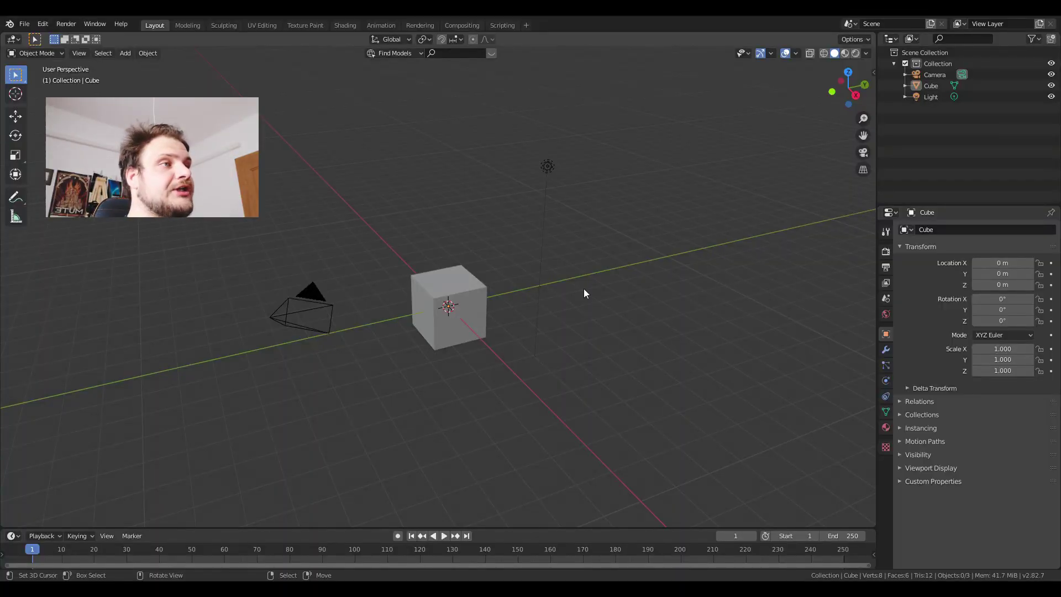
# - Delete the default cube, camera and light from the scene
pyautogui.press('a')
pyautogui.press('a')
pyautogui.press('a')
pyautogui.press('x')
pyautogui.middleClick(482, 312)
# - Add a new cube and subdivide it (Ctrl+2) into a rounded ball
pyautogui.press('shift+a')
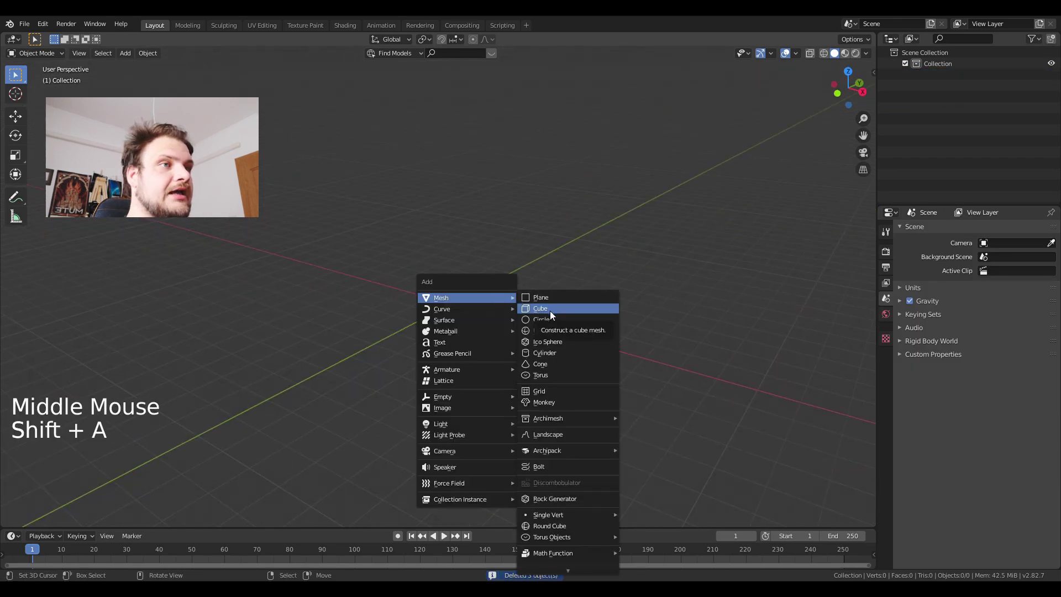
pyautogui.scroll(3)
pyautogui.middleClick(547, 314)
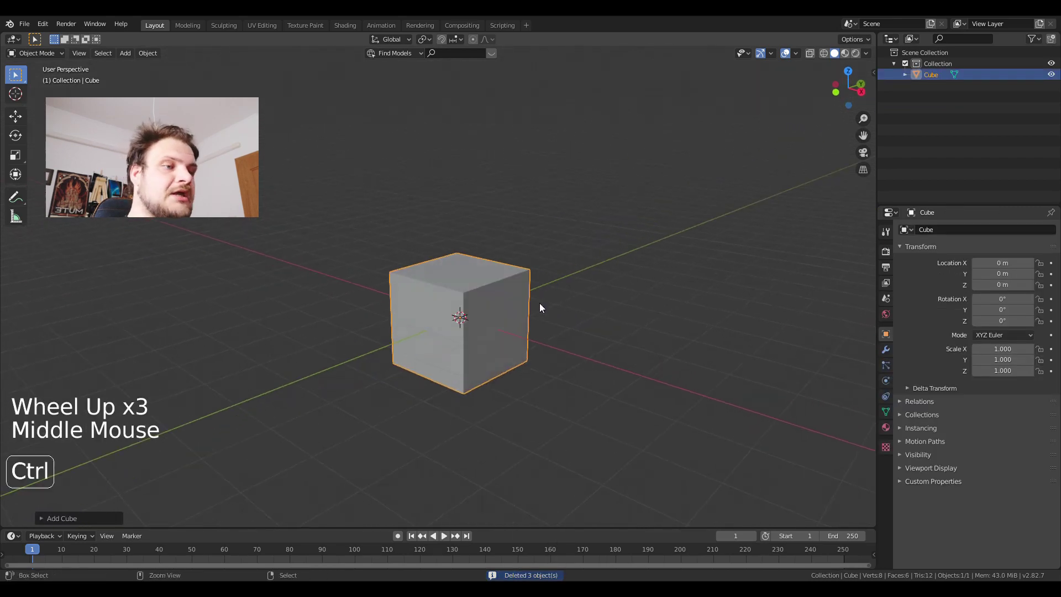
pyautogui.press('ctrl+2')
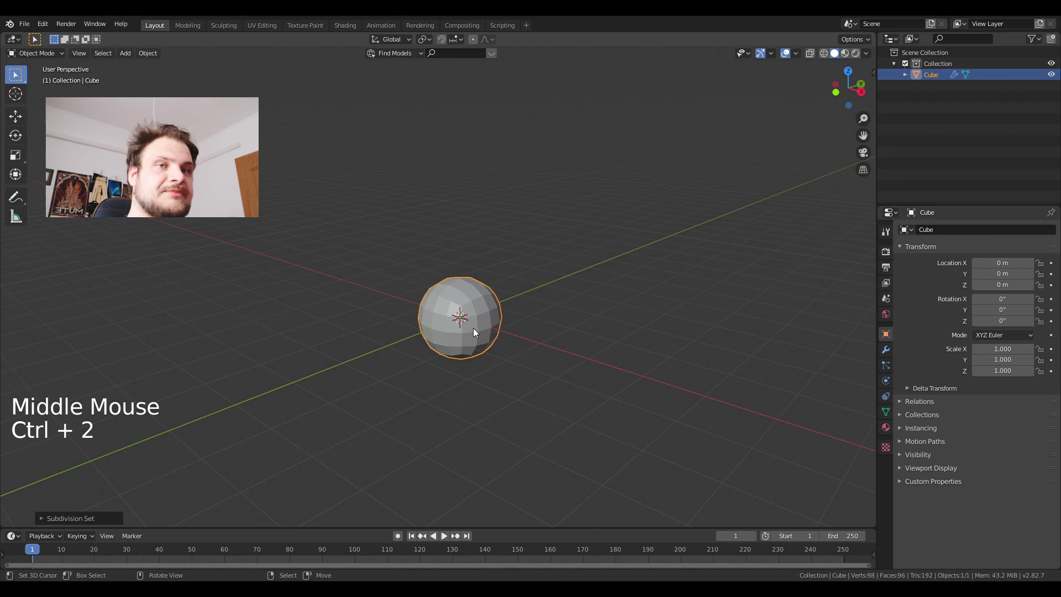
# - Add a Cast modifier with Factor 1 to make the ball fully spherical
pyautogui.click(890, 346)
pyautogui.click(950, 238)
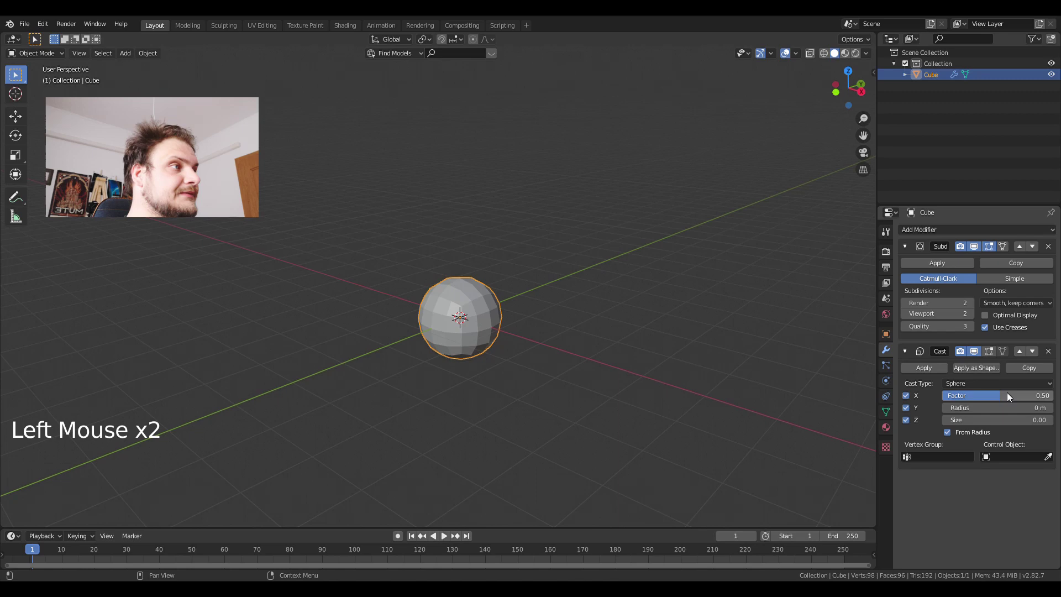
pyautogui.click(1000, 397)
pyautogui.middleClick(562, 328)
pyautogui.scroll(3)
pyautogui.middleClick(566, 327)
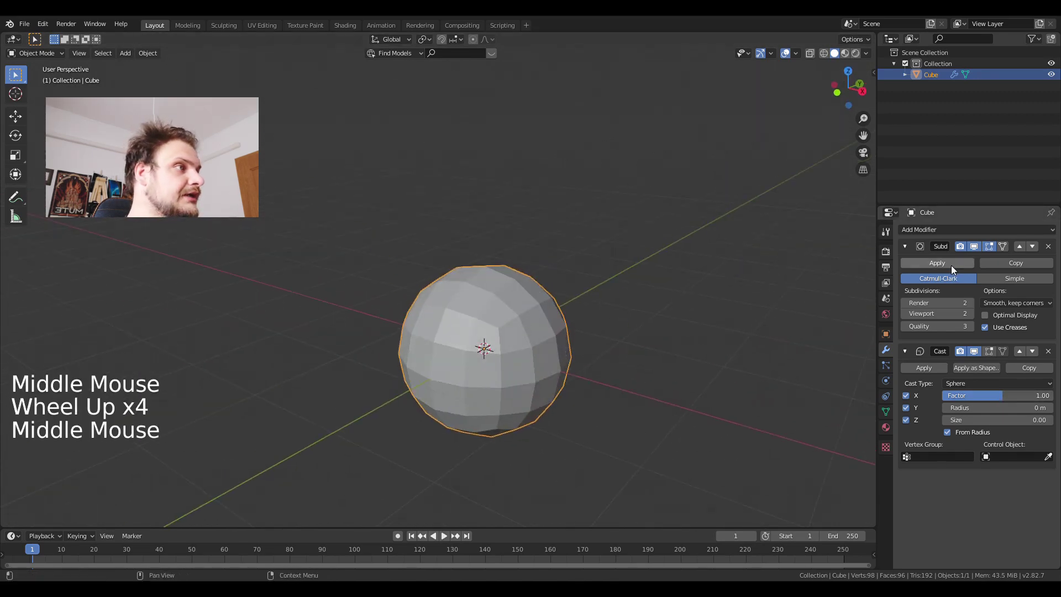
# - Apply the subdivision and cast modifiers, scale the ball down and apply its scale
pyautogui.click(955, 268)
pyautogui.click(946, 266)
pyautogui.middleClick(545, 350)
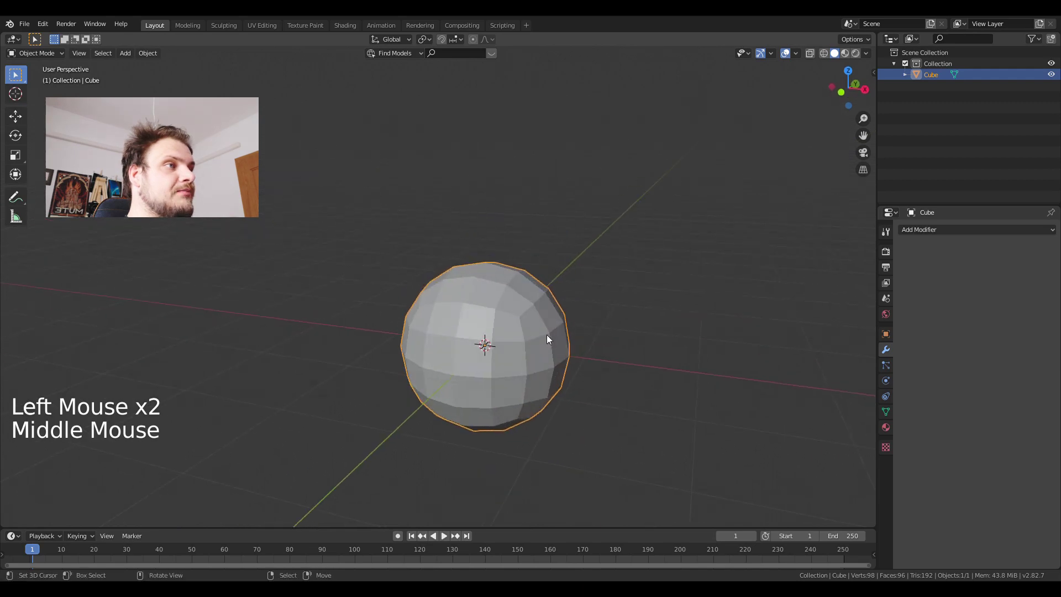
pyautogui.scroll(-3)
pyautogui.press('s')
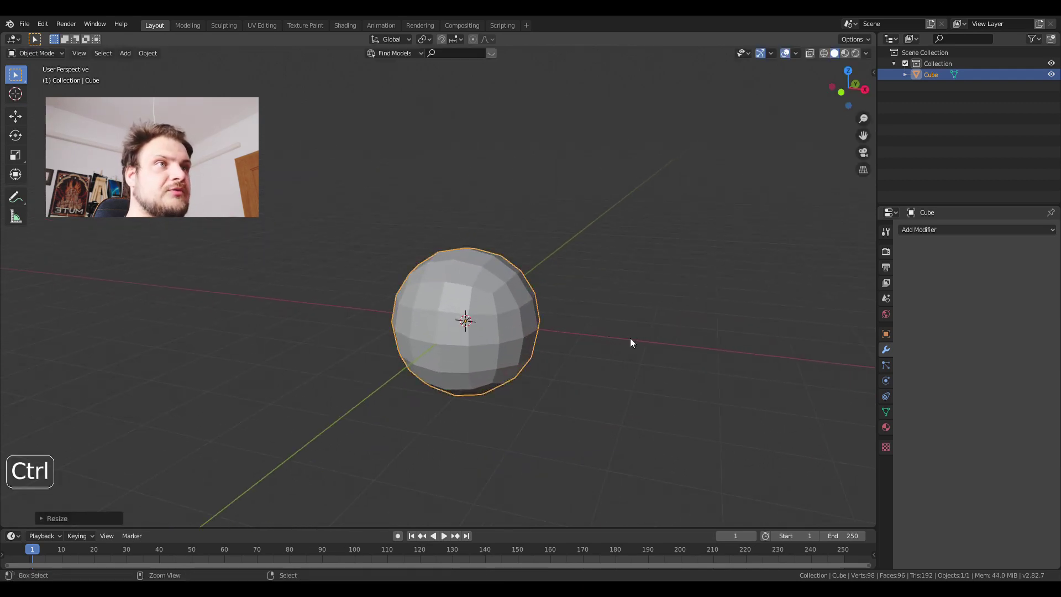
pyautogui.press('ctrl+a')
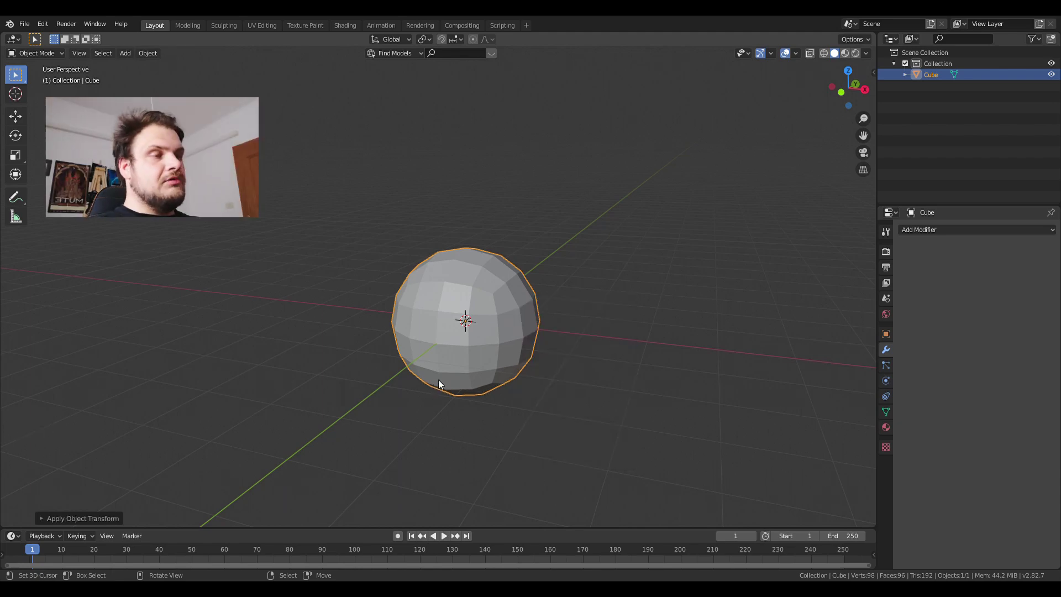
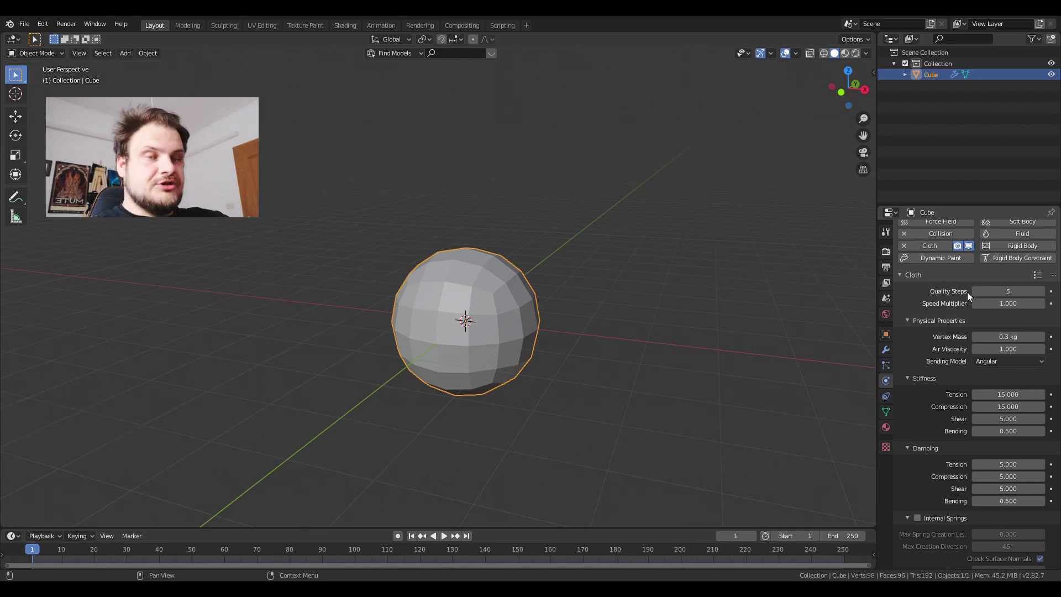
# - Add a UV sphere scaled up around the ball and show the scene in wireframe
pyautogui.press('shift+a')
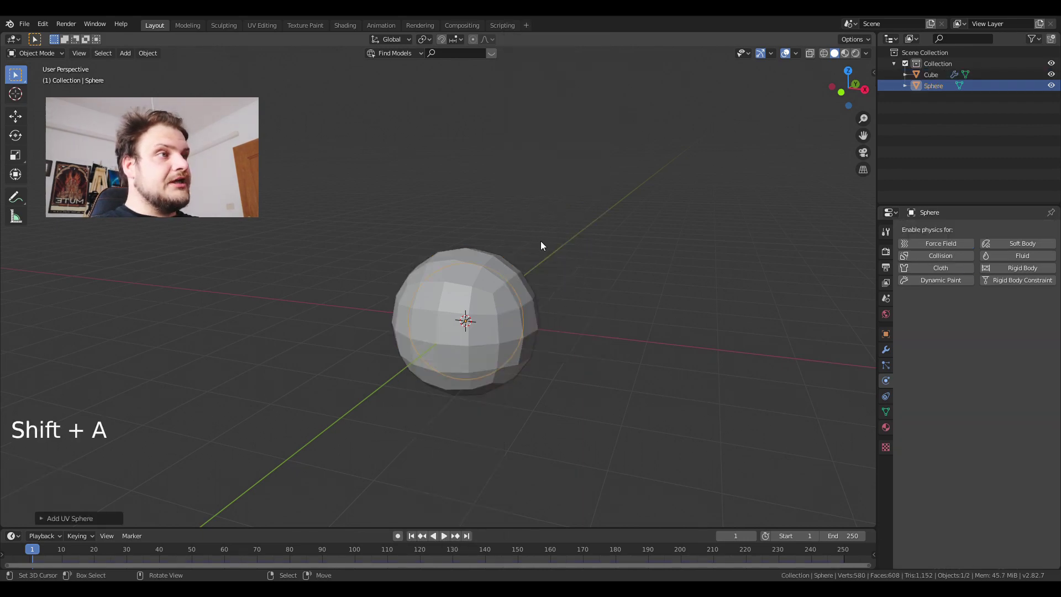
pyautogui.press('s')
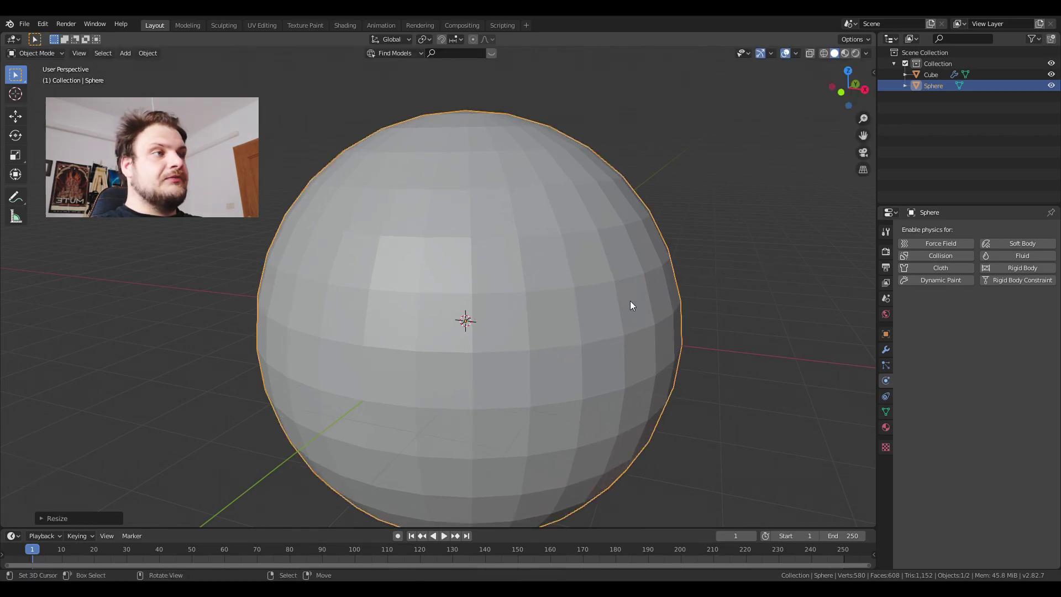
pyautogui.press('z')
pyautogui.middleClick(366, 351)
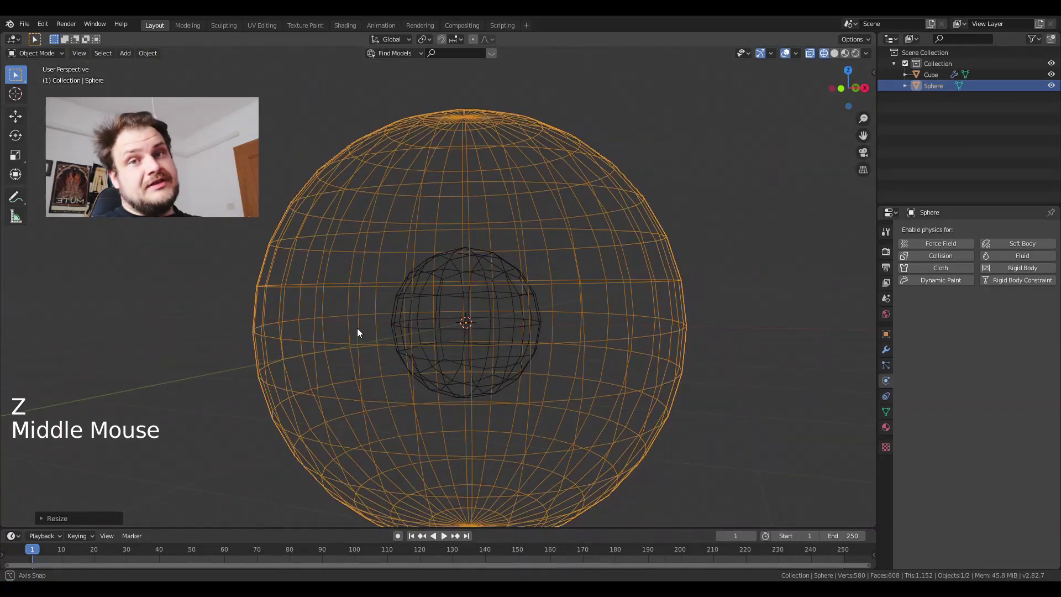
pyautogui.middleClick(477, 354)
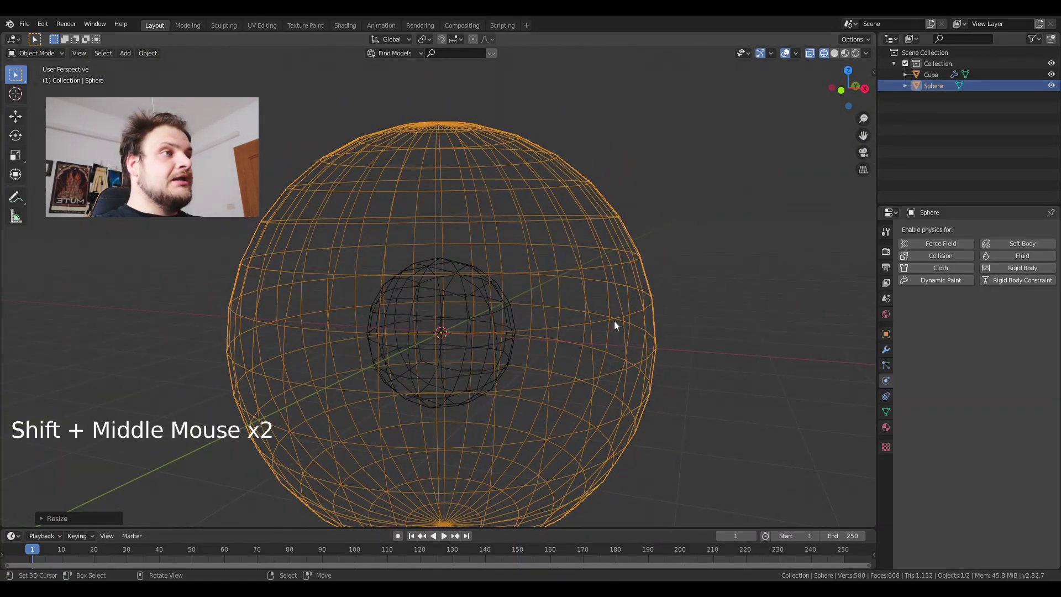
# - Extrude the big sphere along normals into a double-walled shell and recalculate its normals
pyautogui.press('Tab')
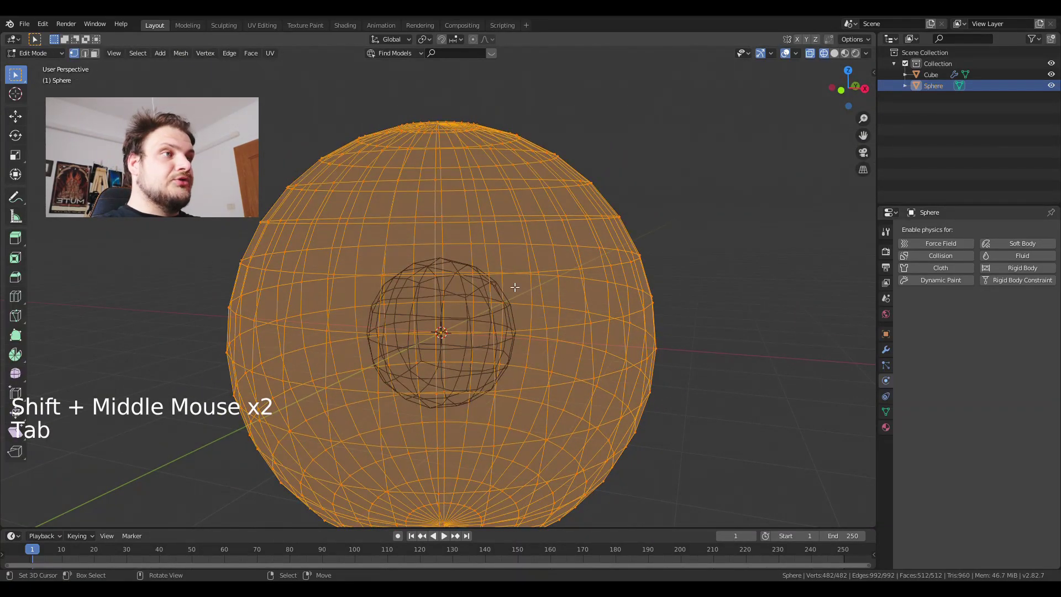
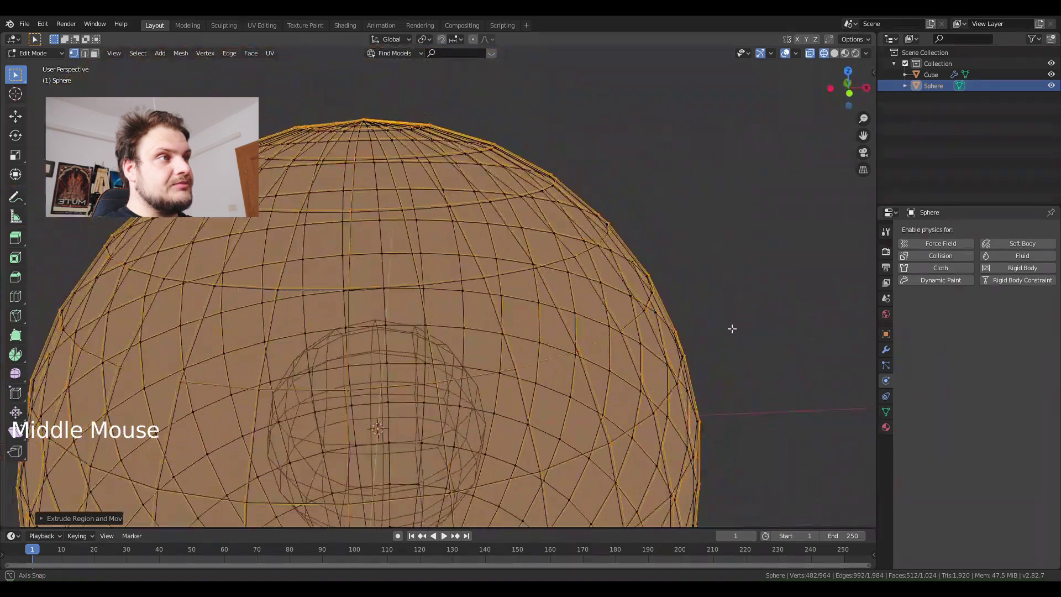
pyautogui.scroll(3)
pyautogui.middleClick(554, 267)
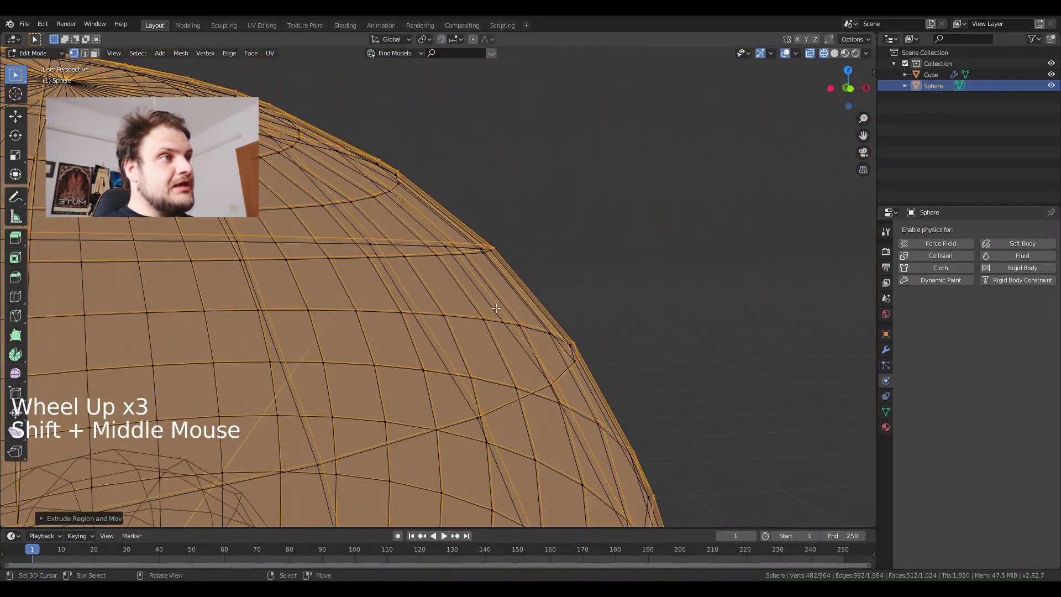
pyautogui.scroll(-3)
pyautogui.middleClick(535, 325)
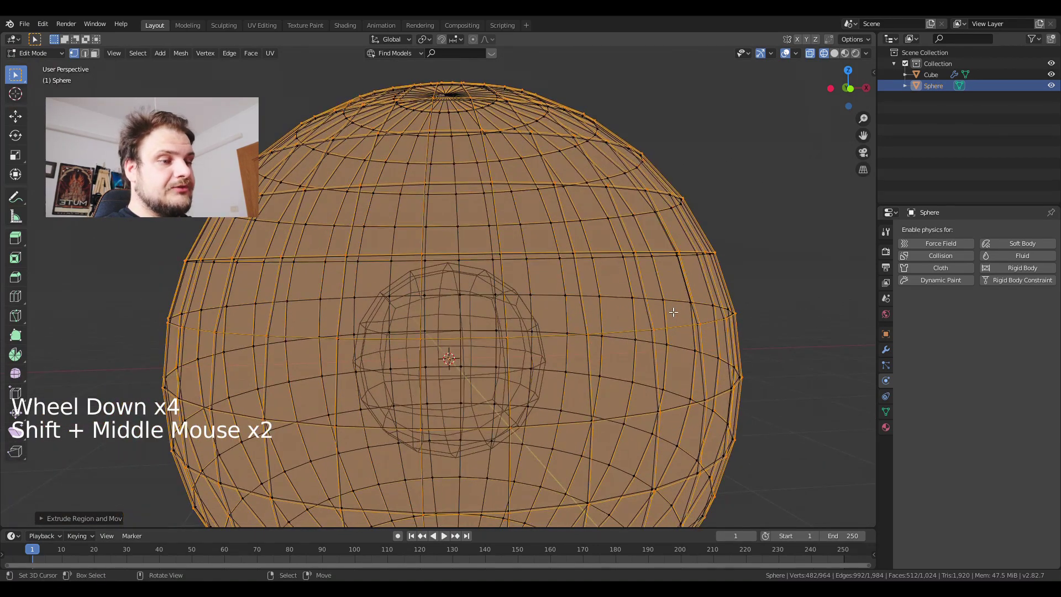
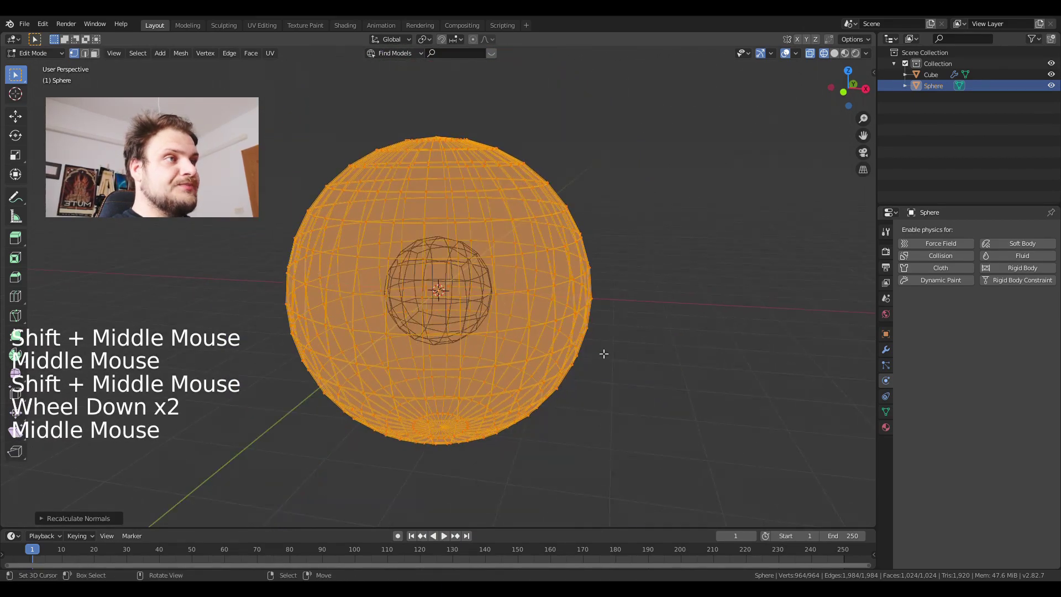
pyautogui.press('Tab')
pyautogui.middleClick(433, 304)
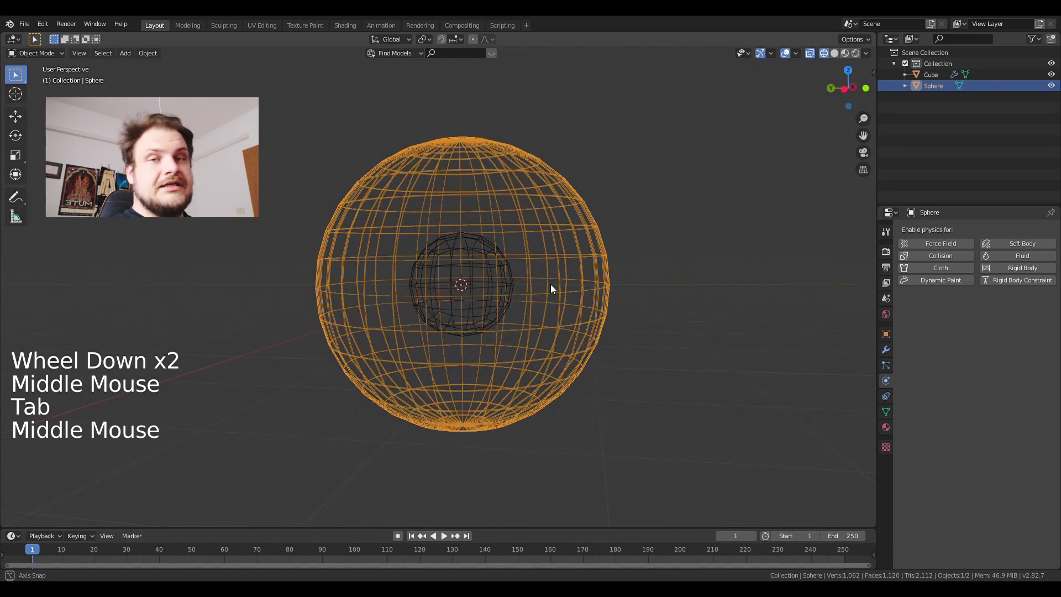
# - Make the big sphere a collision object with outer and inner thickness 0.001, single-sided off
pyautogui.scroll(3)
pyautogui.click(930, 262)
pyautogui.click(1017, 470)
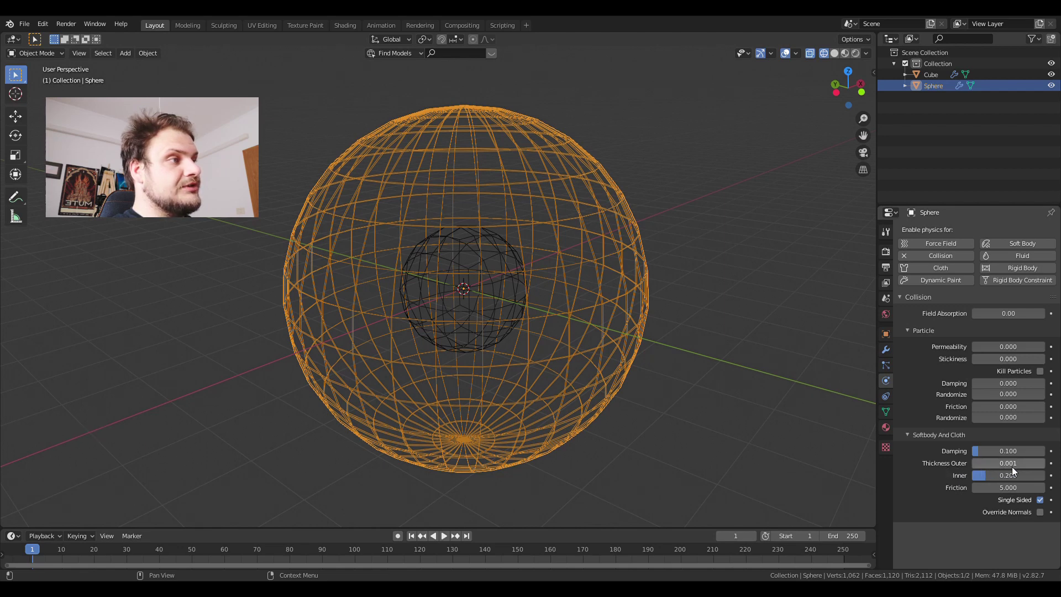
pyautogui.click(1020, 484)
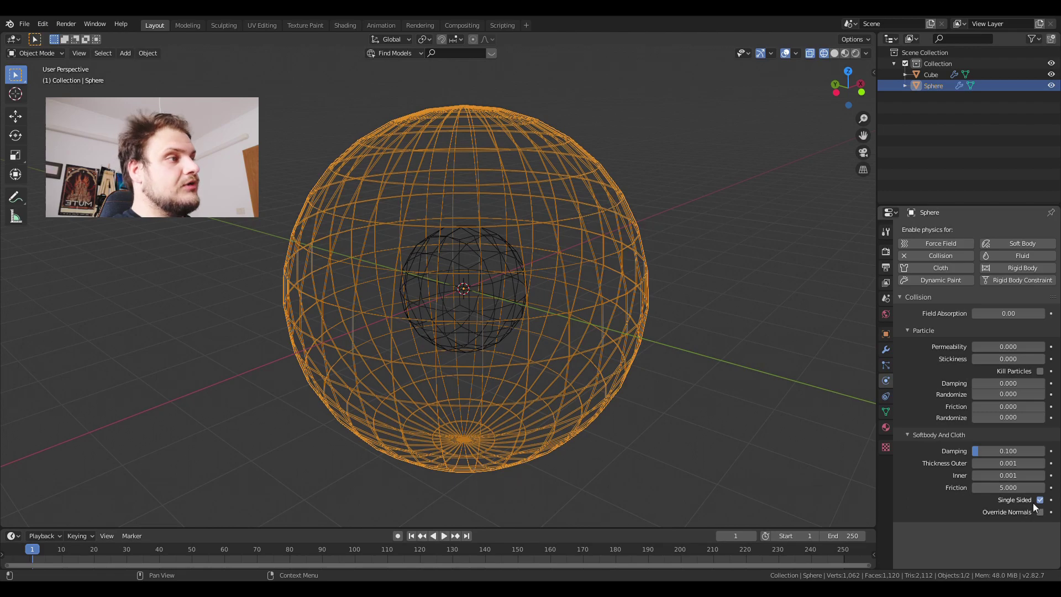
pyautogui.click(1044, 505)
# - Orbit inside the sphere and select the cloth ball
pyautogui.middleClick(560, 309)
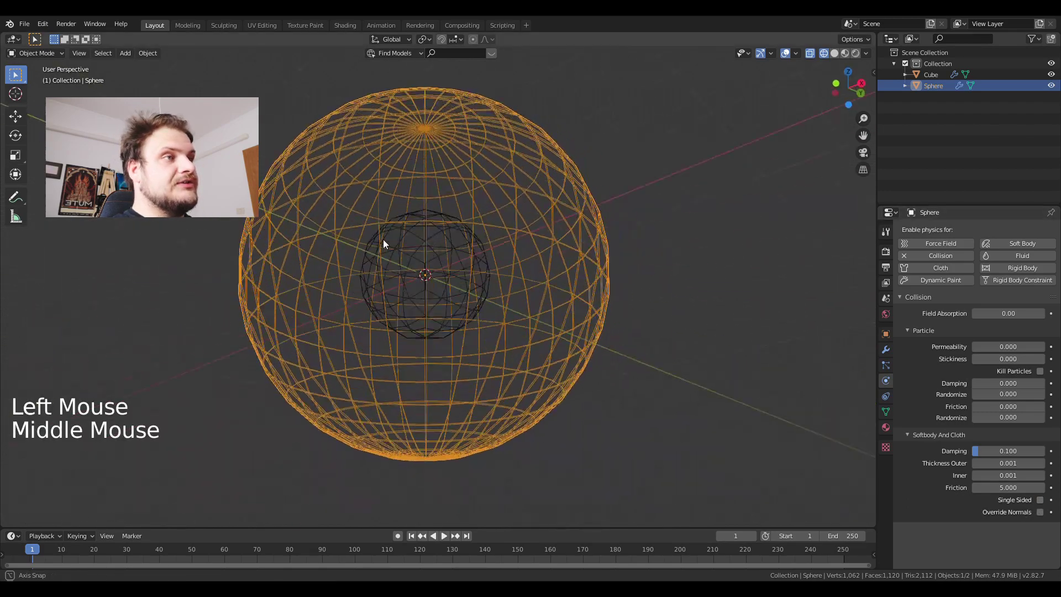
pyautogui.middleClick(561, 305)
pyautogui.middleClick(566, 306)
pyautogui.scroll(3)
pyautogui.middleClick(587, 298)
pyautogui.click(400, 190)
pyautogui.middleClick(400, 190)
pyautogui.scroll(-3)
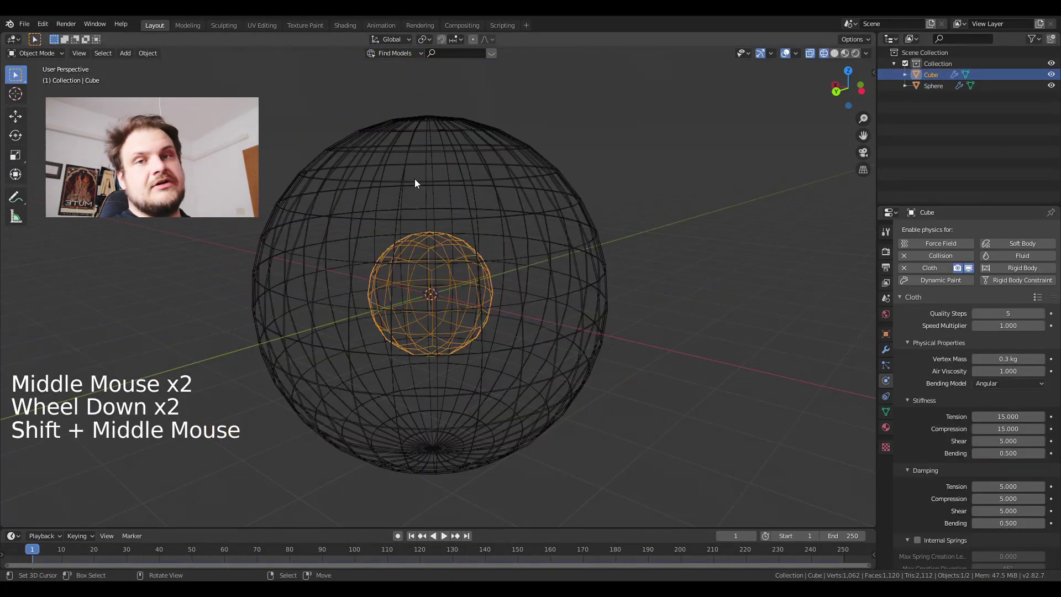
# - Add a Force field at the scene centre with strength 5
pyautogui.press('shift+a')
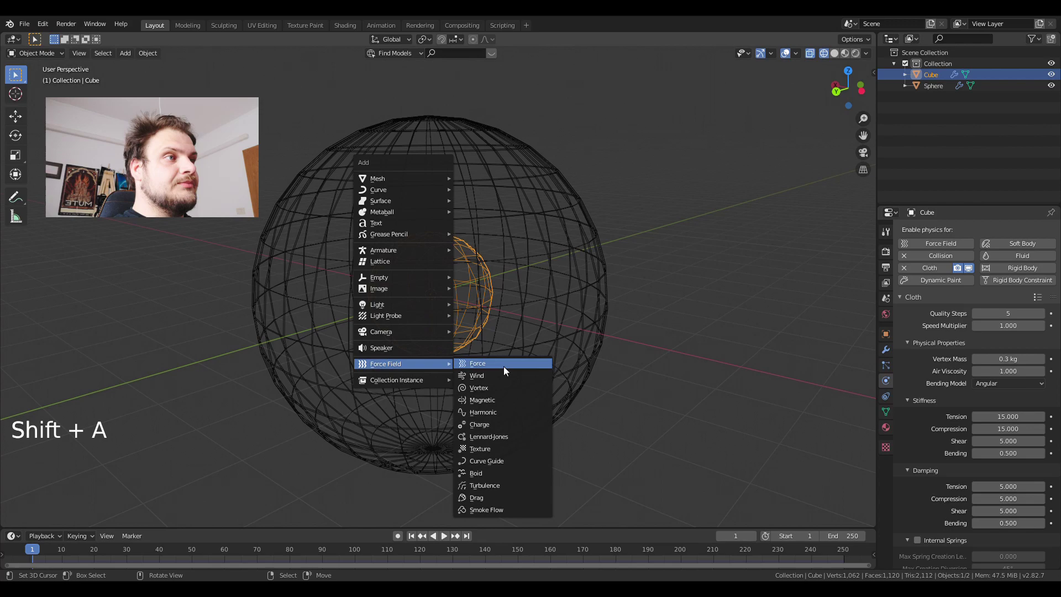
pyautogui.scroll(3)
pyautogui.middleClick(581, 357)
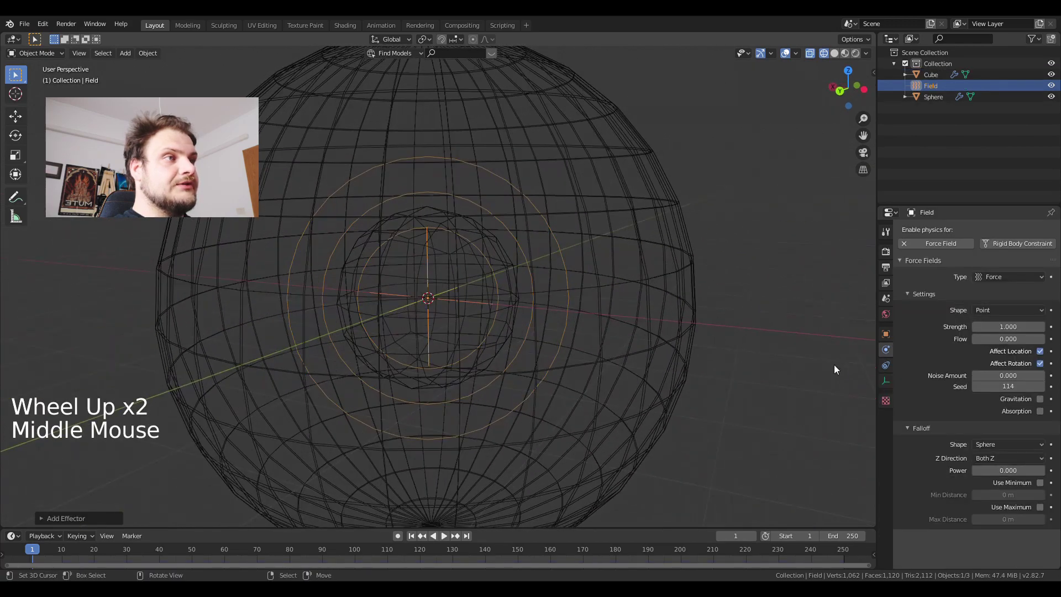
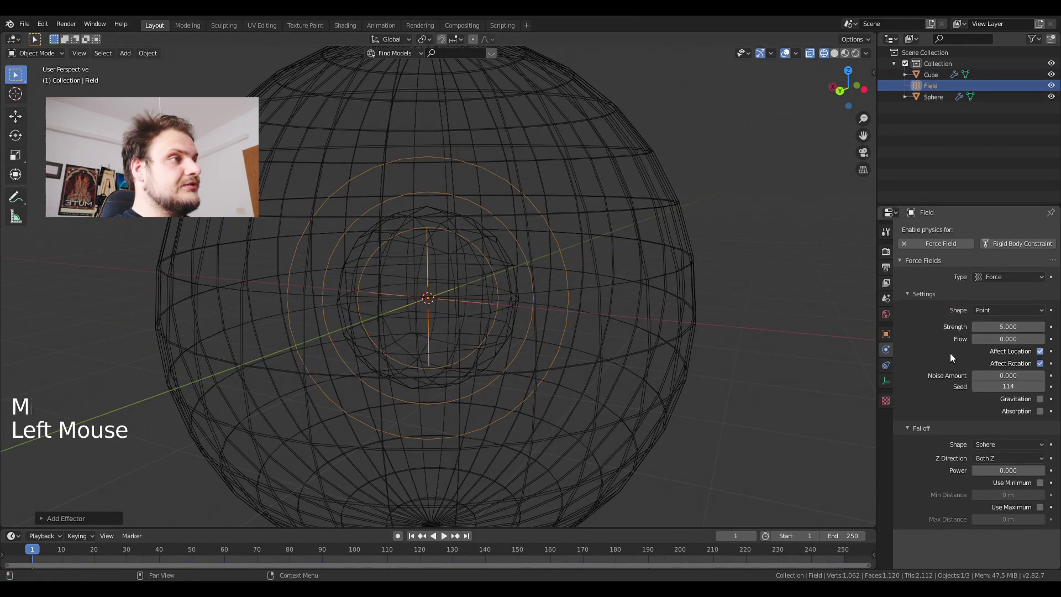
# - Select the cloth ball and move it up along Z into the sphere's upper half
pyautogui.rightClick(503, 256)
pyautogui.press('g')
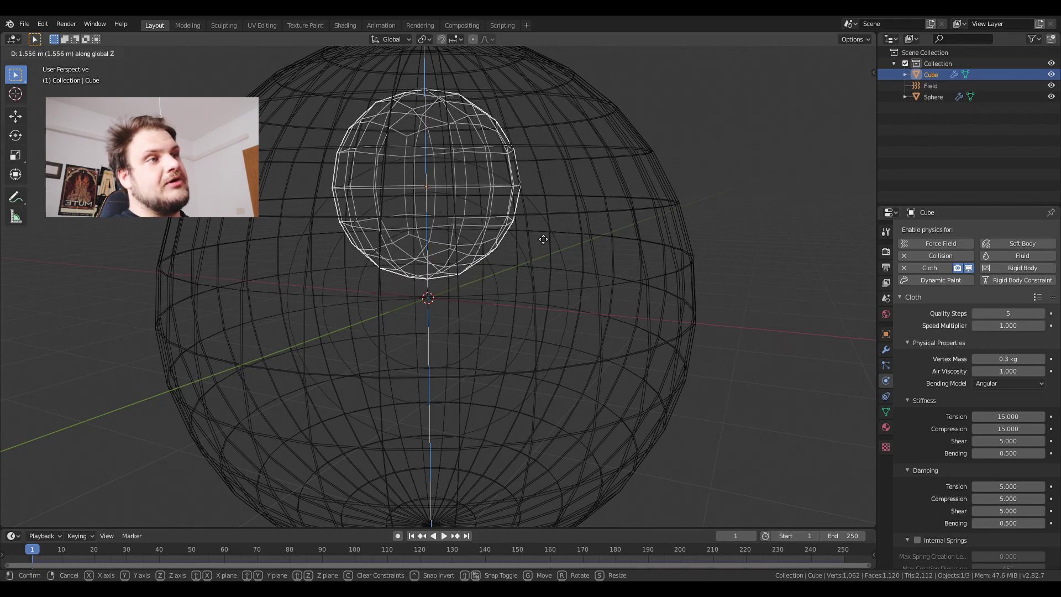
pyautogui.middleClick(541, 286)
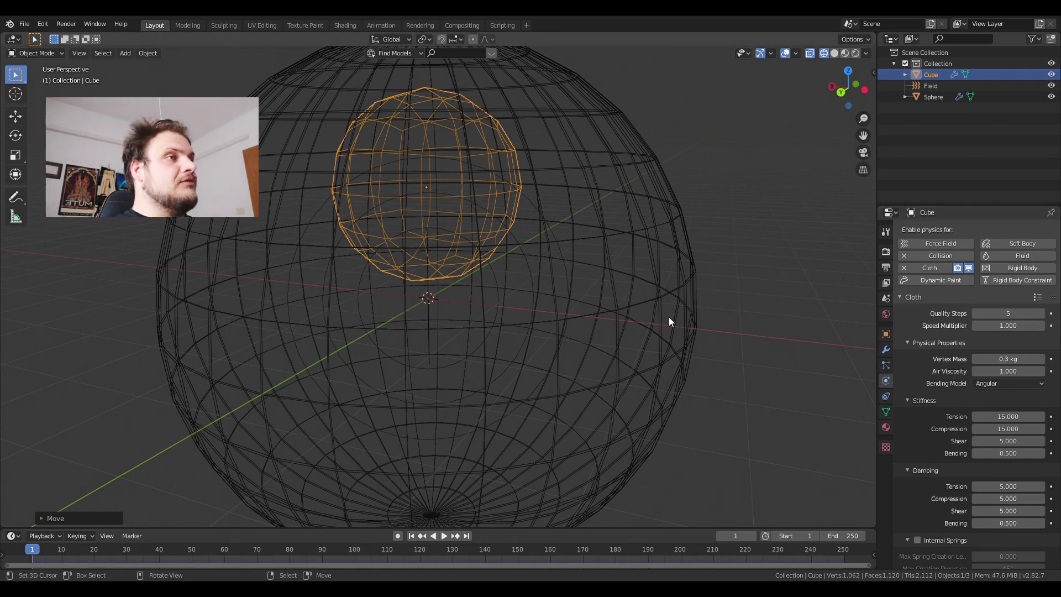
# - Play the simulation to watch the cloth ball fall to the bottom, then stop playback
pyautogui.click(446, 538)
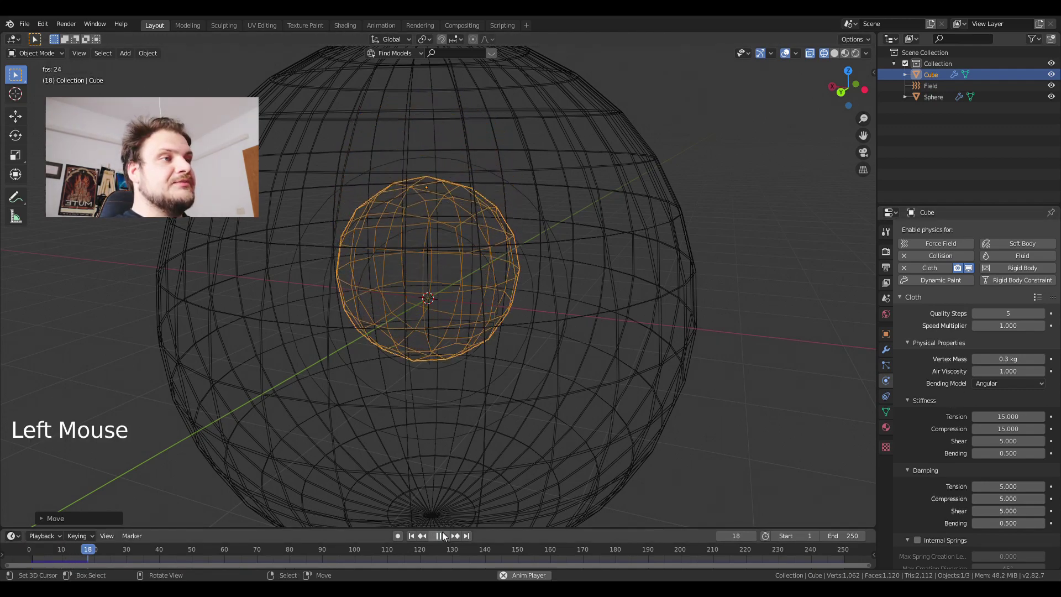
pyautogui.scroll(-3)
pyautogui.middleClick(555, 361)
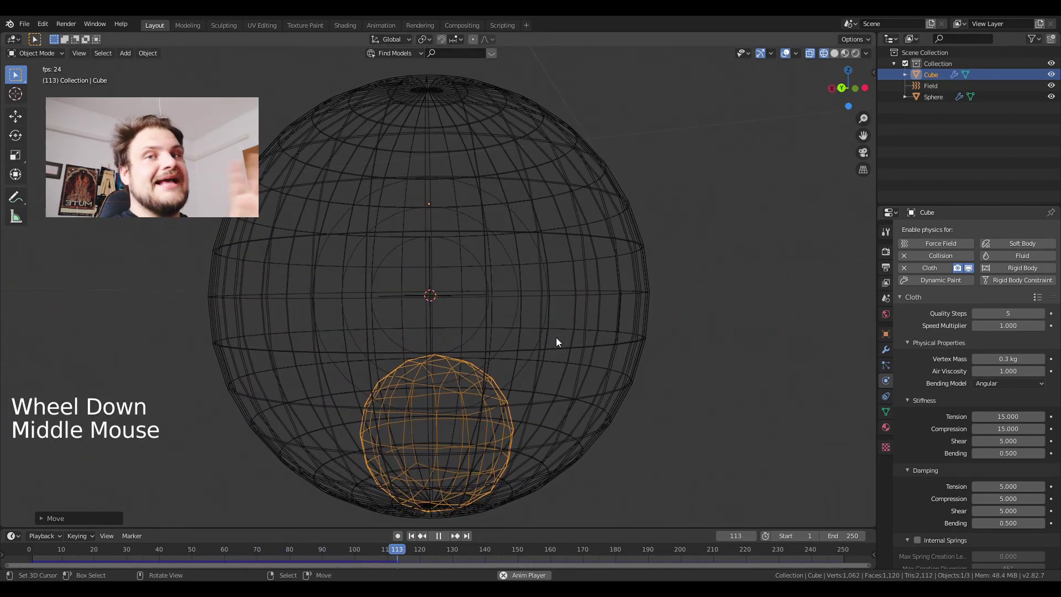
pyautogui.press('alt+a')
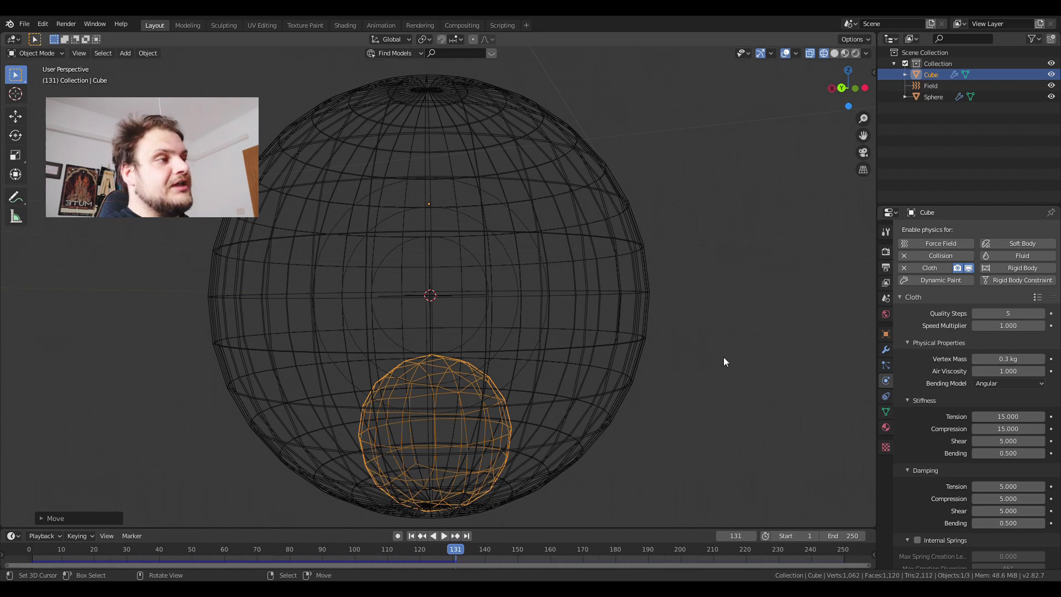
# - Rewind to frame 1, set the cloth's Gravity field weight to 0 and replay the simulation
pyautogui.click(416, 540)
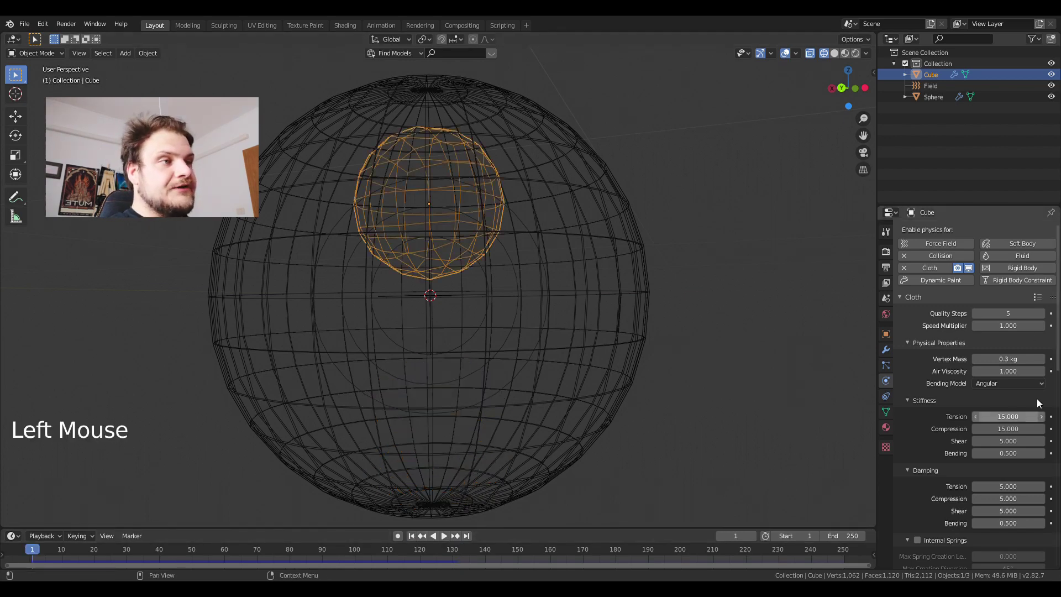
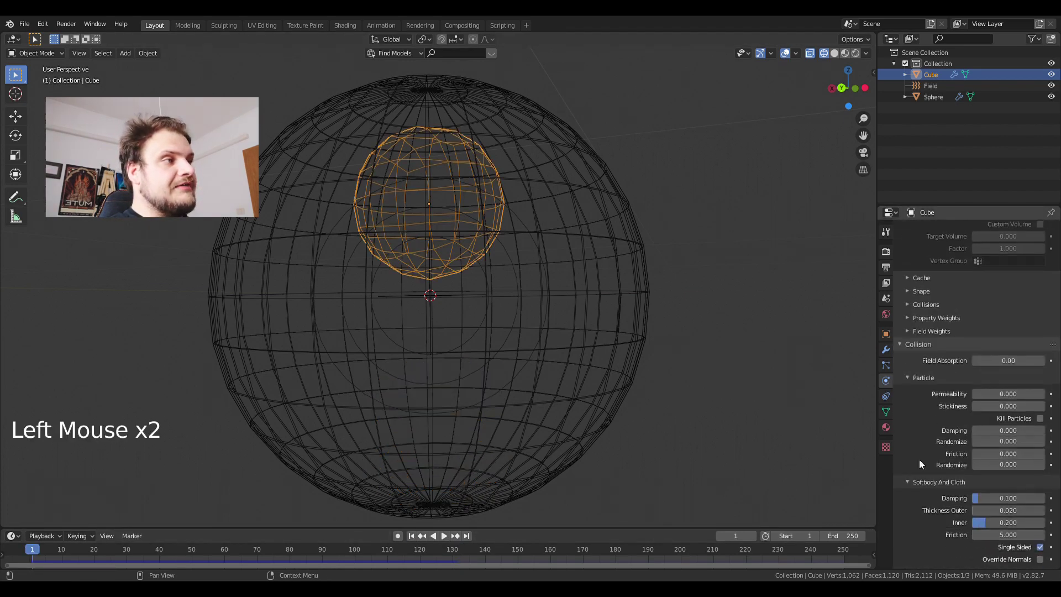
pyautogui.click(929, 330)
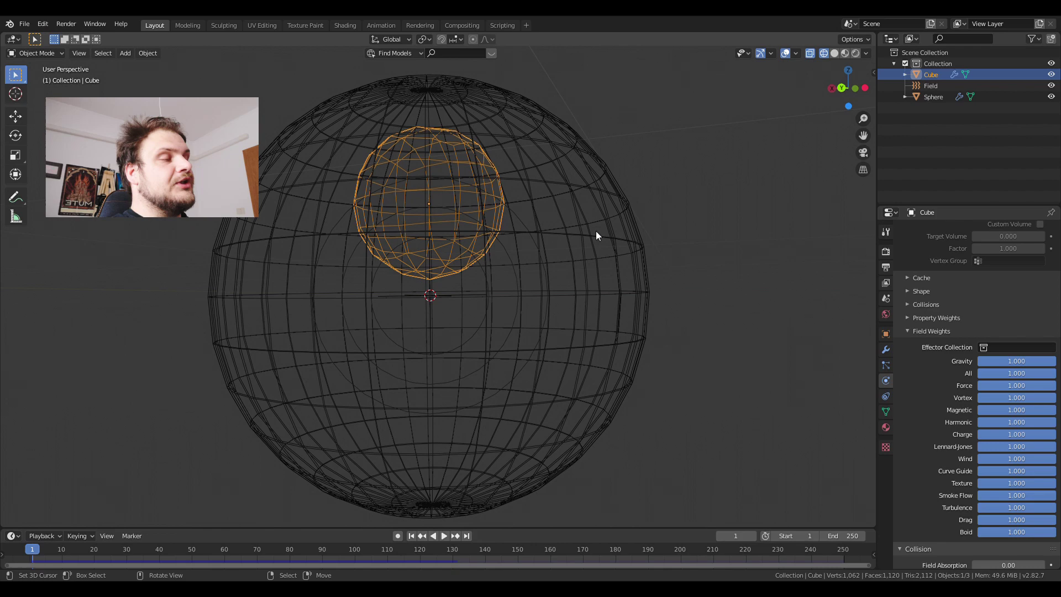
pyautogui.click(1027, 361)
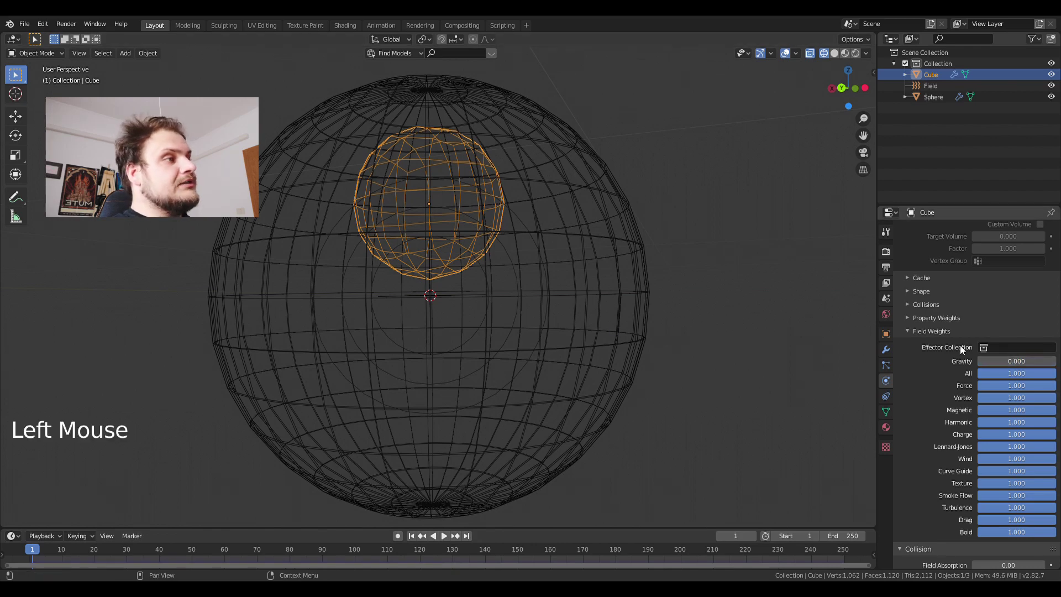
pyautogui.press('alt+a')
# - Set the animation end to 130 and raise the force field's strength to 10
pyautogui.middleClick(598, 221)
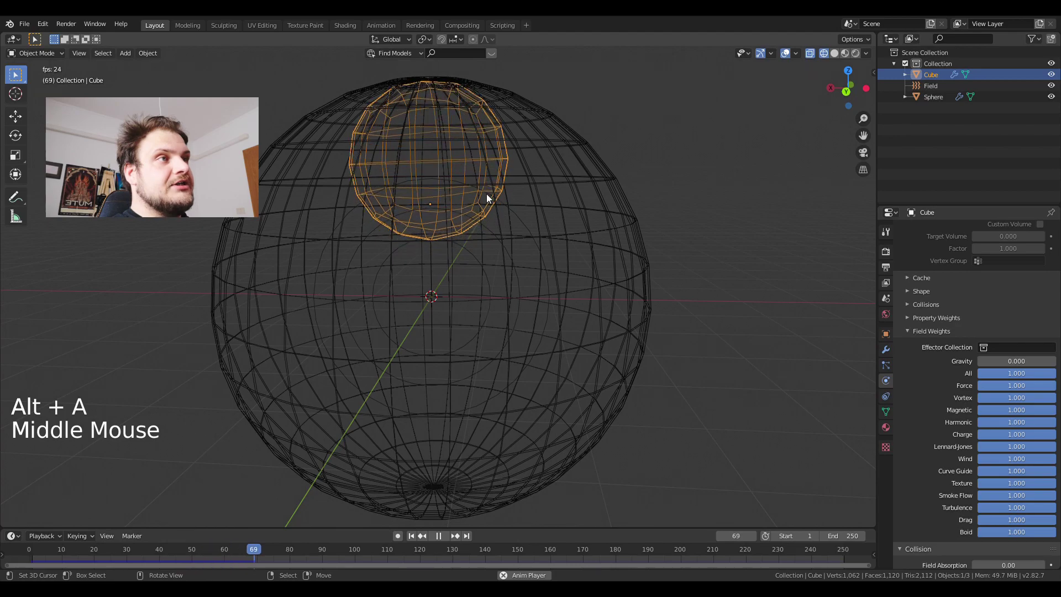
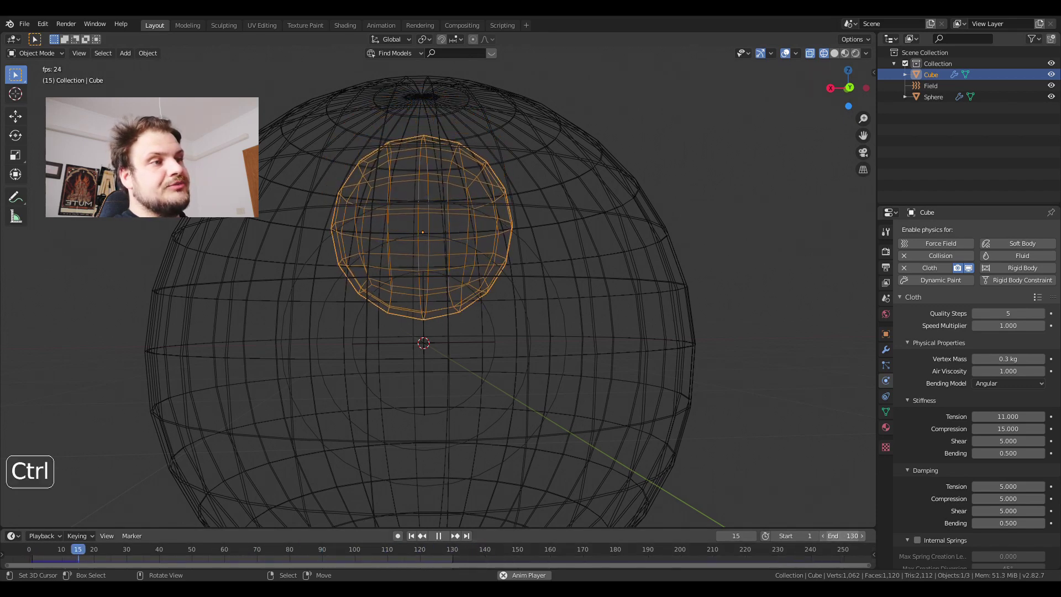
pyautogui.middleClick(605, 264)
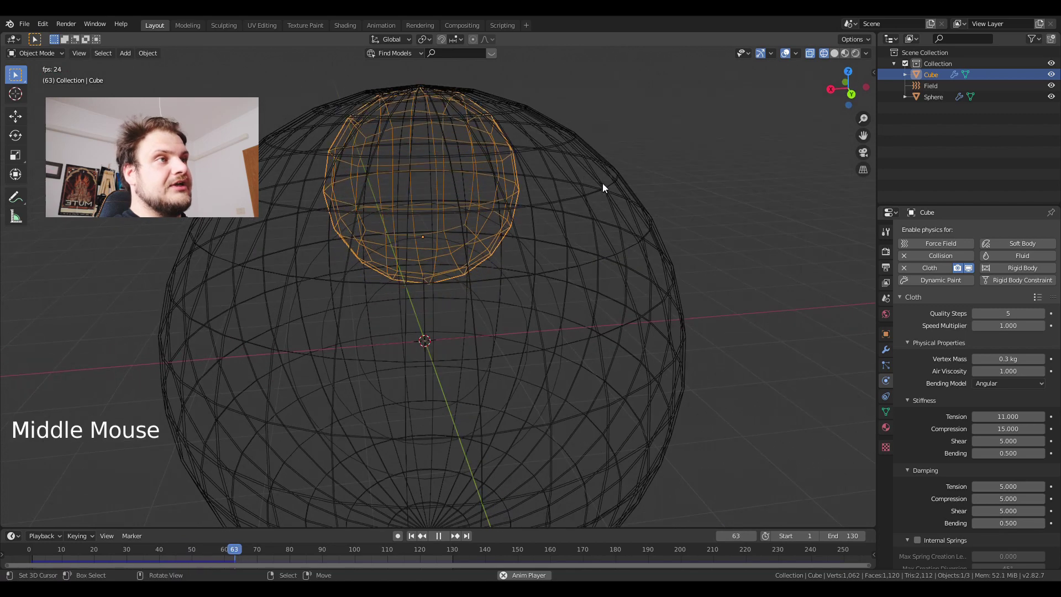
pyautogui.rightClick(493, 315)
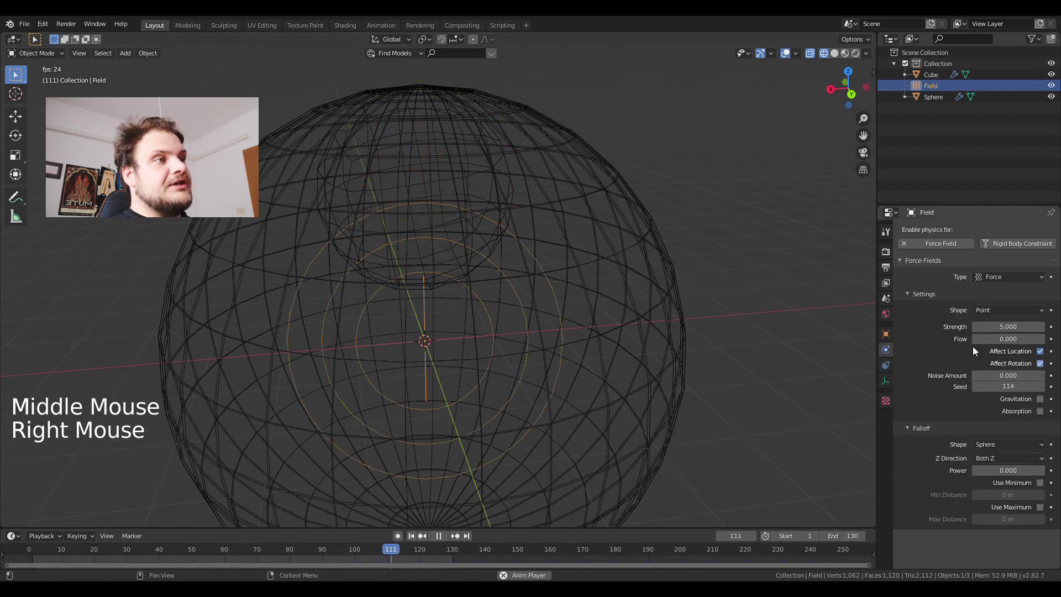
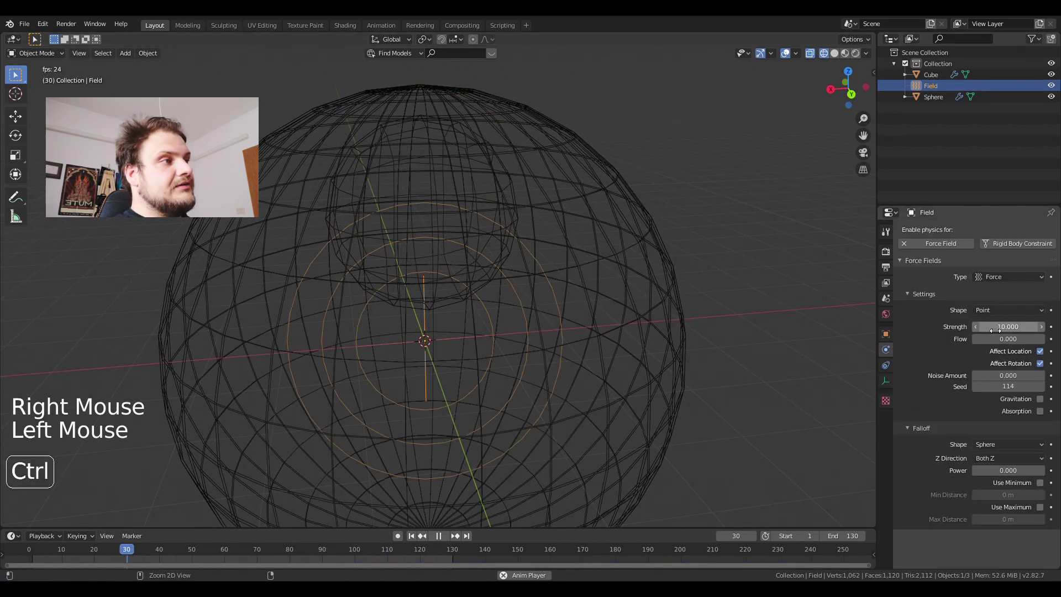
# - Select the cloth ball and set its cloth Tension to 6 and Compression to 5
pyautogui.rightClick(480, 184)
pyautogui.middleClick(505, 210)
pyautogui.middleClick(555, 211)
pyautogui.scroll(3)
pyautogui.middleClick(541, 306)
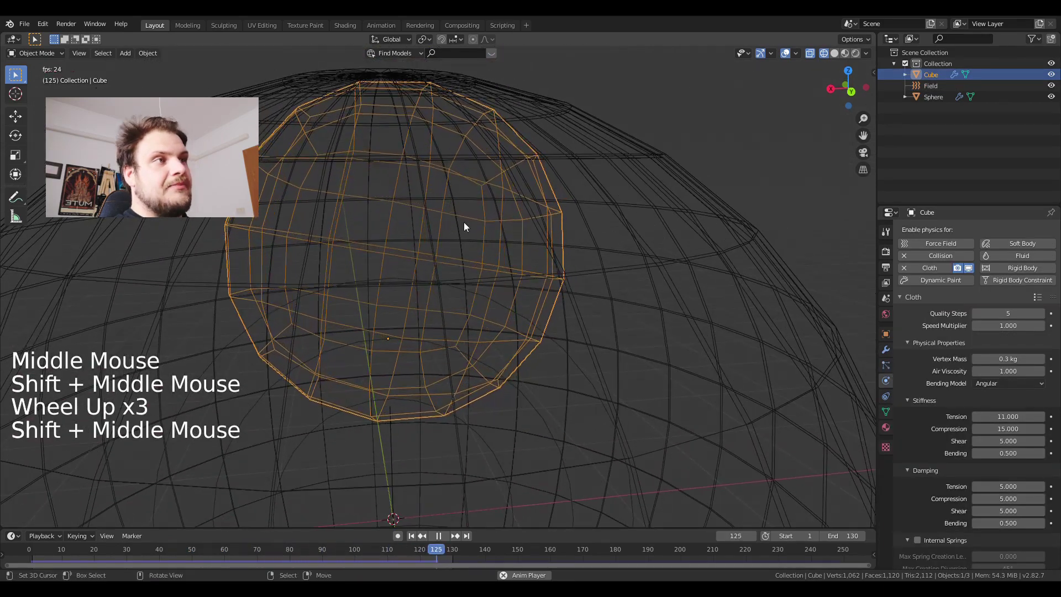
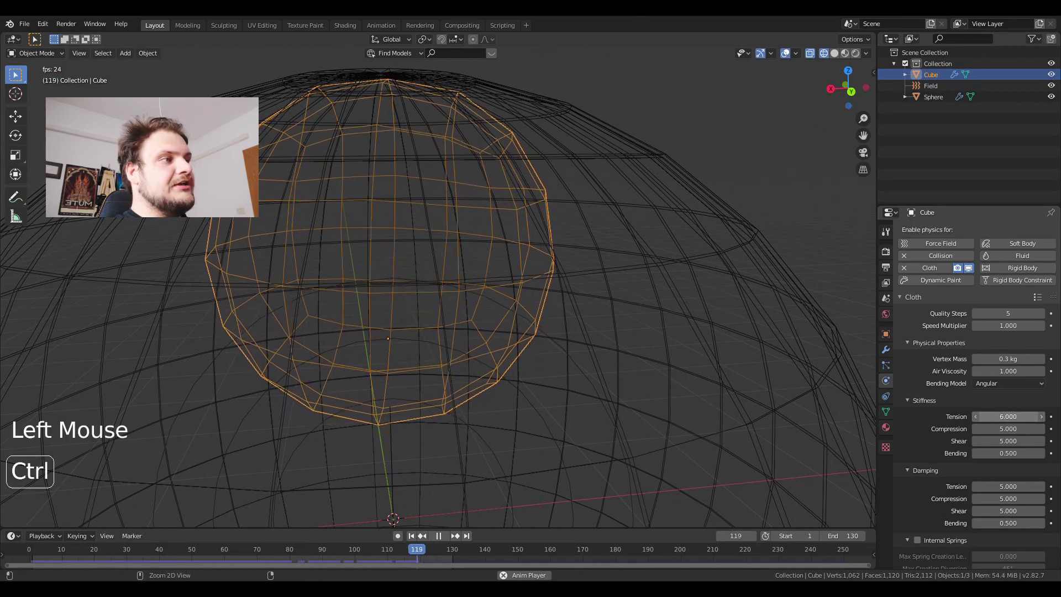
pyautogui.scroll(-3)
pyautogui.scroll(-3)
pyautogui.scroll(-3)
pyautogui.scroll(-3)
pyautogui.scroll(-3)
pyautogui.scroll(-3)
# - Set the cloth's collision Quality to 3 and object collision Distance to 0.001 m, playing to test
pyautogui.click(937, 440)
pyautogui.press('w')
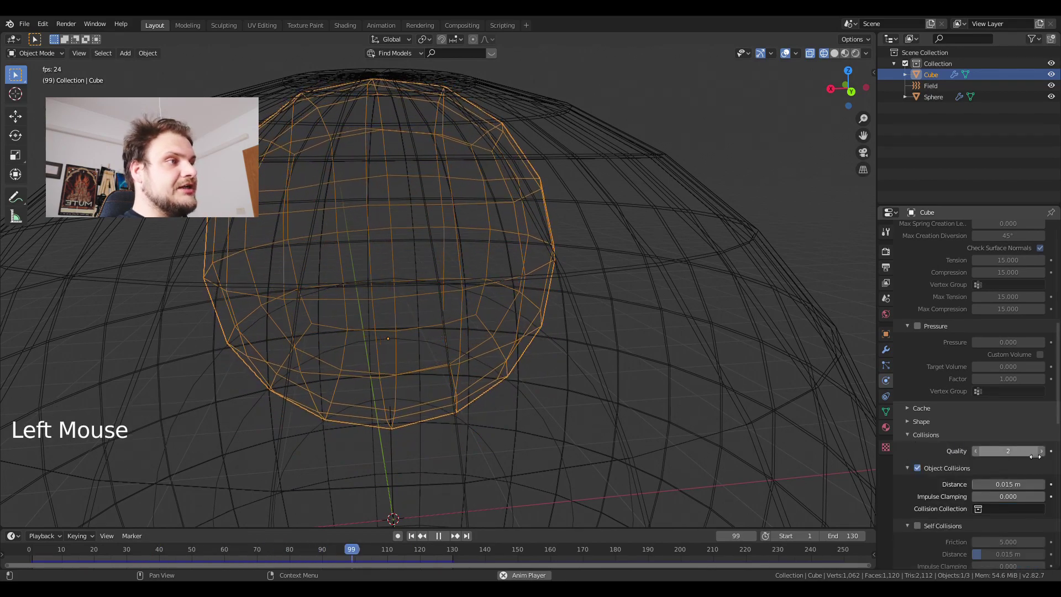
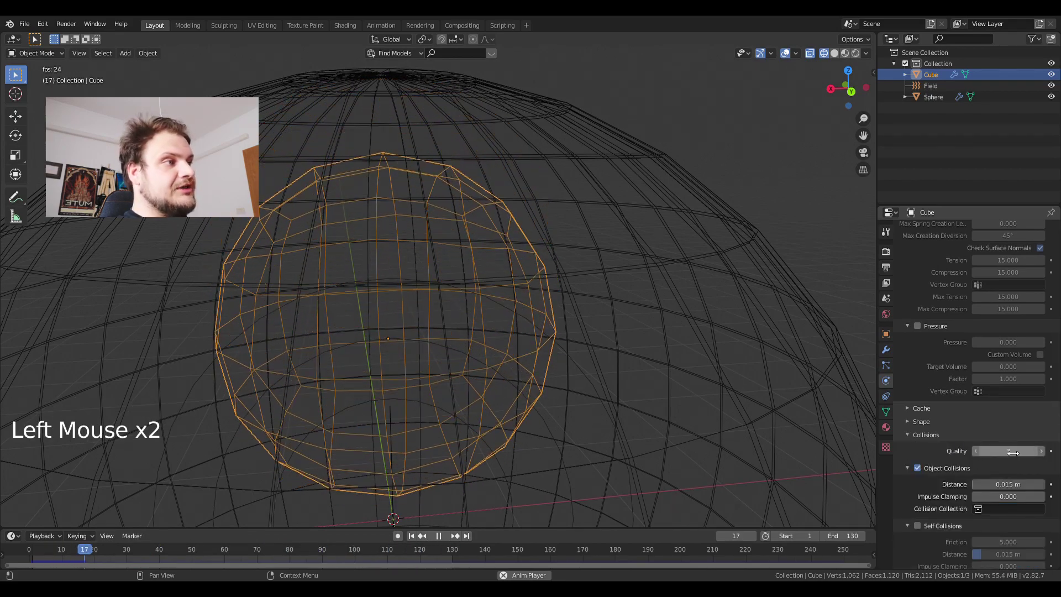
pyautogui.click(1038, 491)
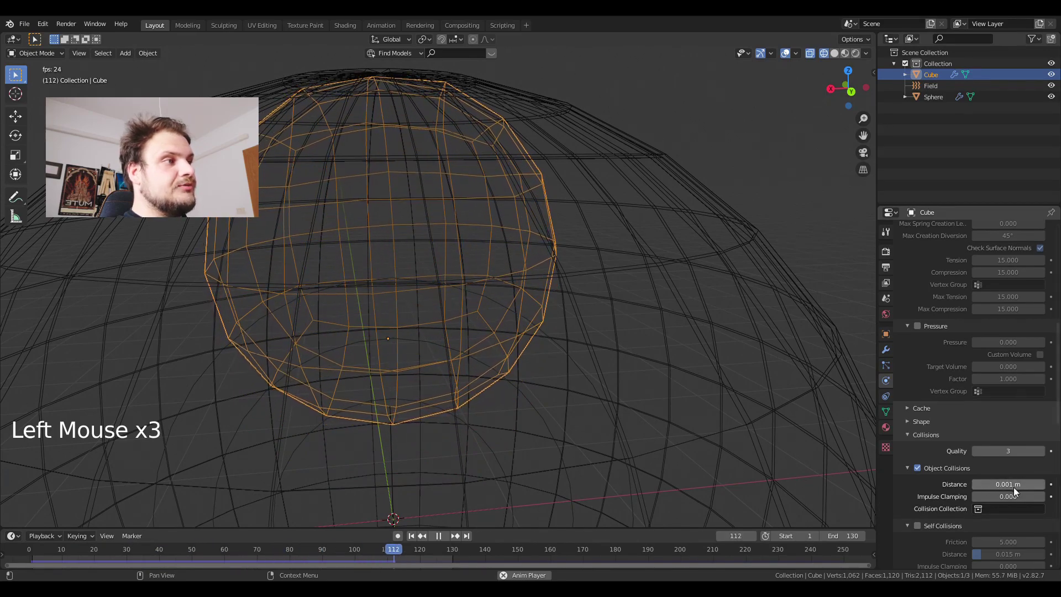
pyautogui.scroll(-3)
pyautogui.middleClick(543, 340)
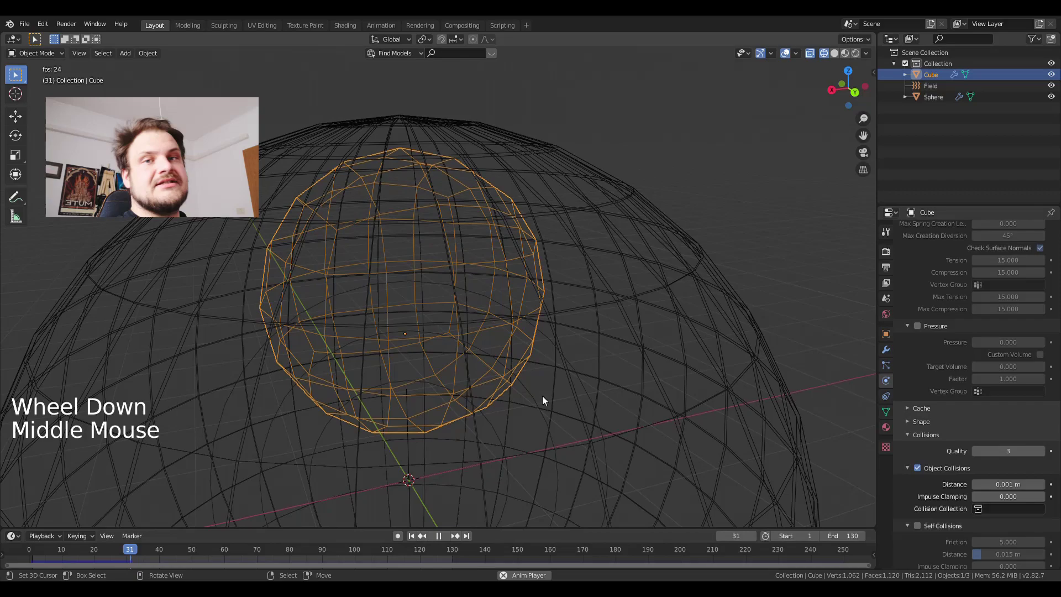
pyautogui.middleClick(548, 396)
pyautogui.scroll(-3)
pyautogui.middleClick(596, 355)
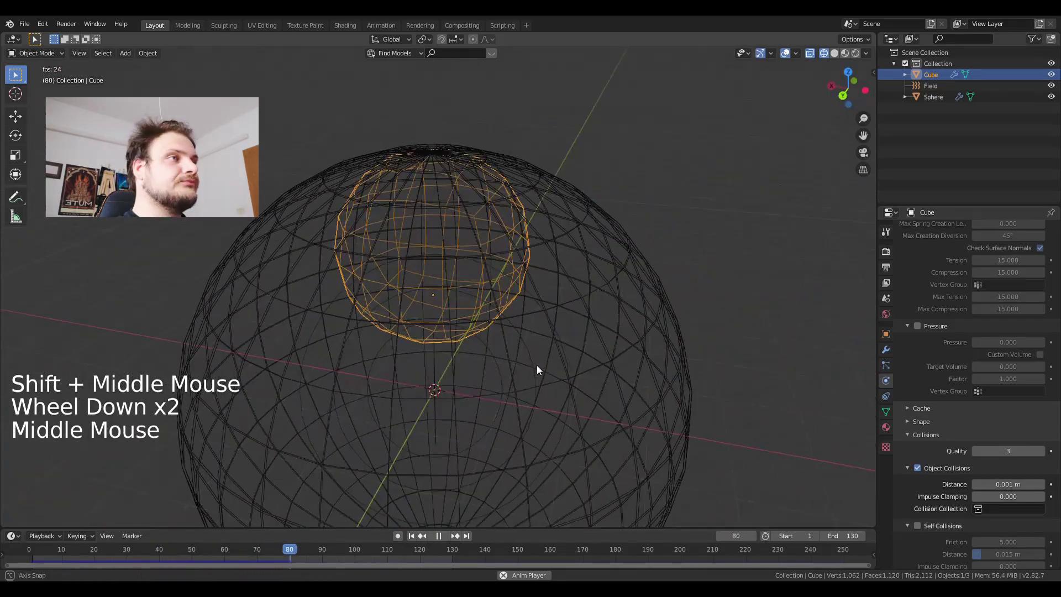
# - Stop and rewind playback to frame 1, then switch the viewport to solid shading
pyautogui.press('alt+a')
pyautogui.click(416, 539)
pyautogui.scroll(-3)
pyautogui.middleClick(530, 418)
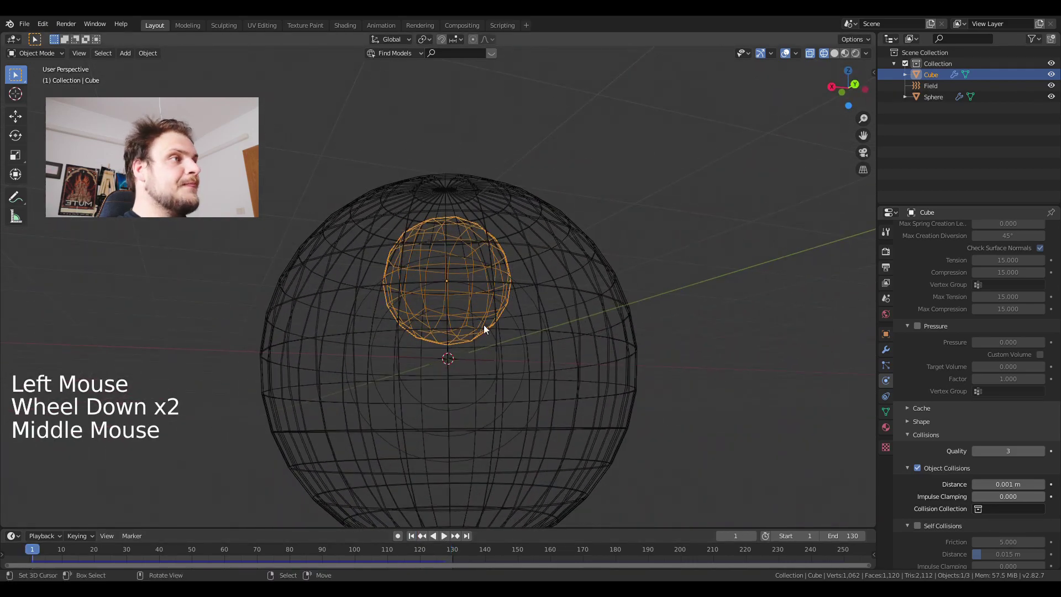
pyautogui.press('z')
pyautogui.middleClick(520, 266)
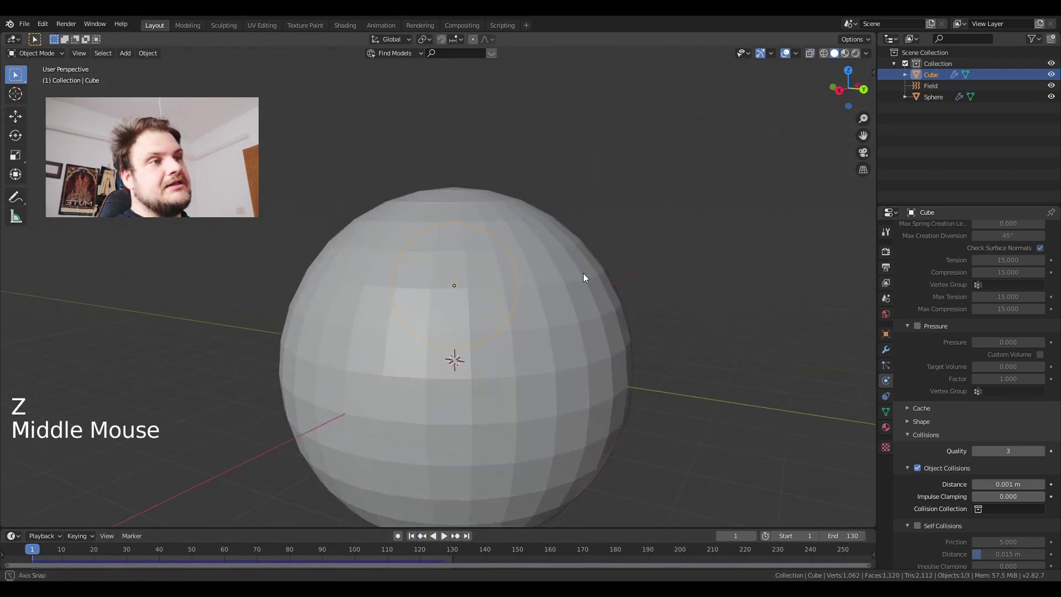
# - Set the large collision sphere's Viewport Display to Wire so the cloth ball shows inside
pyautogui.rightClick(428, 298)
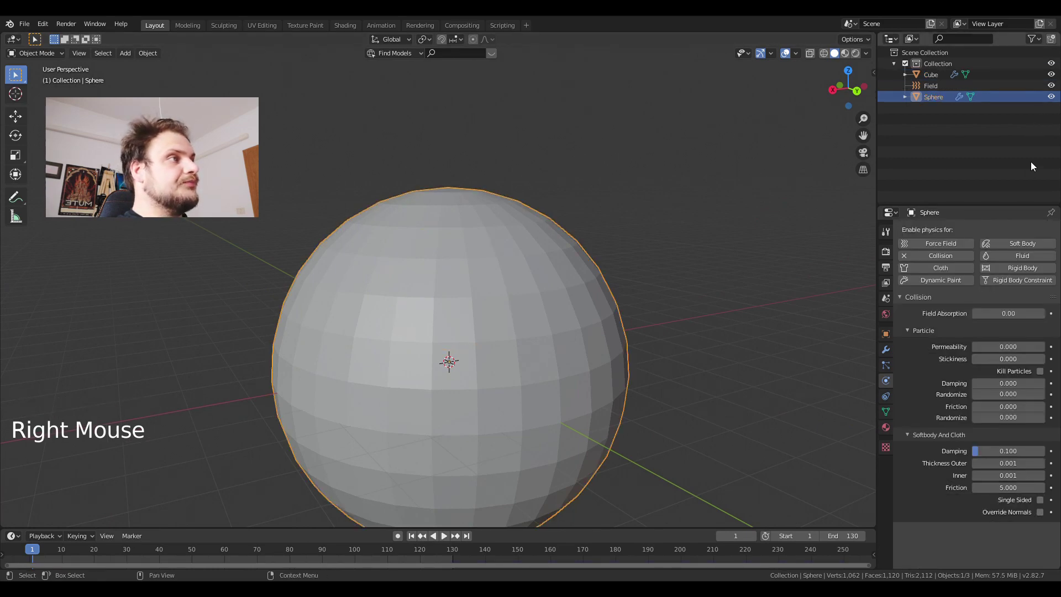
pyautogui.click(1053, 102)
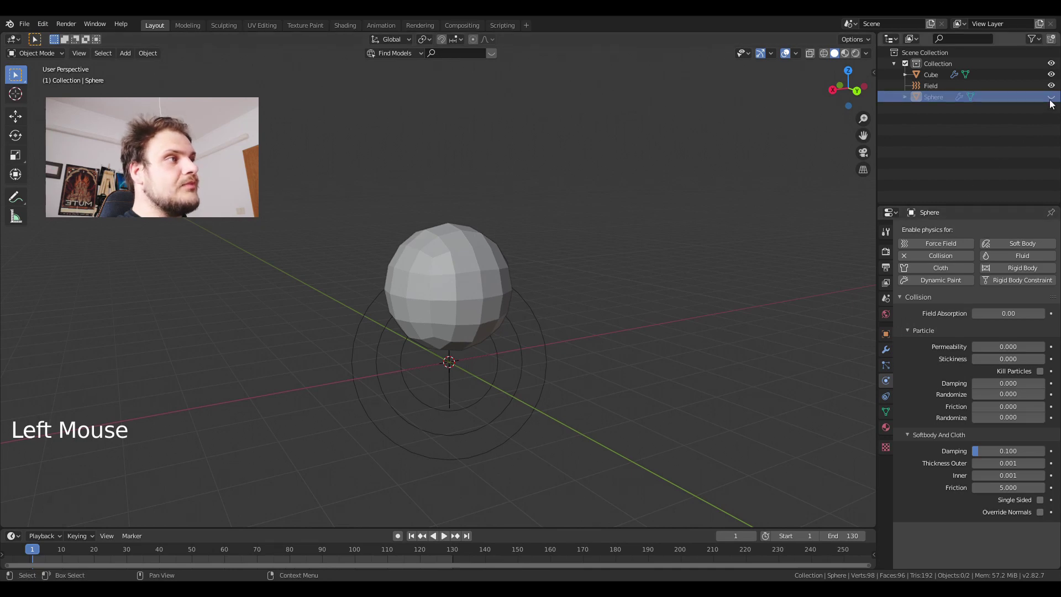
pyautogui.click(1054, 102)
pyautogui.click(888, 339)
pyautogui.click(917, 474)
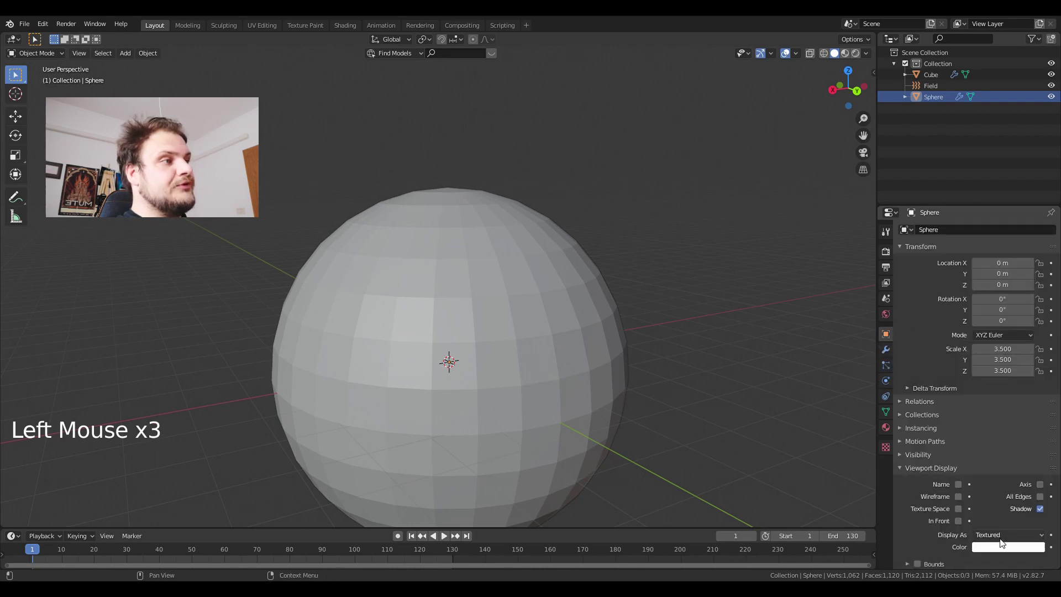
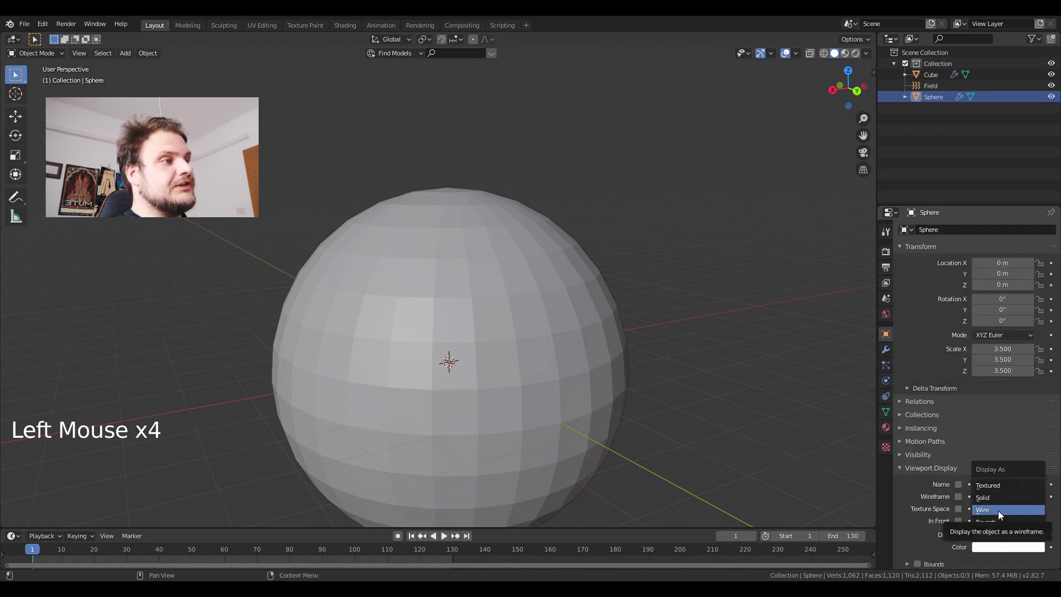
pyautogui.middleClick(584, 380)
pyautogui.rightClick(599, 352)
# - Inspect the wireframe sphere from several angles and select the cloth ball inside it
pyautogui.middleClick(602, 352)
pyautogui.middleClick(560, 374)
pyautogui.middleClick(642, 376)
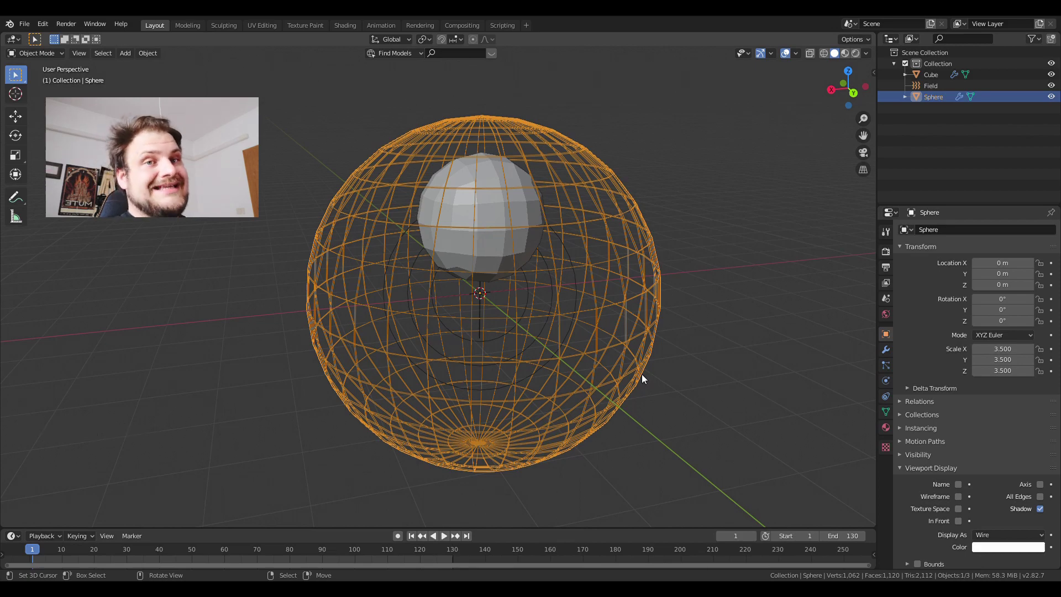
pyautogui.scroll(3)
pyautogui.middleClick(610, 325)
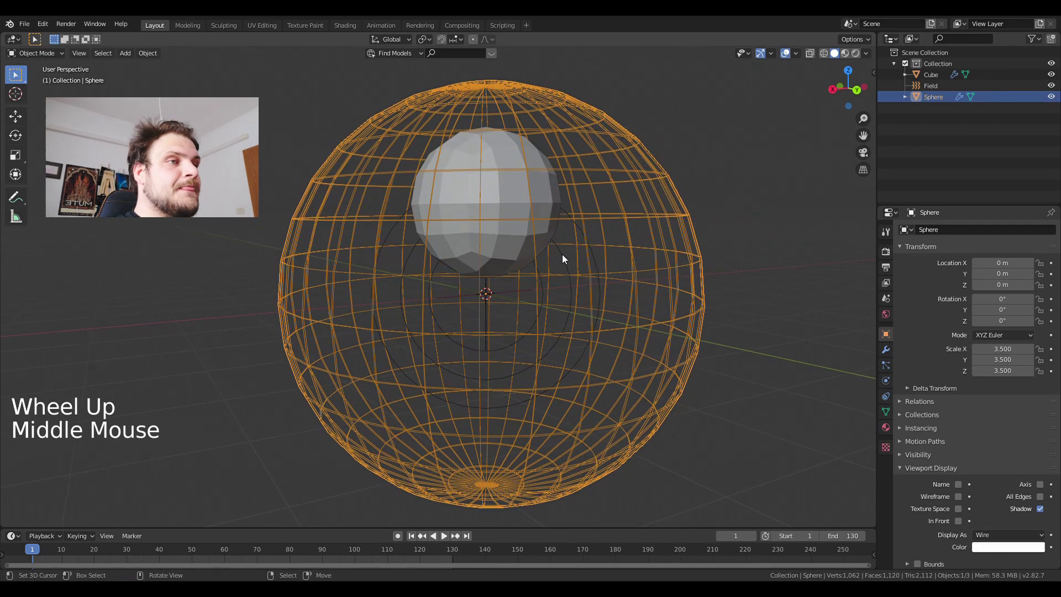
pyautogui.rightClick(500, 240)
# - Duplicate the cloth ball three times with Shift+D, placing the copies inside the wire sphere
pyautogui.middleClick(539, 243)
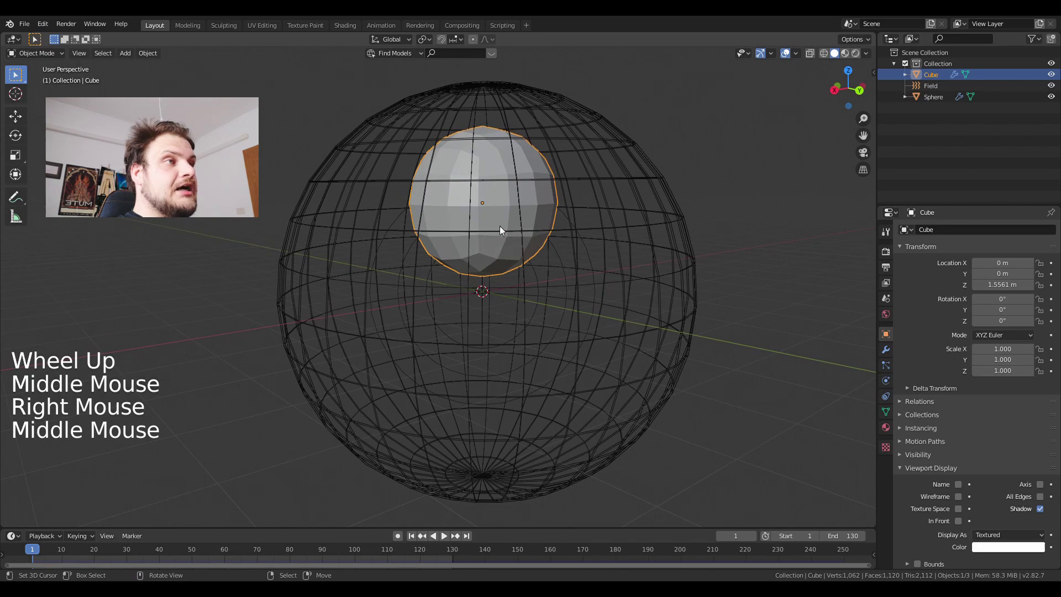
pyautogui.middleClick(538, 247)
pyautogui.middleClick(510, 244)
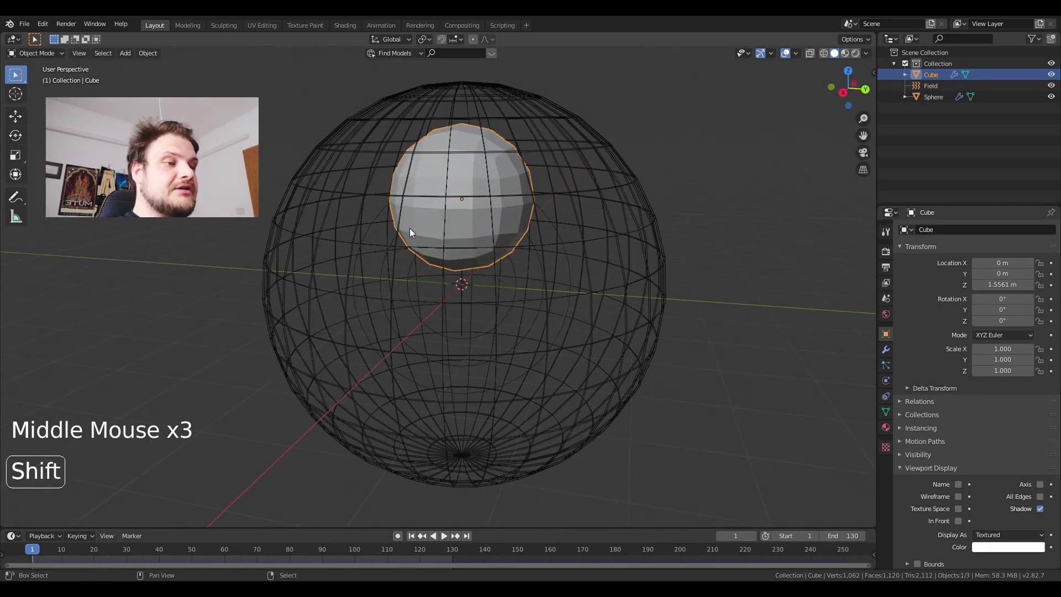
pyautogui.press('shift+d')
pyautogui.middleClick(594, 320)
pyautogui.press('shift+d')
pyautogui.middleClick(532, 348)
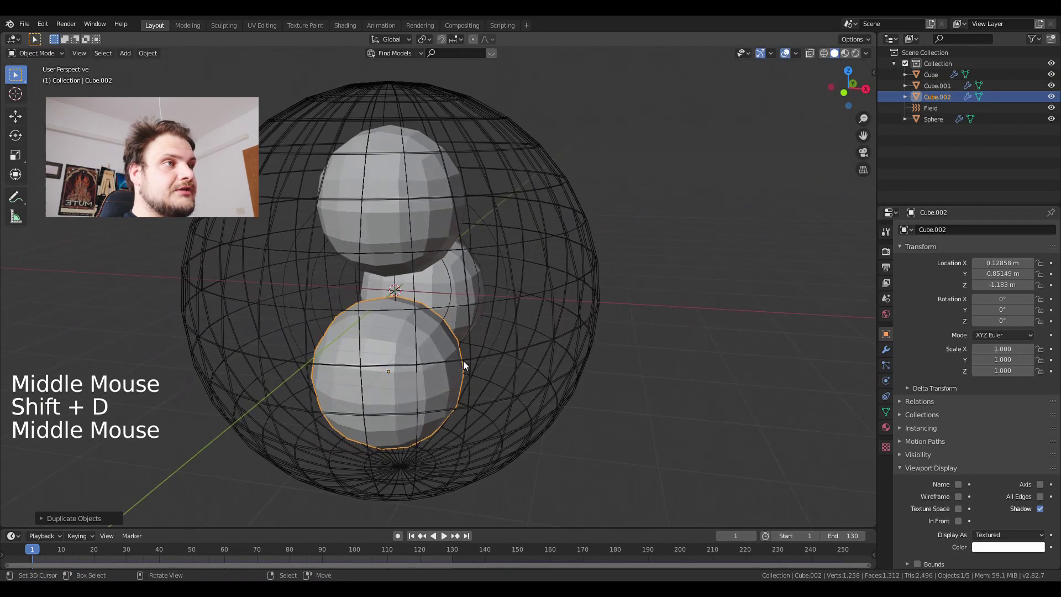
pyautogui.middleClick(517, 355)
pyautogui.press('shift+d')
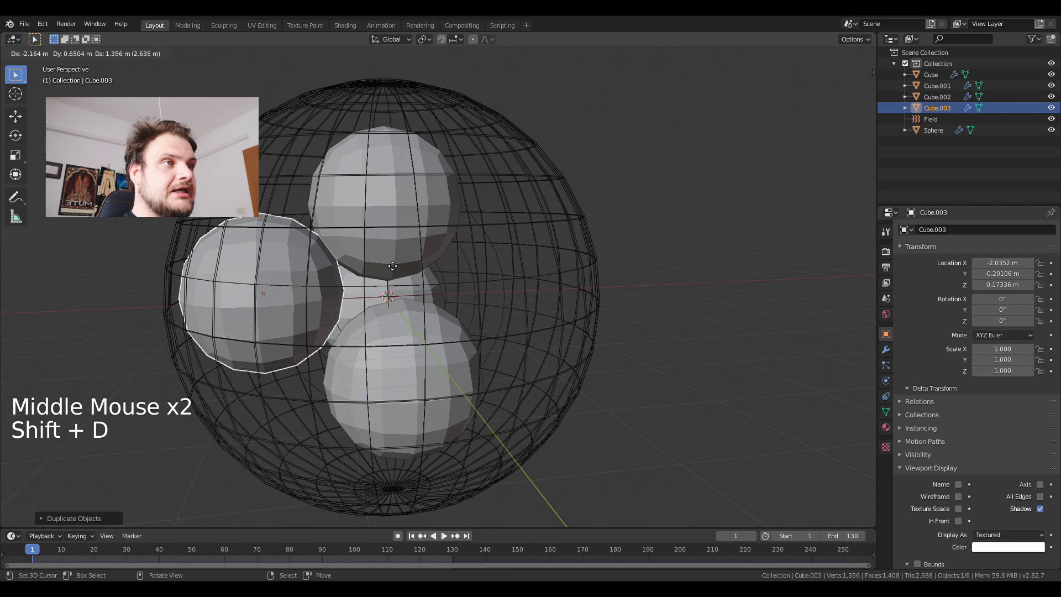
pyautogui.middleClick(459, 275)
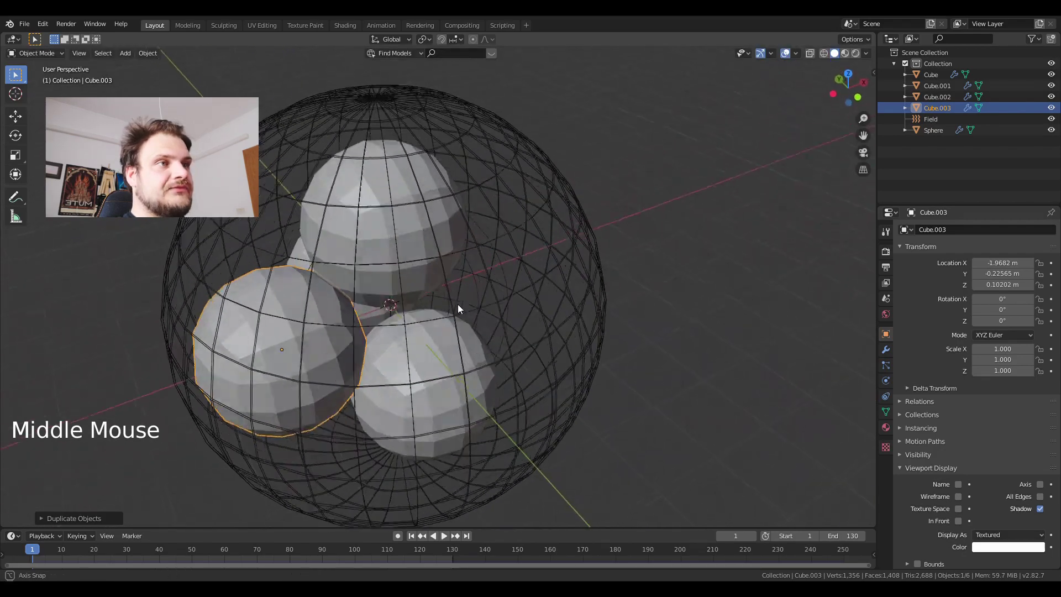
pyautogui.middleClick(508, 315)
pyautogui.middleClick(529, 299)
pyautogui.middleClick(602, 272)
# - Scale the lower-right cloth sphere down to 0.8
pyautogui.press('s')
pyautogui.press('ctrl+a')
pyautogui.middleClick(401, 305)
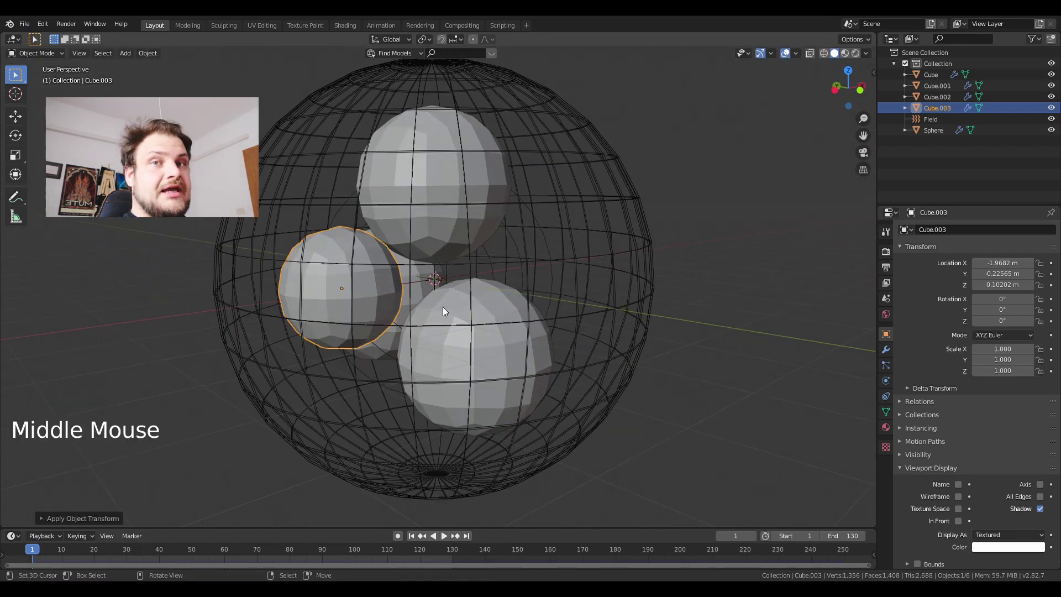
pyautogui.rightClick(455, 321)
pyautogui.press('s')
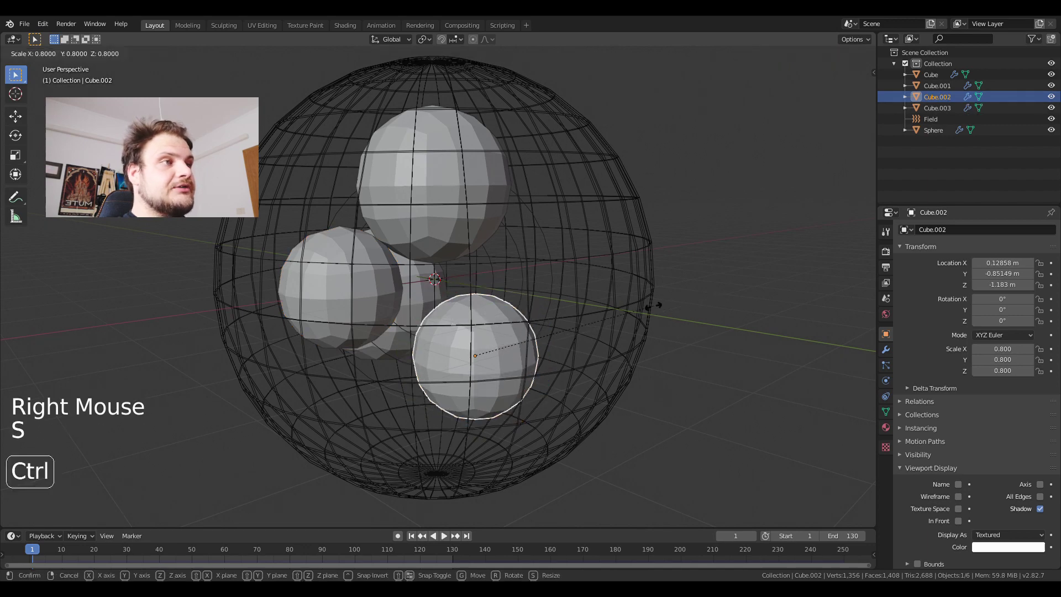
pyautogui.press('ctrl+a')
# - Enlarge the top cloth sphere to 1.3 and move it sideways
pyautogui.rightClick(437, 230)
pyautogui.middleClick(501, 269)
pyautogui.press('s')
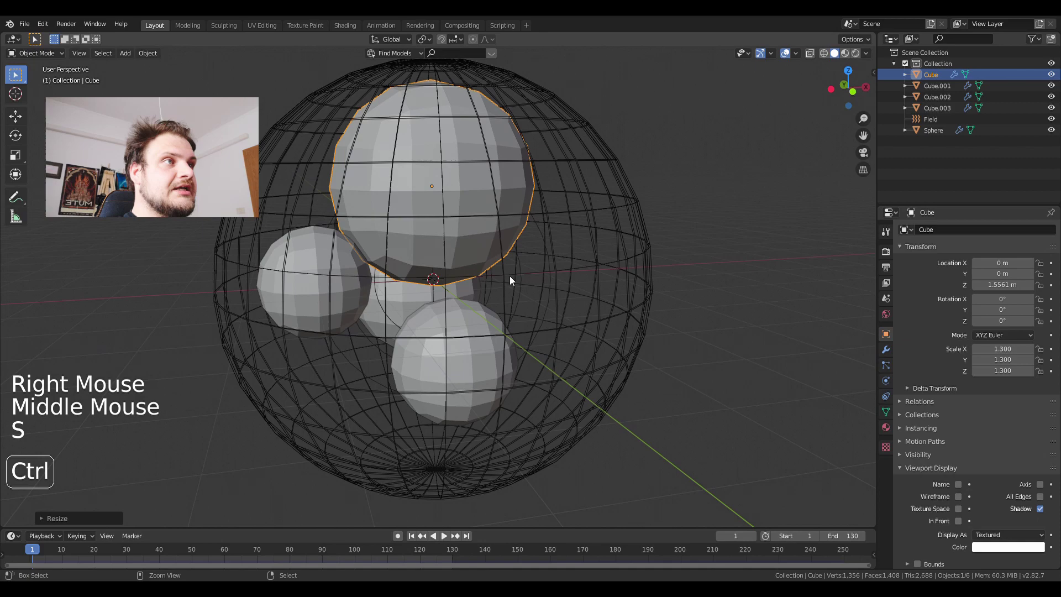
pyautogui.press('g')
pyautogui.middleClick(542, 293)
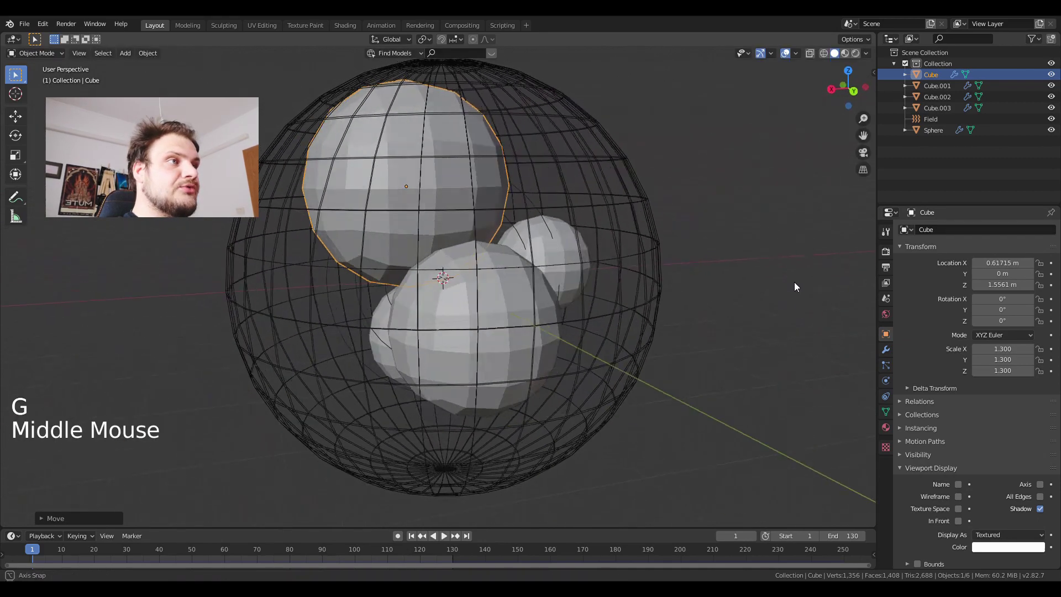
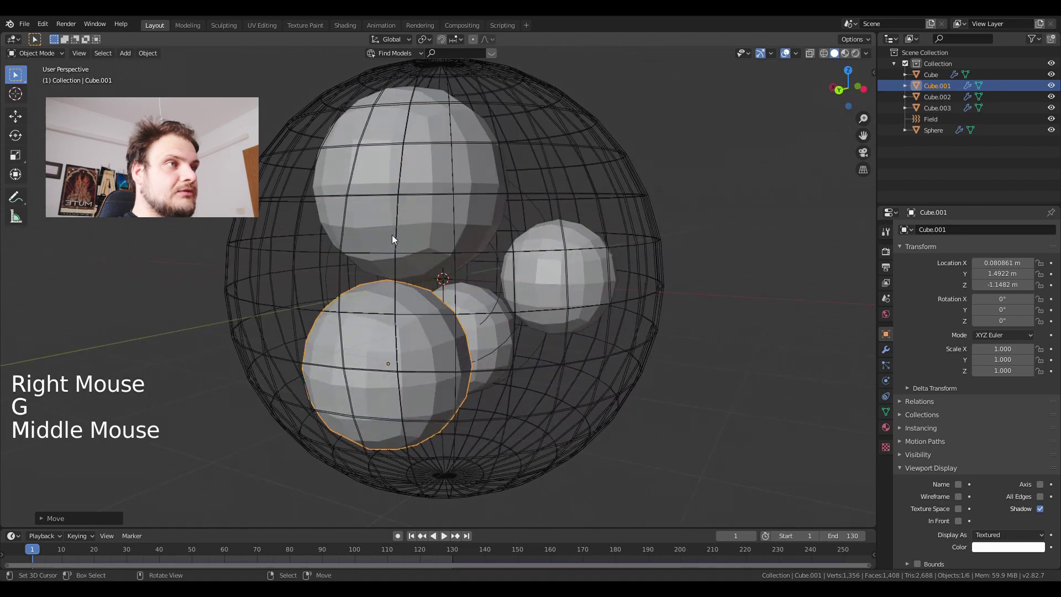
# - Start and cancel a move of the left sphere, then play the cloth simulation
pyautogui.rightClick(418, 235)
pyautogui.press('ctrl+a')
pyautogui.middleClick(388, 299)
pyautogui.rightClick(350, 308)
pyautogui.middleClick(369, 306)
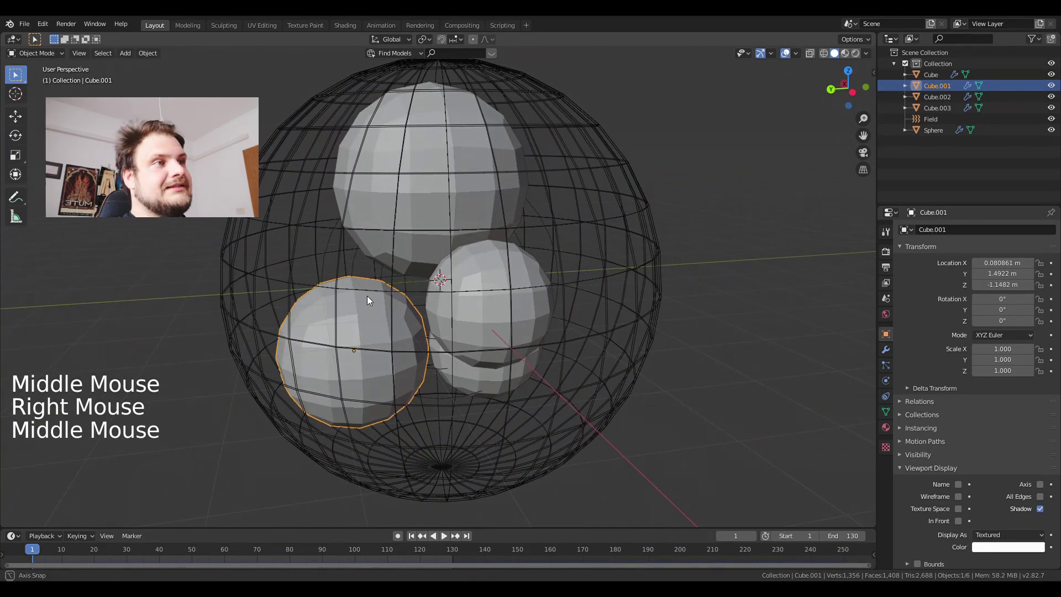
pyautogui.middleClick(482, 296)
pyautogui.press('alt+a')
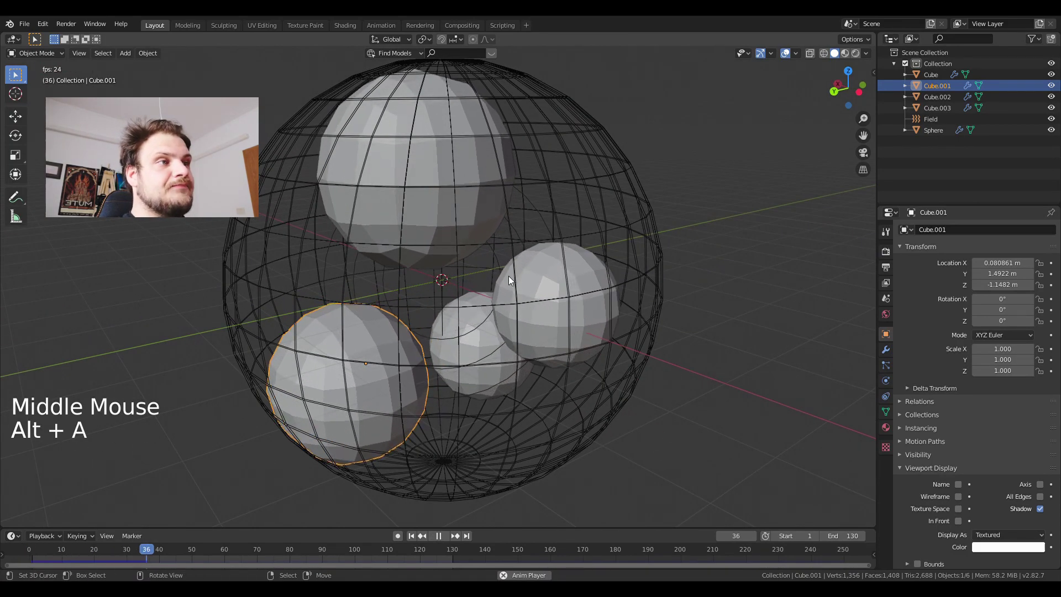
# - Stop playback and check the top cloth sphere's Cloth and Collision modifiers
pyautogui.middleClick(515, 286)
pyautogui.middleClick(448, 173)
pyautogui.press('alt+a')
pyautogui.rightClick(430, 171)
pyautogui.click(885, 345)
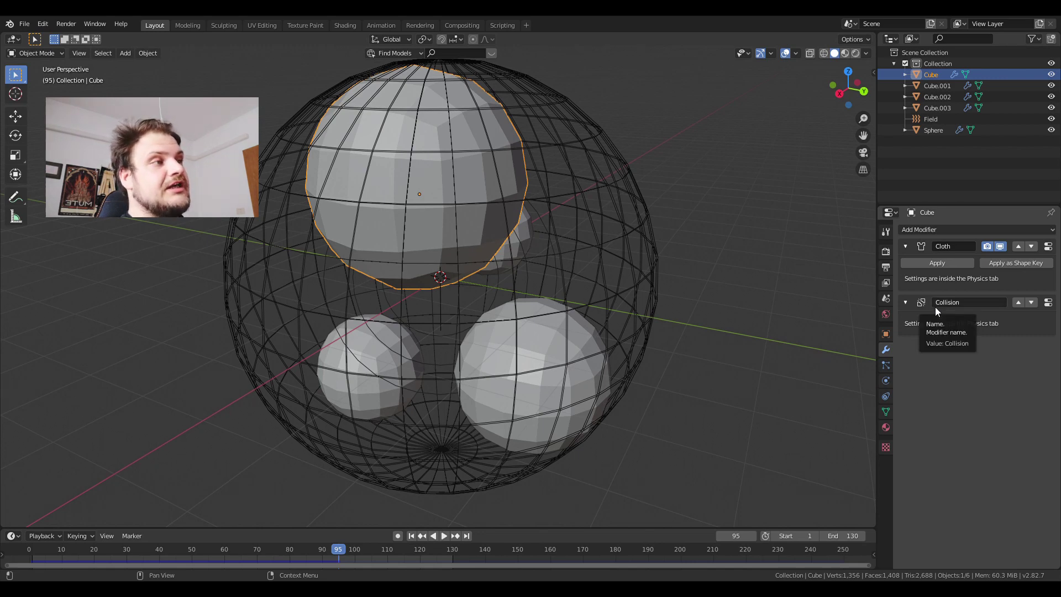
# - Check the lower-right sphere's physics settings and turn on automatic keyframing
pyautogui.rightClick(652, 289)
pyautogui.rightClick(541, 369)
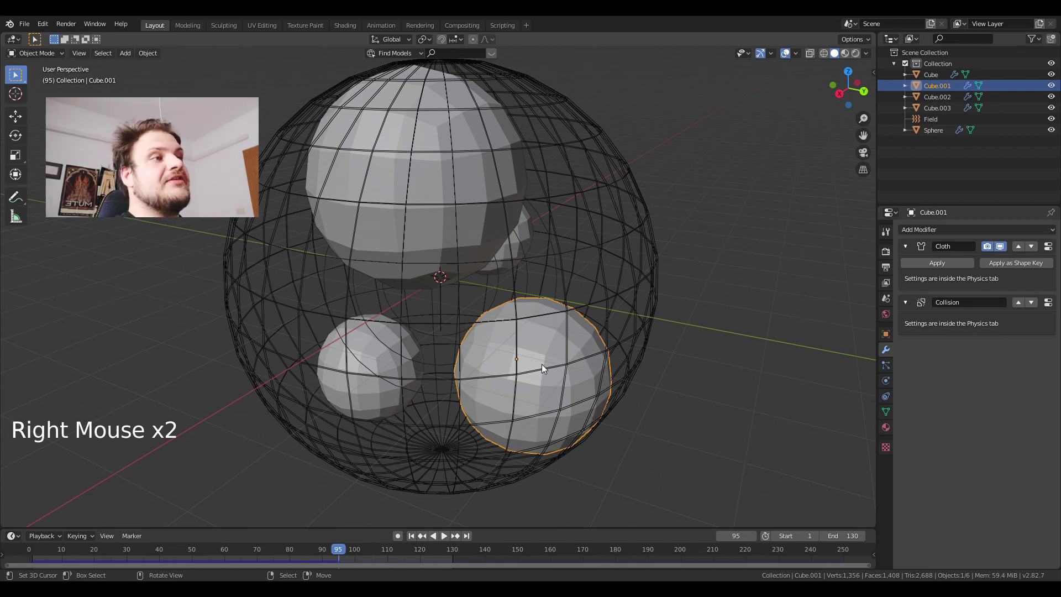
pyautogui.middleClick(400, 538)
pyautogui.click(400, 538)
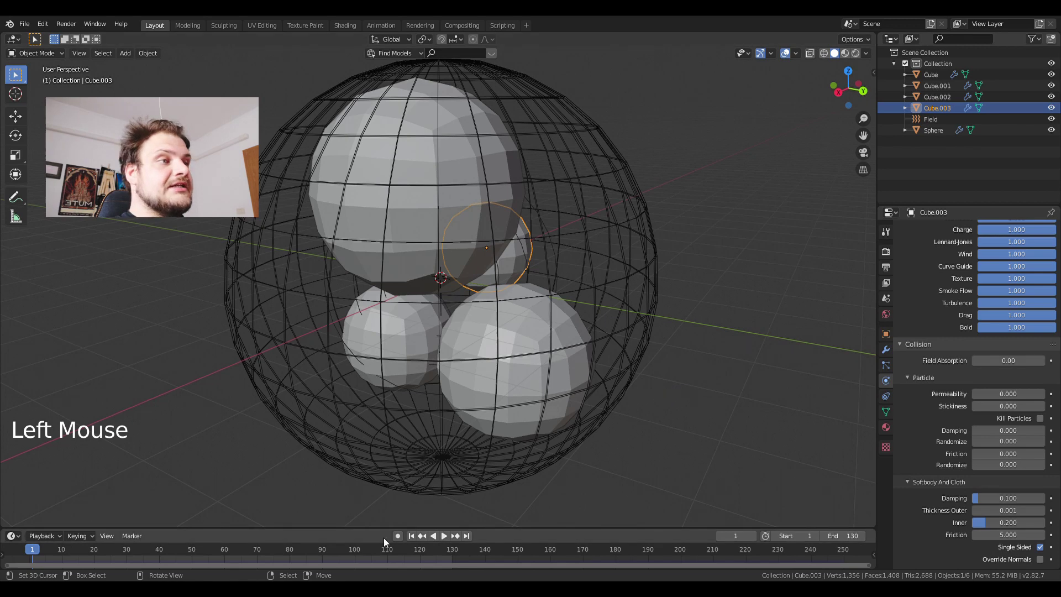
pyautogui.click(399, 539)
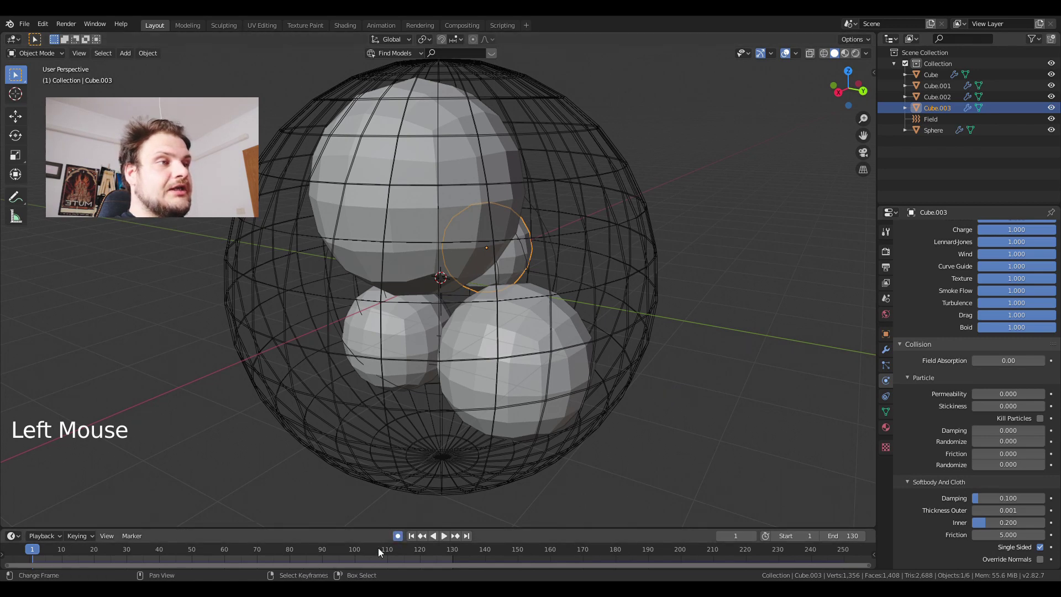
# - Keyframe the collision sphere at full scale on frame 1 and 0.7 on frame 90
pyautogui.rightClick(644, 334)
pyautogui.press('s')
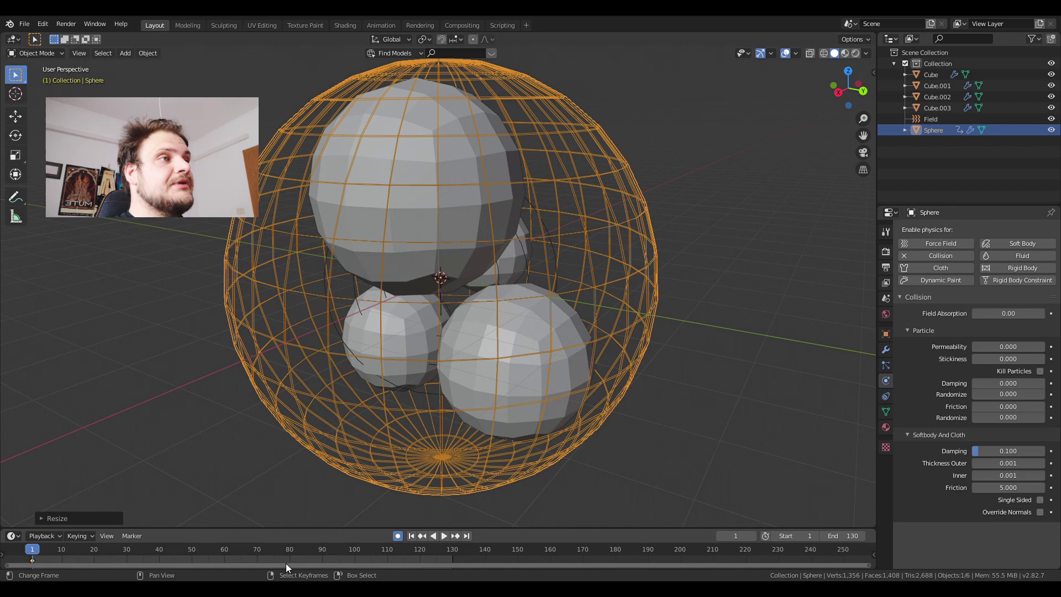
pyautogui.click(326, 562)
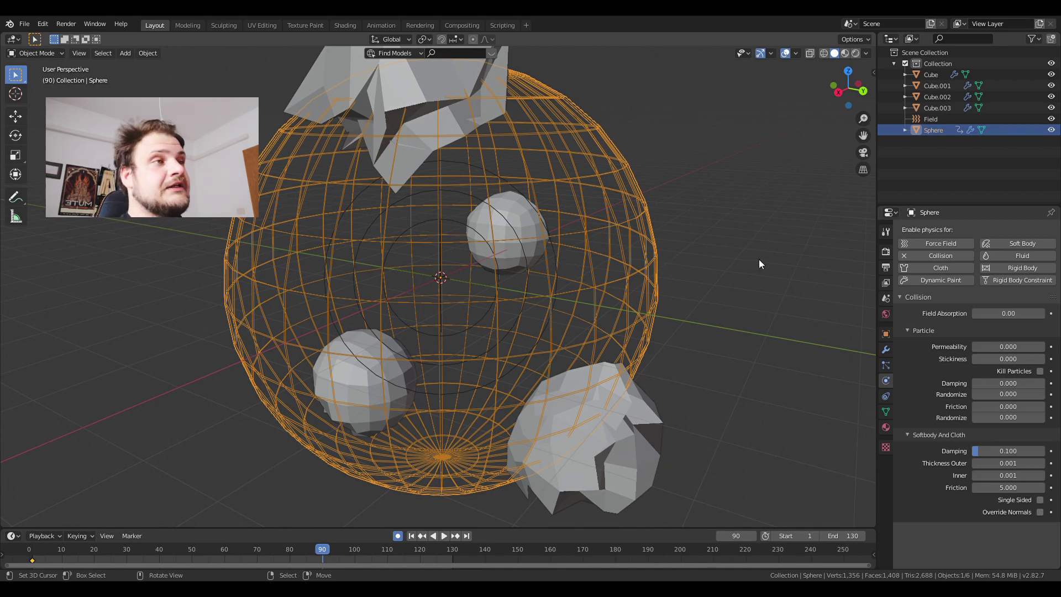
pyautogui.press('s')
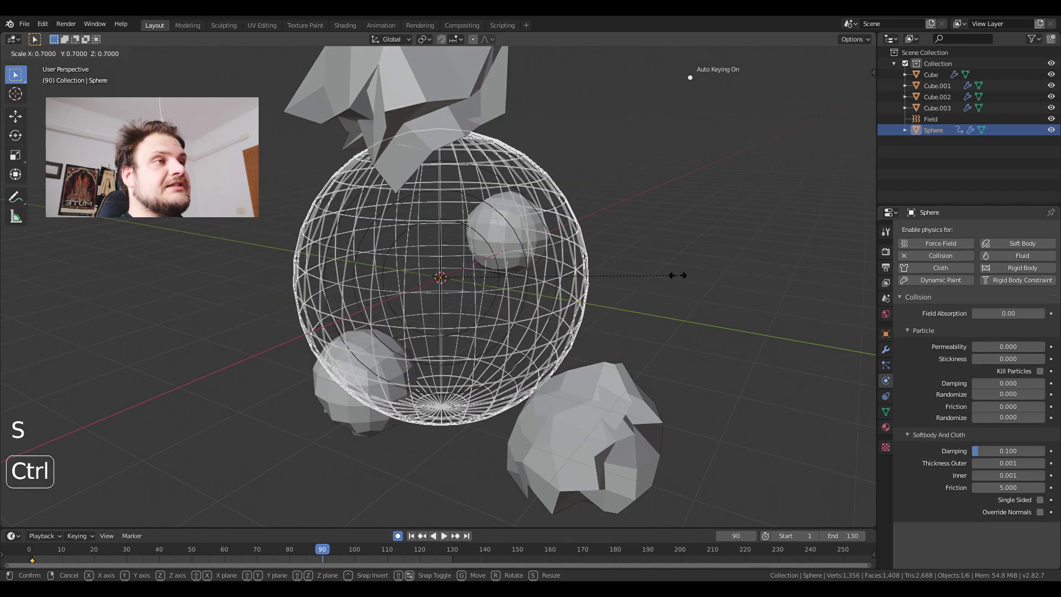
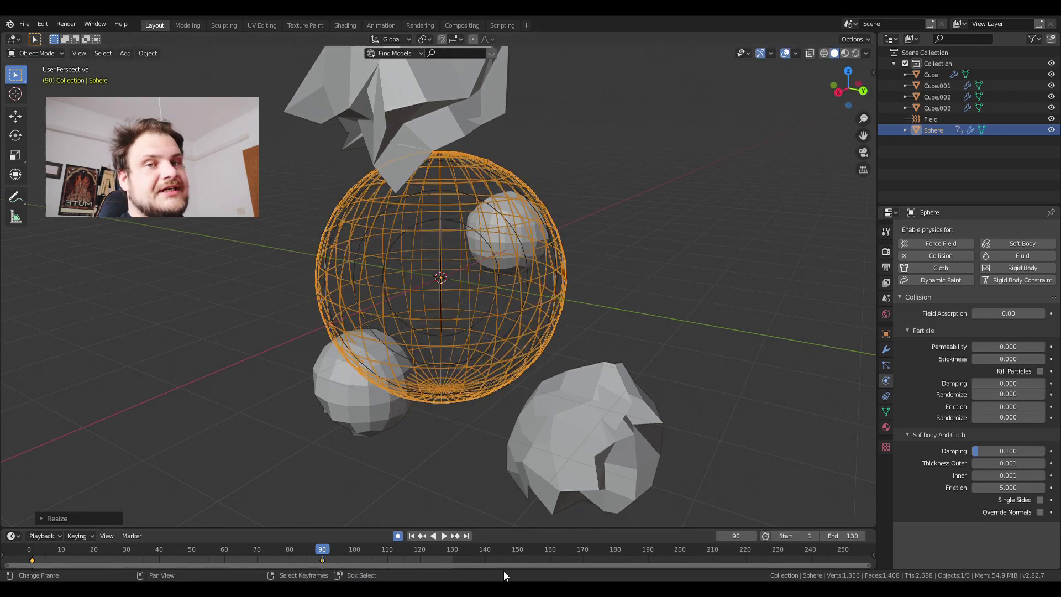
pyautogui.click(414, 543)
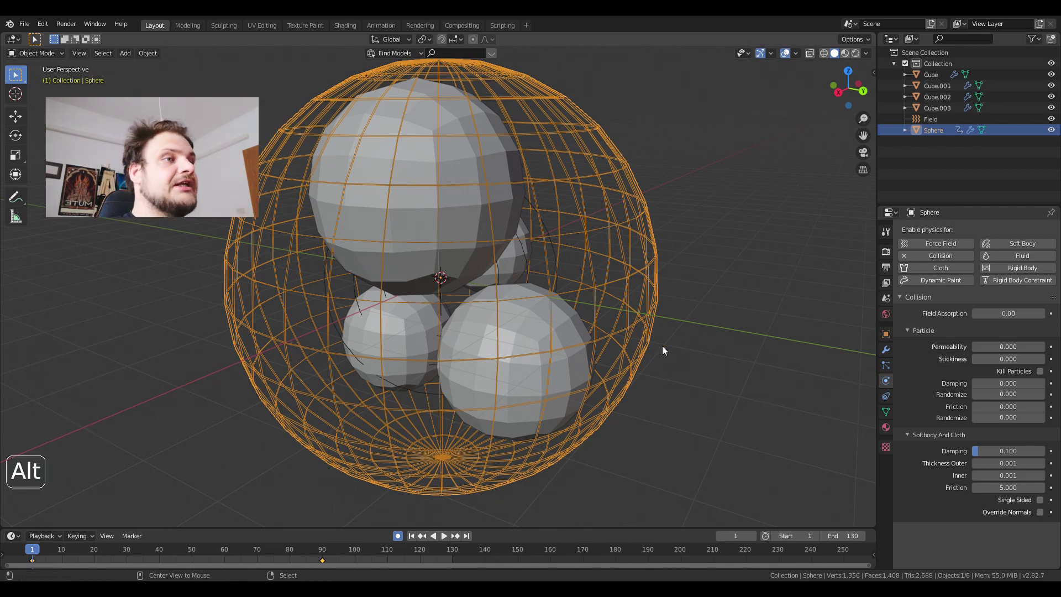
# - Play the shrinking animation, inspect the squeezed cloth spheres and select the collision sphere
pyautogui.press('alt+a')
pyautogui.middleClick(651, 364)
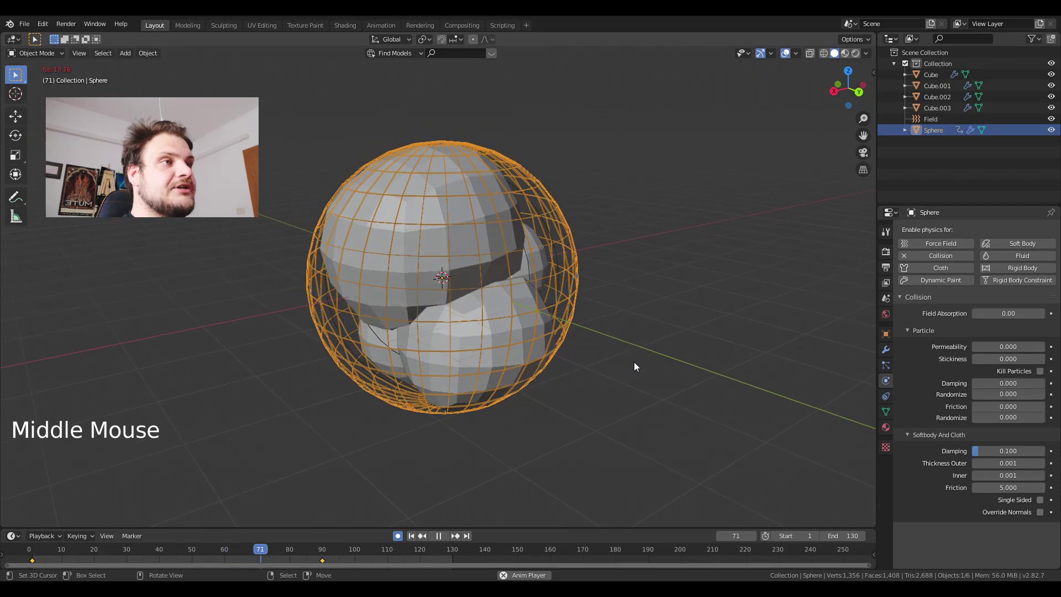
pyautogui.press('alt+a')
pyautogui.middleClick(631, 363)
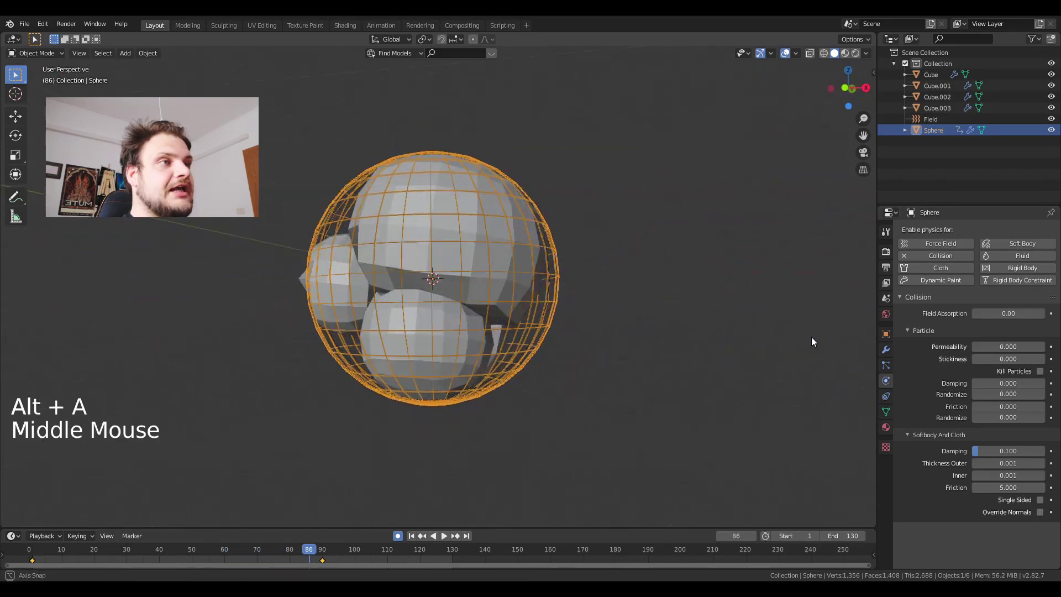
pyautogui.middleClick(377, 382)
pyautogui.middleClick(397, 391)
pyautogui.middleClick(430, 386)
pyautogui.scroll(3)
pyautogui.middleClick(377, 317)
pyautogui.rightClick(439, 317)
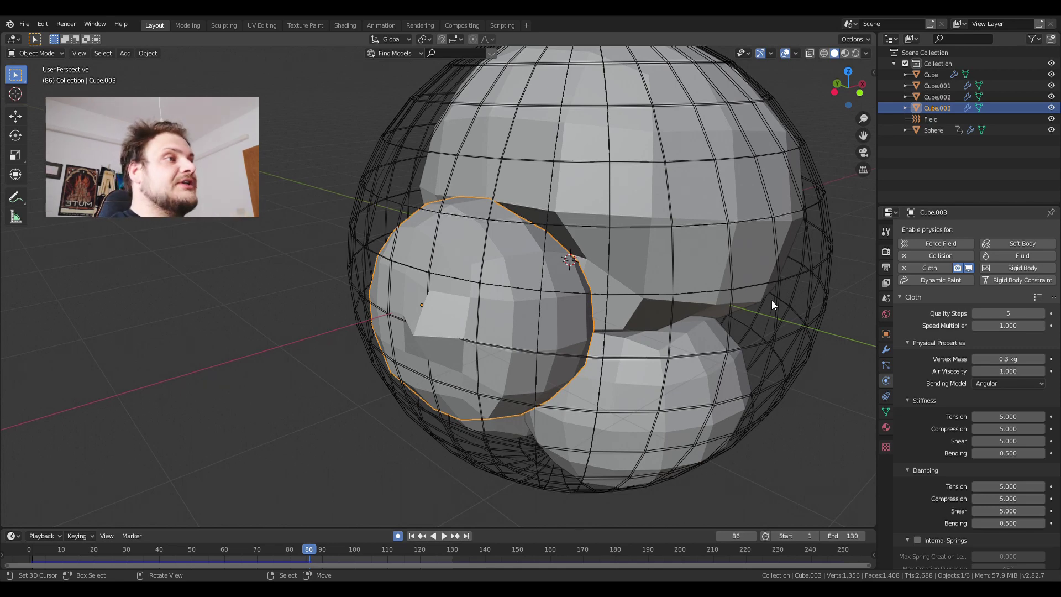
pyautogui.rightClick(814, 302)
# - Add a Subdivision Surface modifier above Collision on the sphere with viewport level 2
pyautogui.click(893, 359)
pyautogui.click(934, 234)
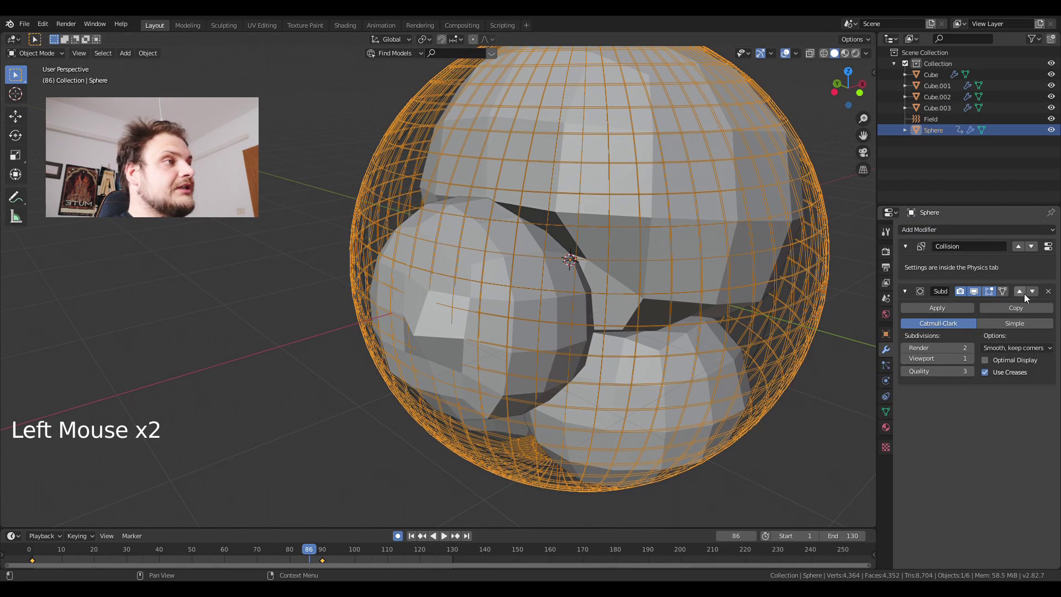
pyautogui.click(1025, 296)
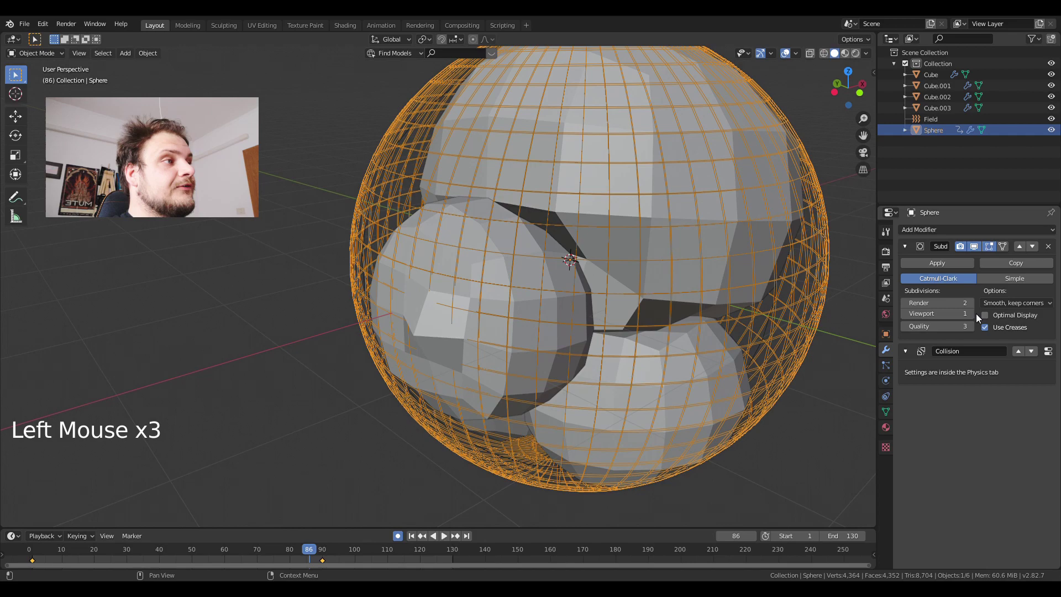
pyautogui.click(975, 319)
# - Replay the simulation from frame 1 with the denser collision sphere
pyautogui.scroll(-3)
pyautogui.click(420, 541)
pyautogui.press('alt+a')
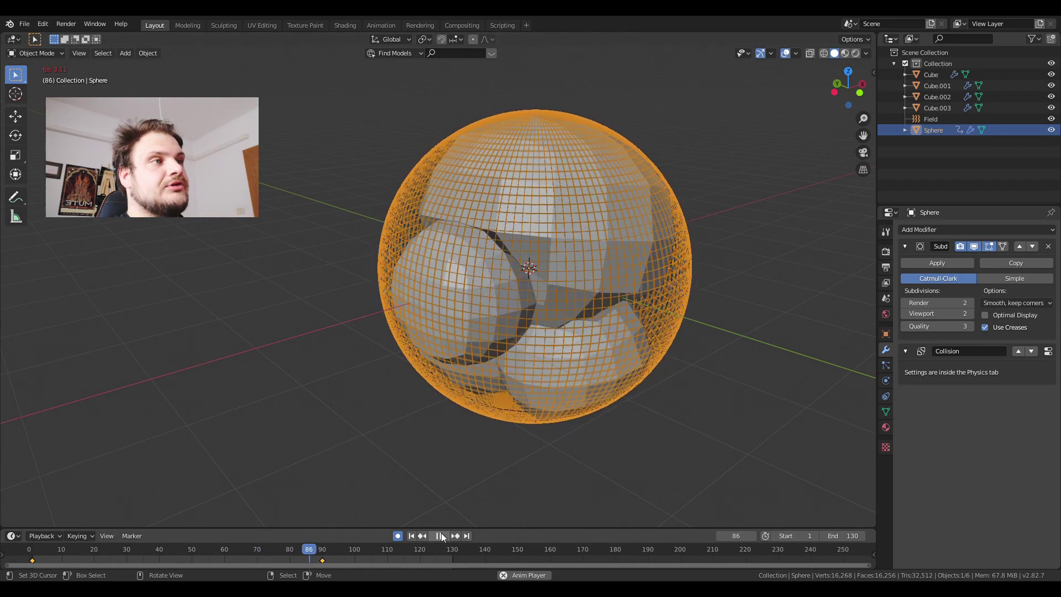
# - At frame 1 lower the subdivision levels, delete the Subdivision modifier, then jump to frame 90
pyautogui.click(446, 537)
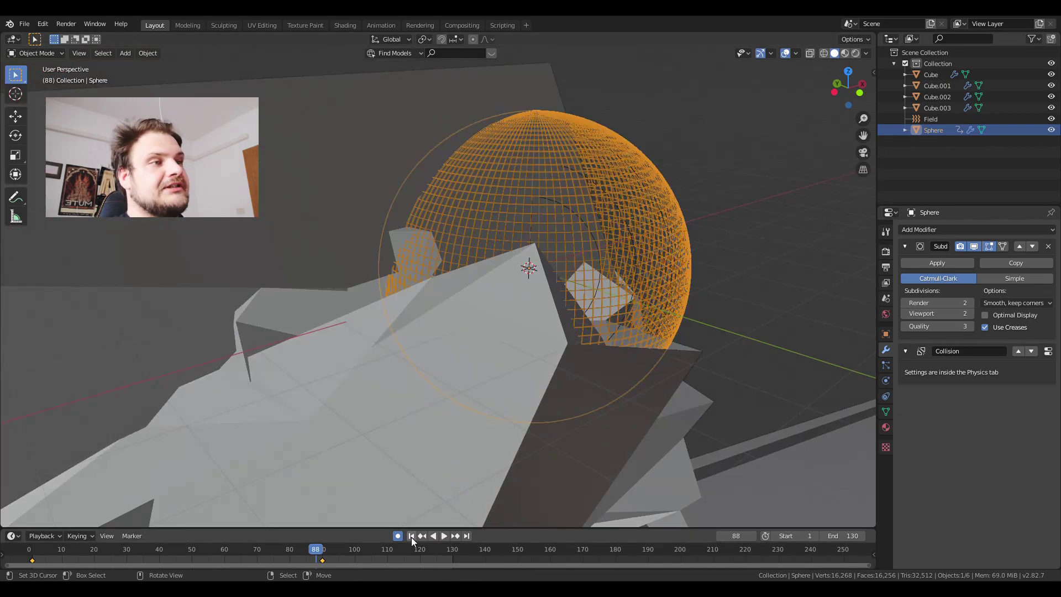
pyautogui.click(415, 541)
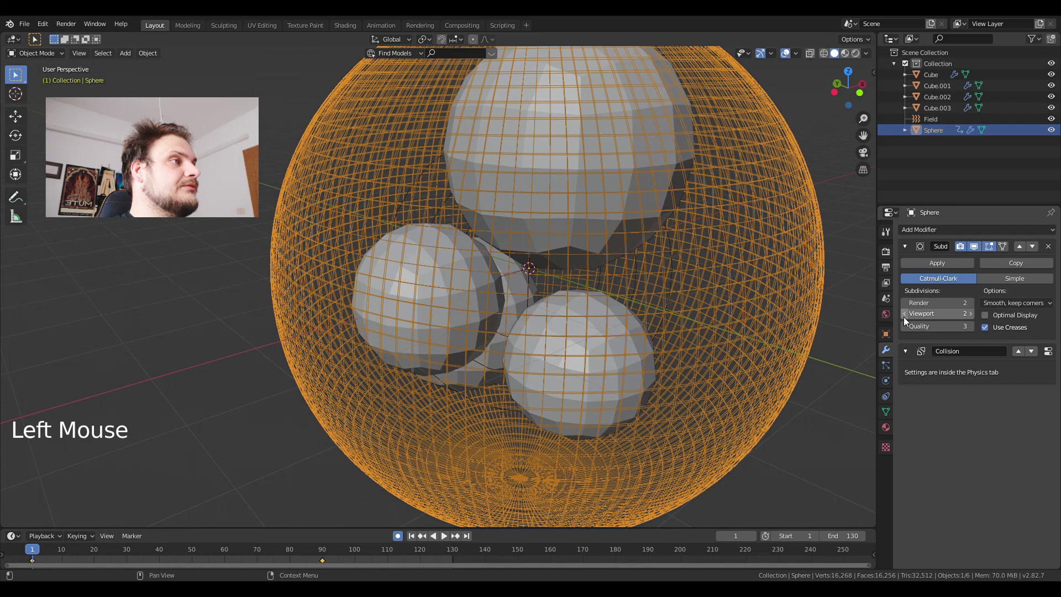
pyautogui.click(906, 319)
pyautogui.click(907, 310)
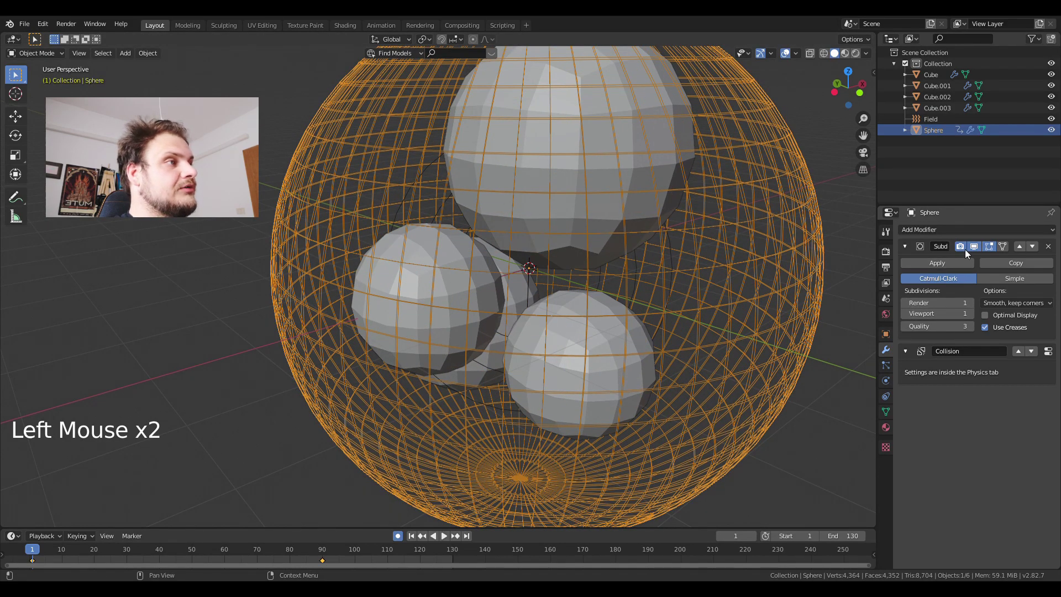
pyautogui.click(1051, 249)
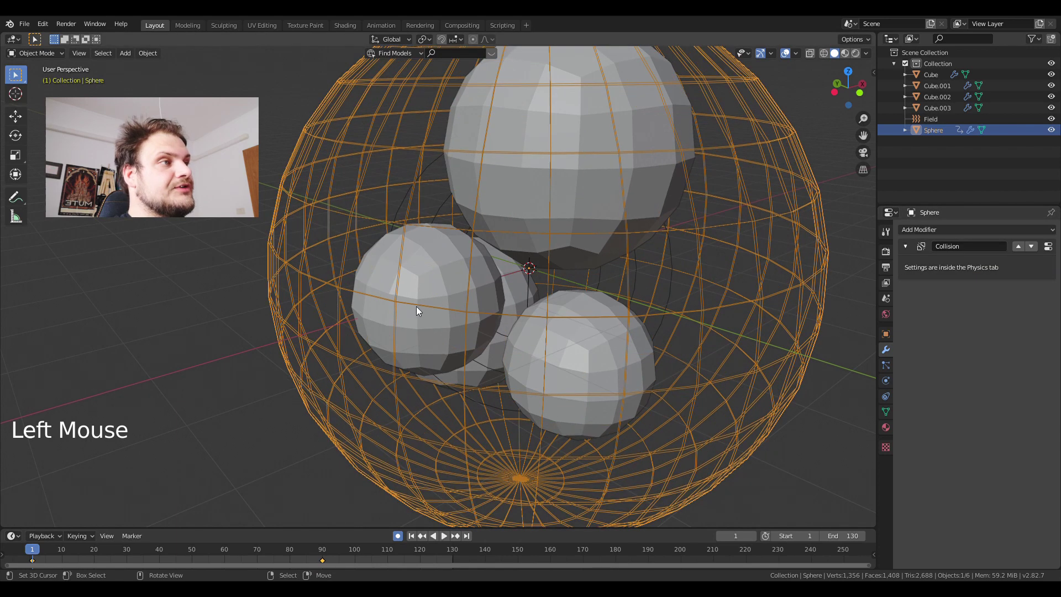
pyautogui.scroll(-3)
pyautogui.click(326, 559)
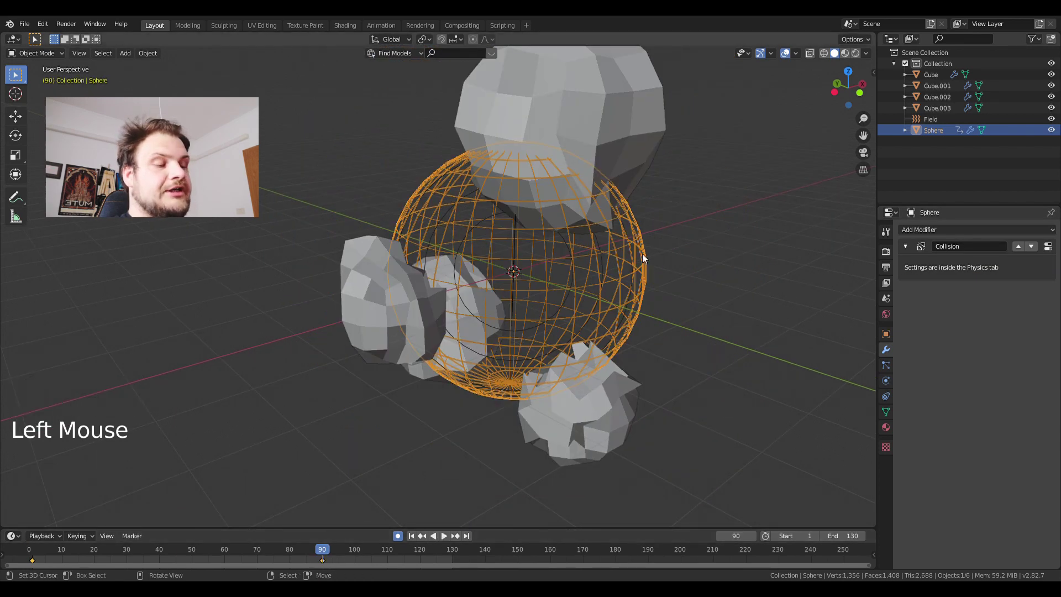
# - Rescale the collision sphere at frame 90, replay from frame 1 and stop at frame 12
pyautogui.press('s')
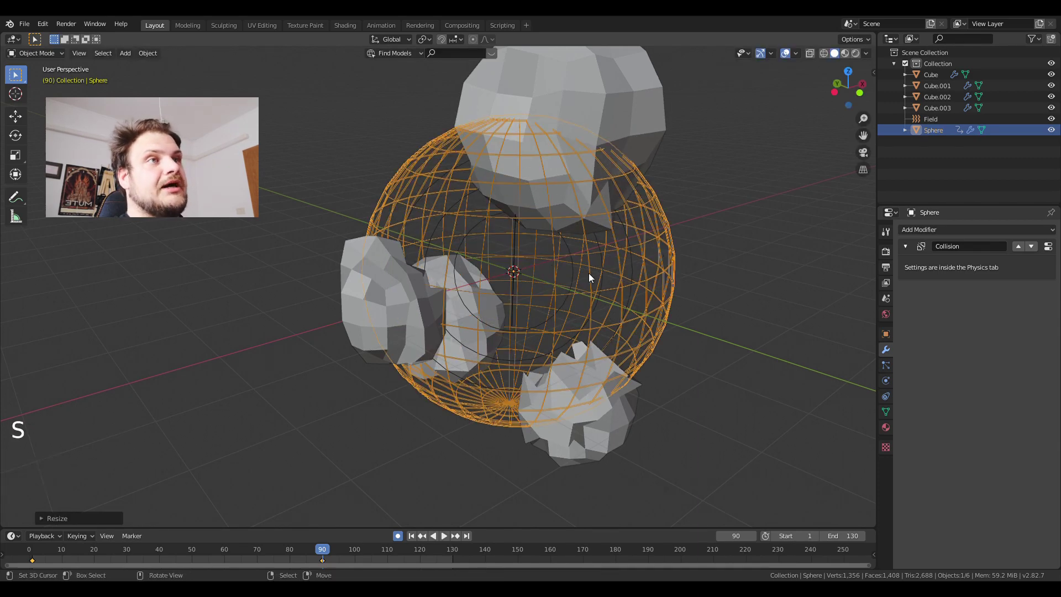
pyautogui.click(415, 539)
pyautogui.click(447, 537)
pyautogui.middleClick(570, 335)
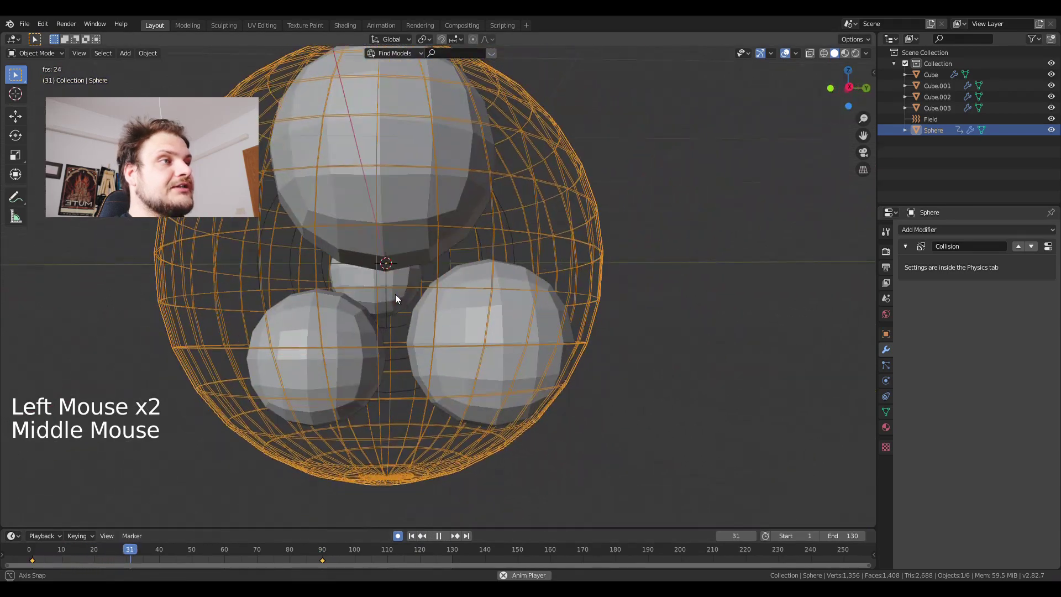
pyautogui.middleClick(420, 305)
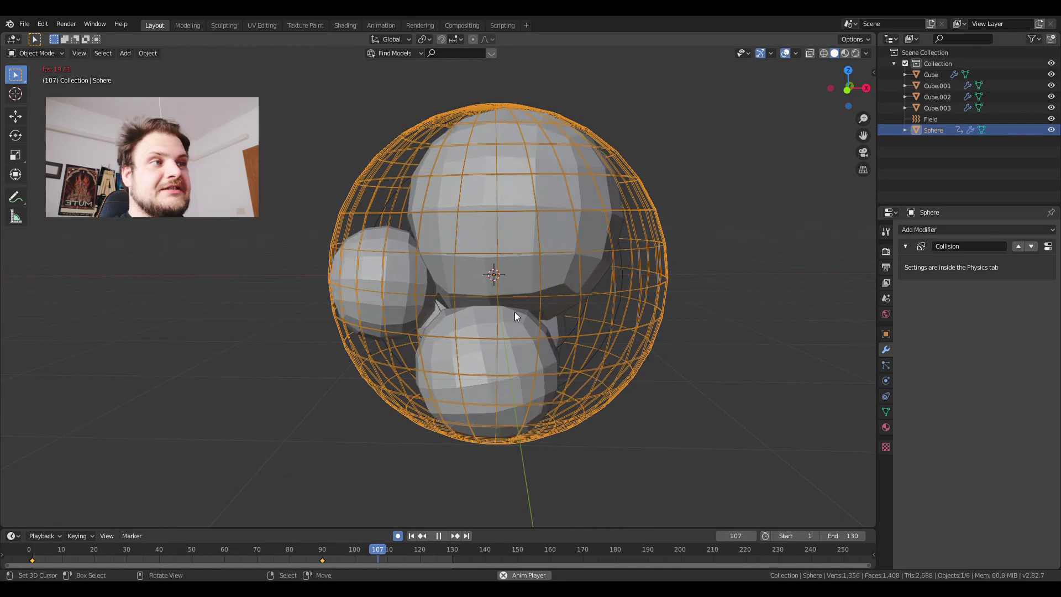
pyautogui.press('alt+a')
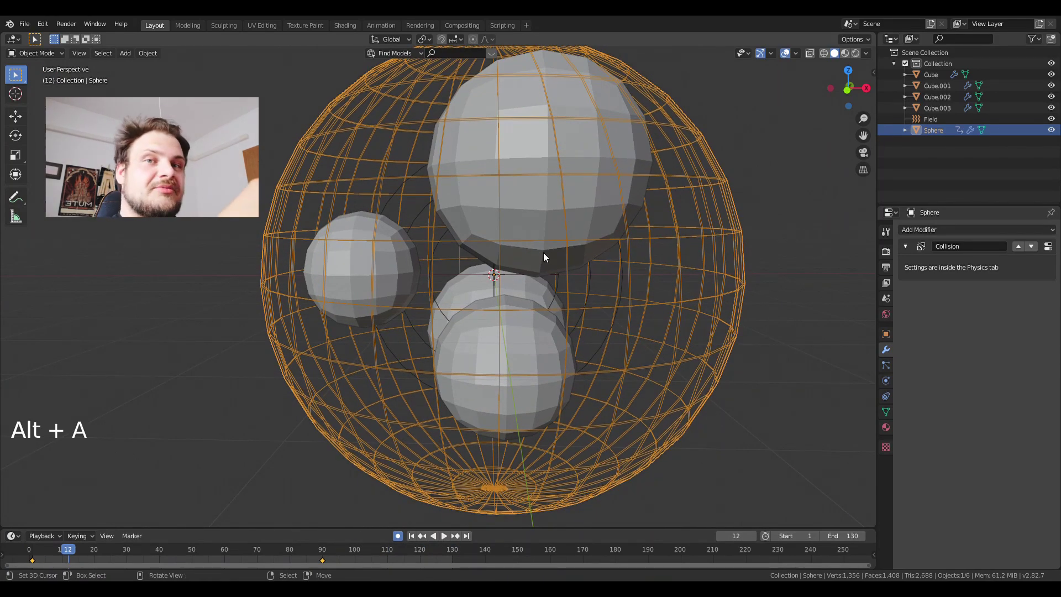
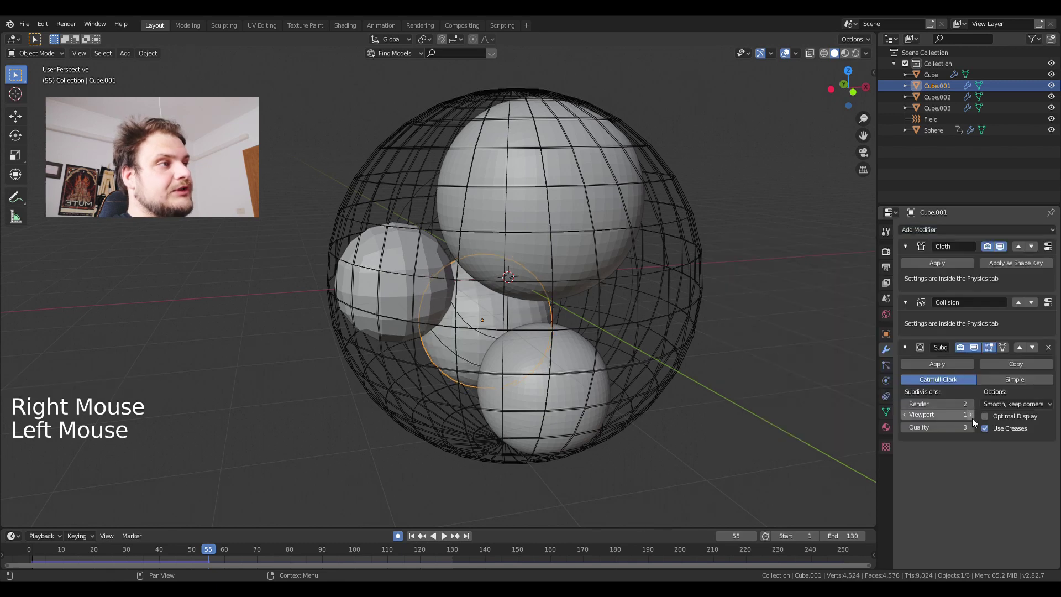
# - Give Cube.003 a Subdivision Surface at viewport level 2 and apply it to the other cloth spheres
pyautogui.click(977, 421)
pyautogui.rightClick(406, 268)
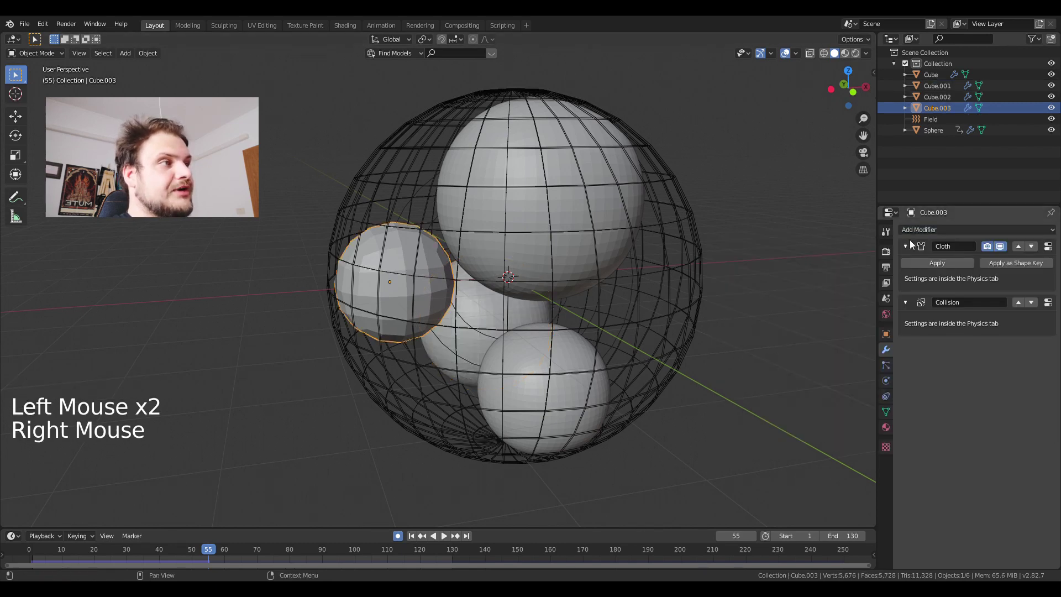
pyautogui.click(920, 232)
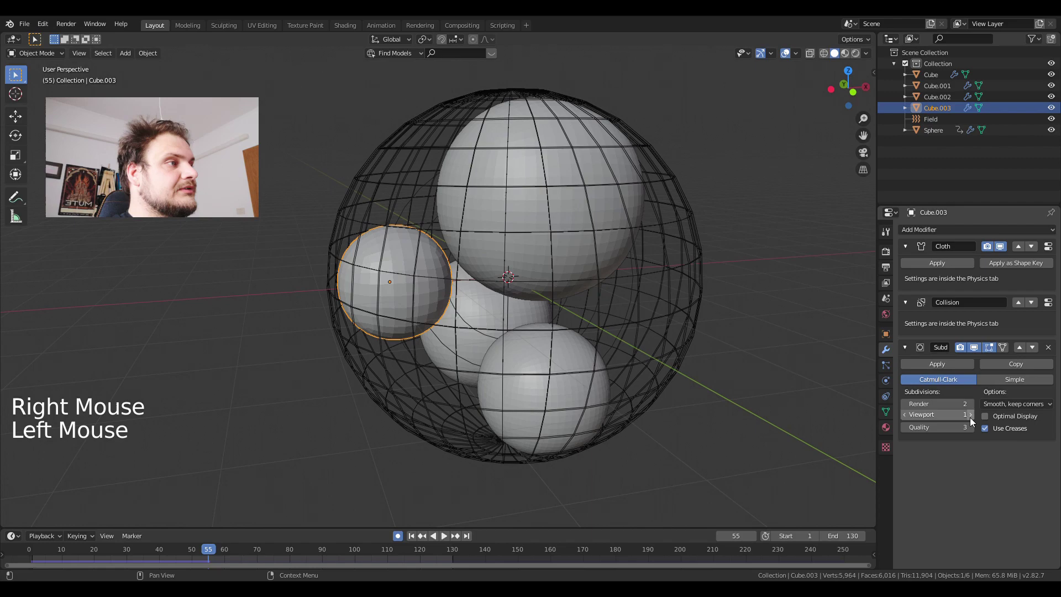
pyautogui.click(973, 422)
pyautogui.middleClick(524, 343)
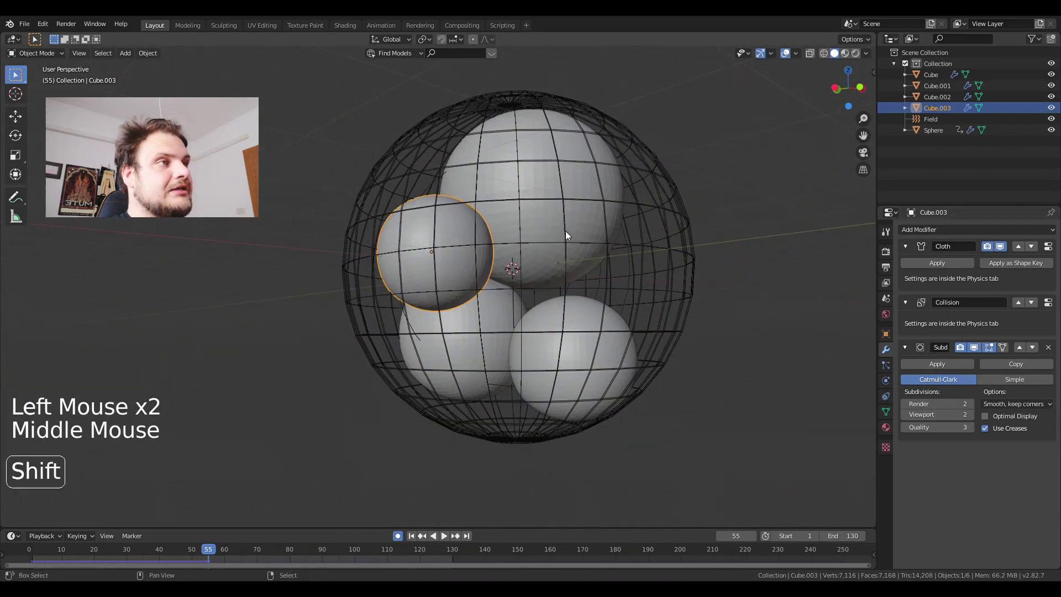
pyautogui.rightClick(560, 229)
pyautogui.press('w')
# - Play and pause the simulation to check the smooth cloth spheres
pyautogui.middleClick(592, 346)
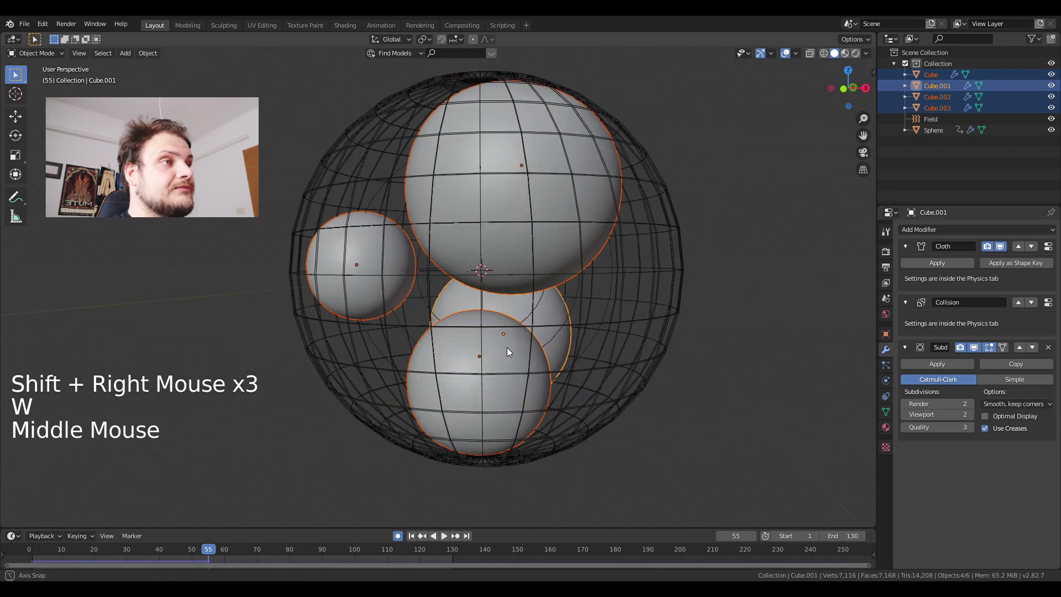
pyautogui.middleClick(588, 366)
pyautogui.middleClick(606, 360)
pyautogui.press('alt+a')
pyautogui.middleClick(560, 320)
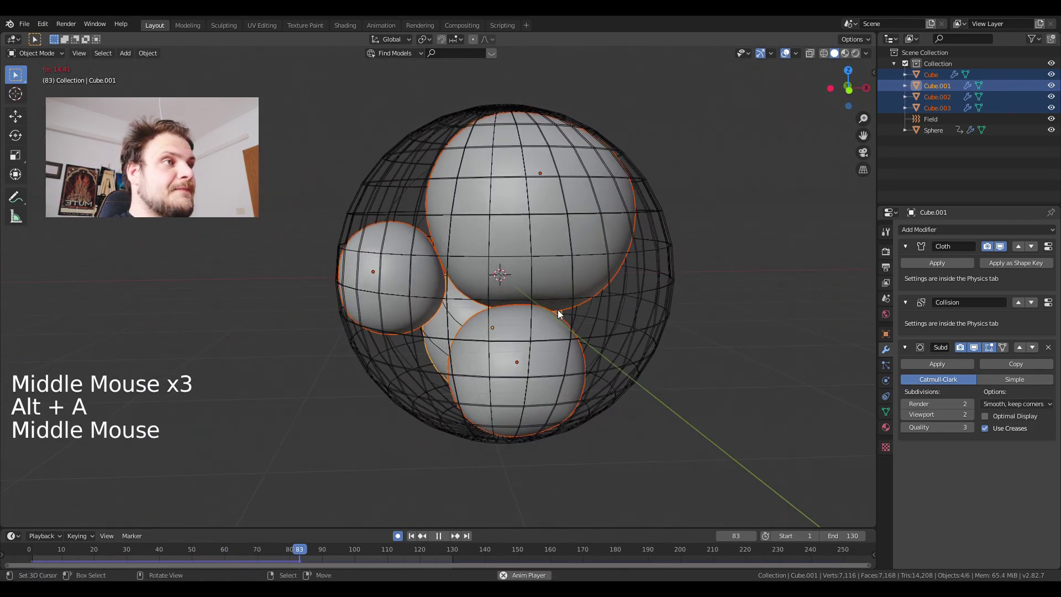
pyautogui.press('alt+a')
# - Hide the wireframe collision sphere in the Outliner to reveal the squeezed balls
pyautogui.middleClick(545, 320)
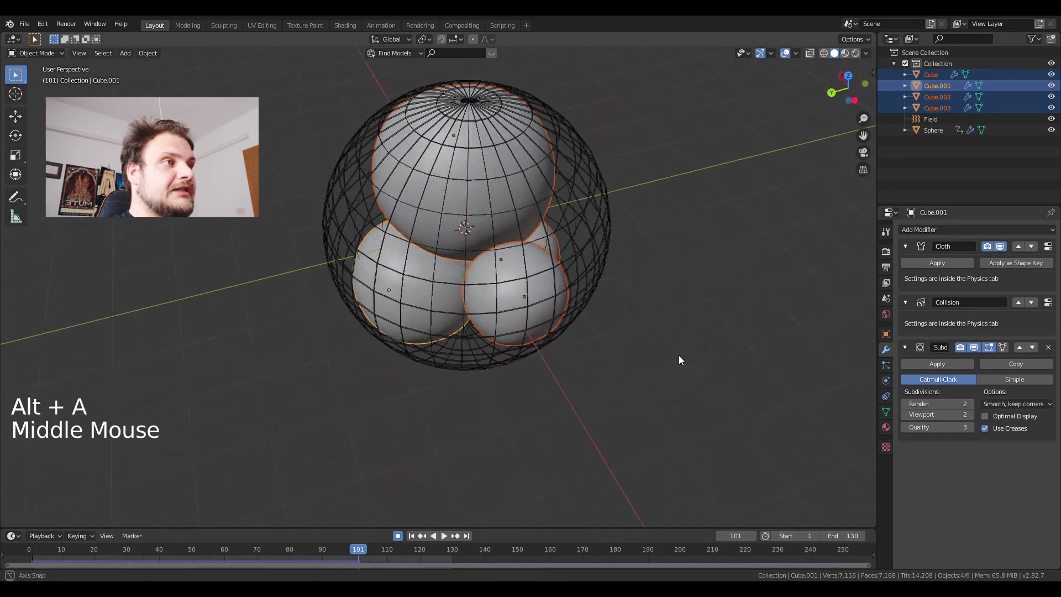
pyautogui.middleClick(517, 278)
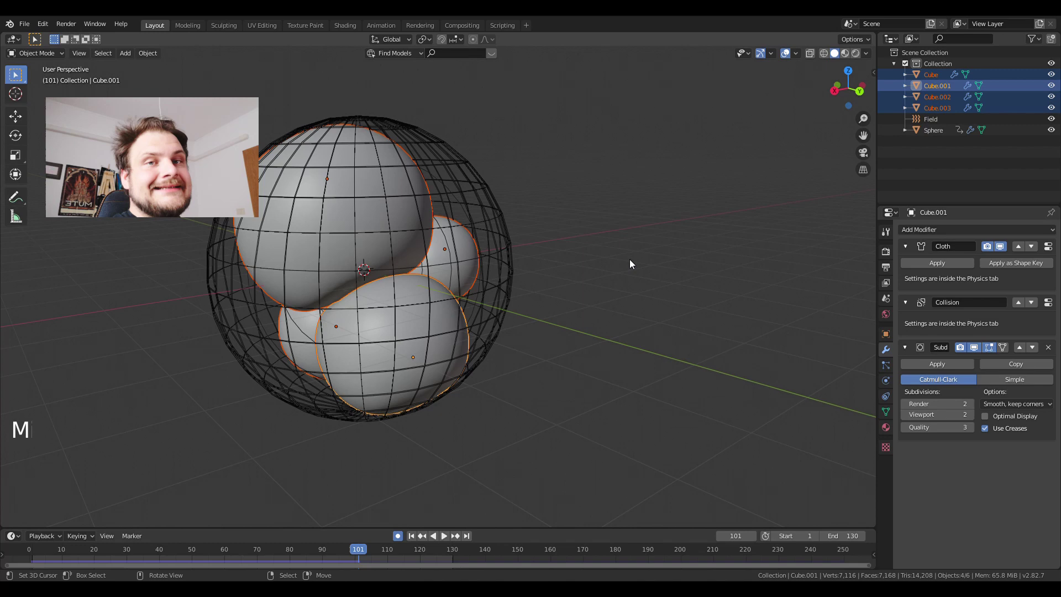
pyautogui.middleClick(990, 142)
pyautogui.click(1051, 137)
pyautogui.middleClick(399, 332)
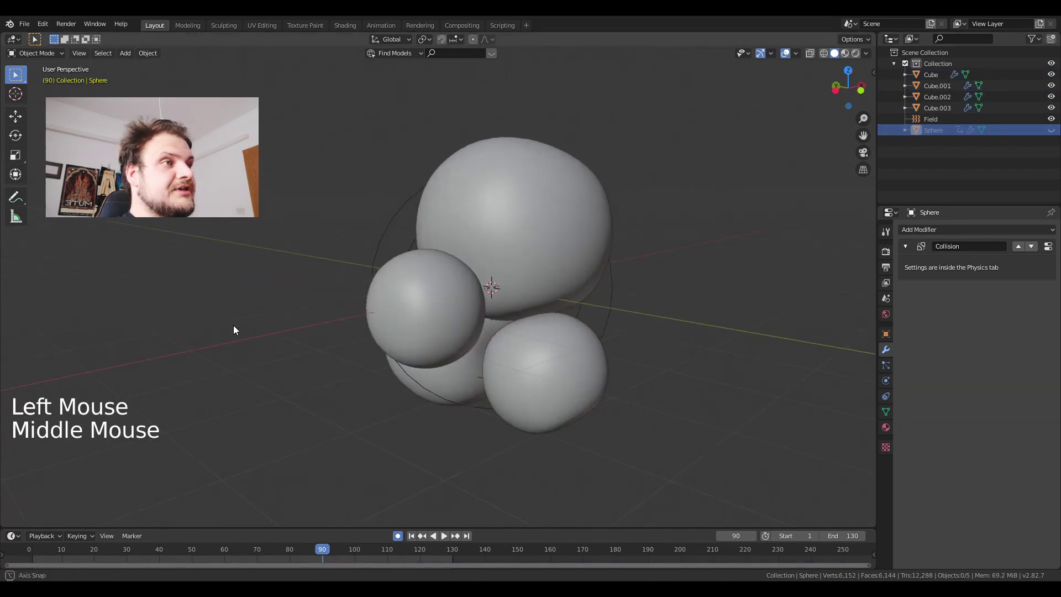
# - Return to frame 1 and unhide the collision sphere via its eye icon
pyautogui.middleClick(438, 430)
pyautogui.click(414, 545)
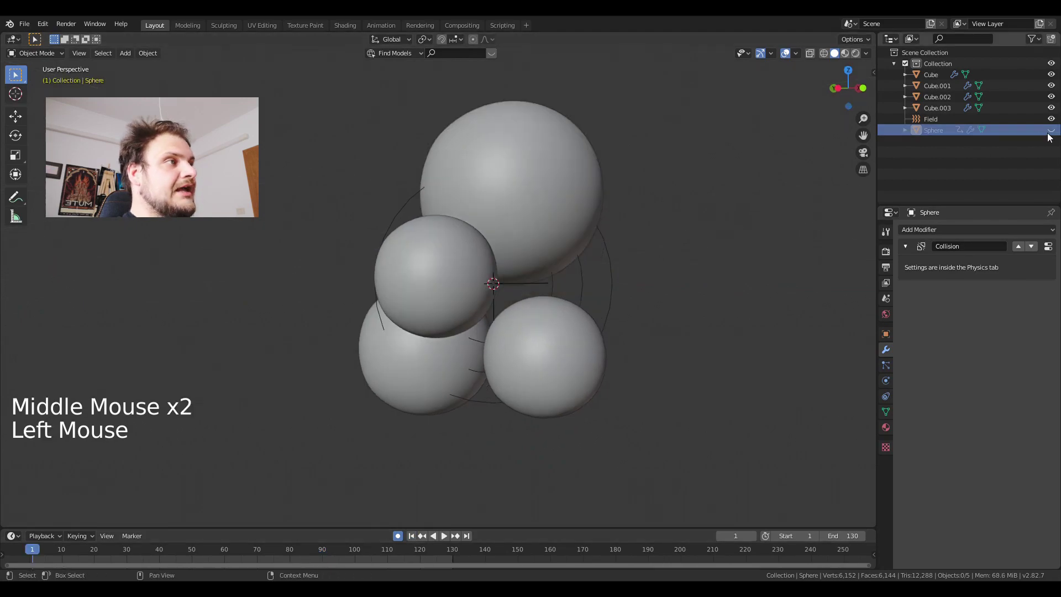
pyautogui.click(1056, 139)
pyautogui.middleClick(583, 335)
pyautogui.middleClick(461, 363)
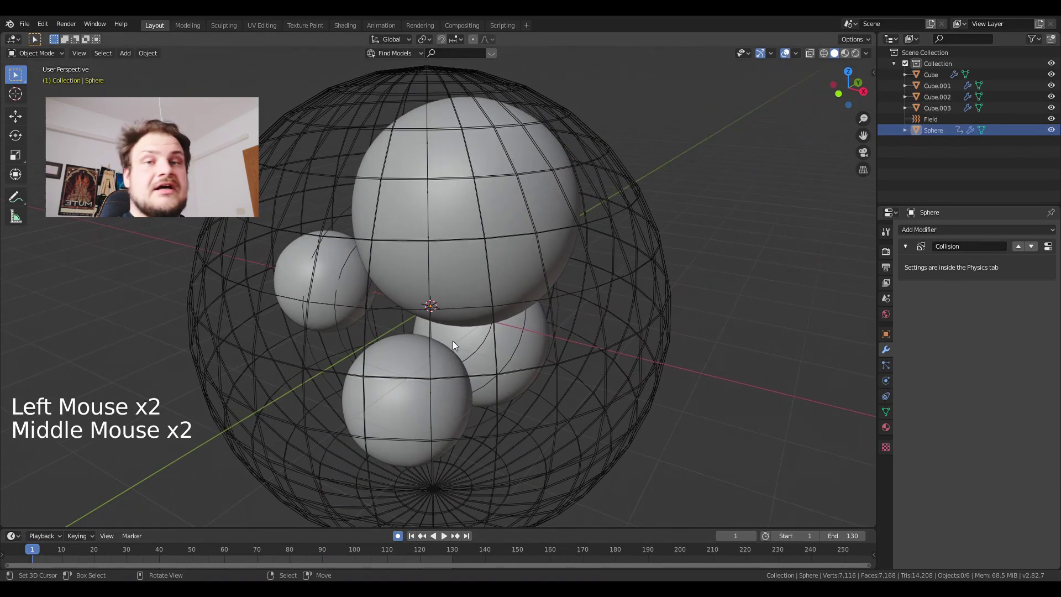
# - Add a Vortex force field with strength 2.6 and play the simulation
pyautogui.press('shift+a')
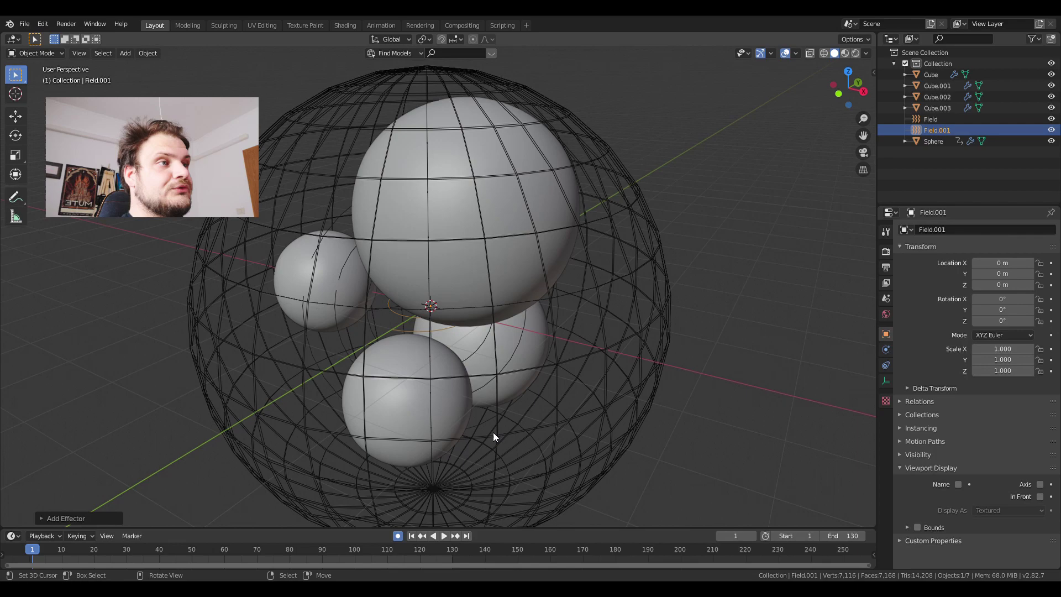
pyautogui.press('alt+a')
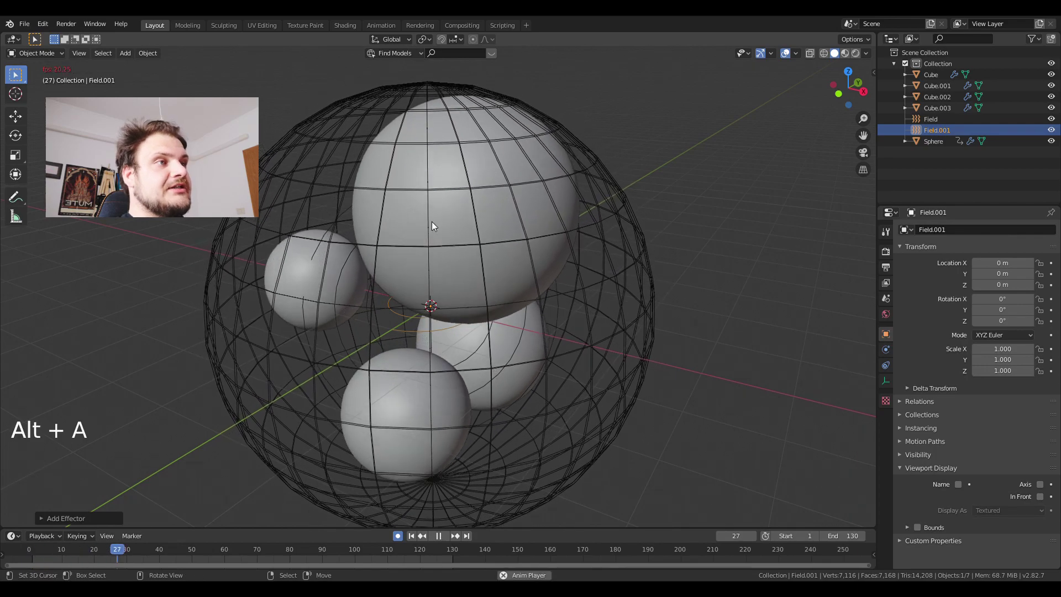
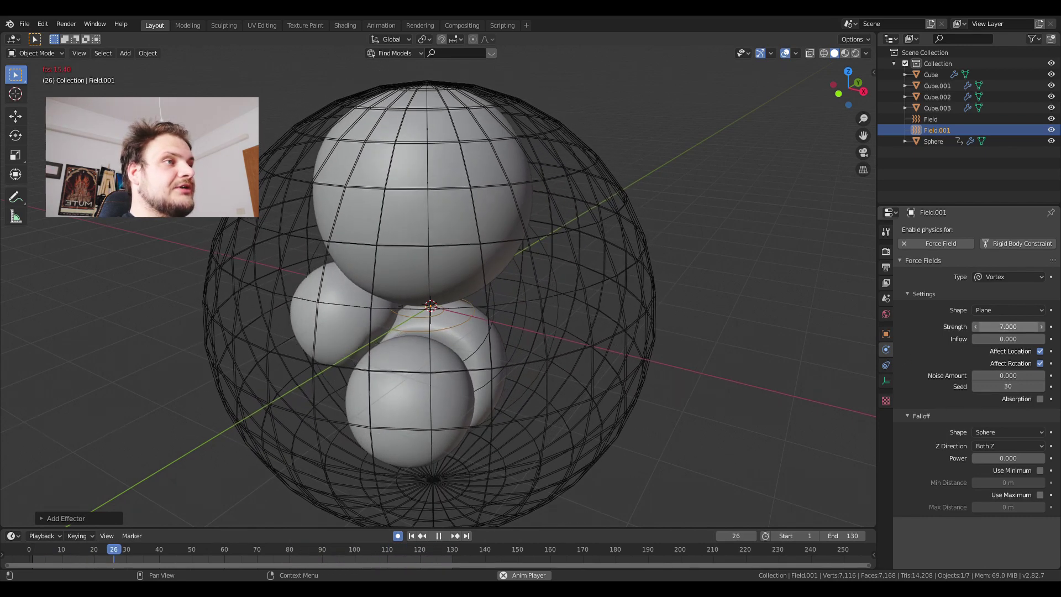
pyautogui.middleClick(539, 314)
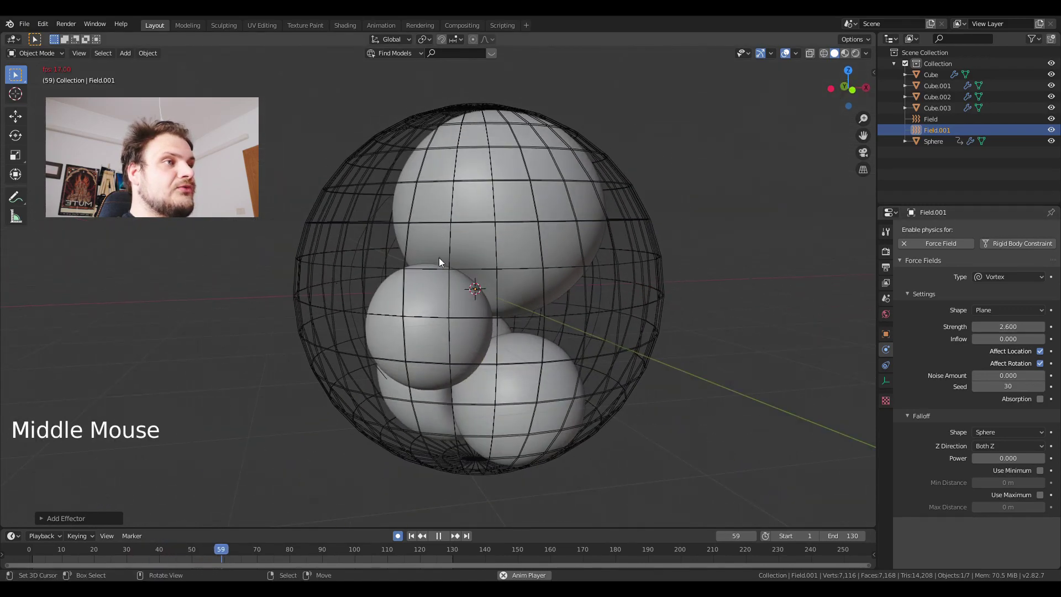
pyautogui.middleClick(574, 322)
# - Stop playback at frame 90 and select the wireframe collision sphere
pyautogui.rightClick(599, 334)
pyautogui.press('alt+a')
pyautogui.click(324, 561)
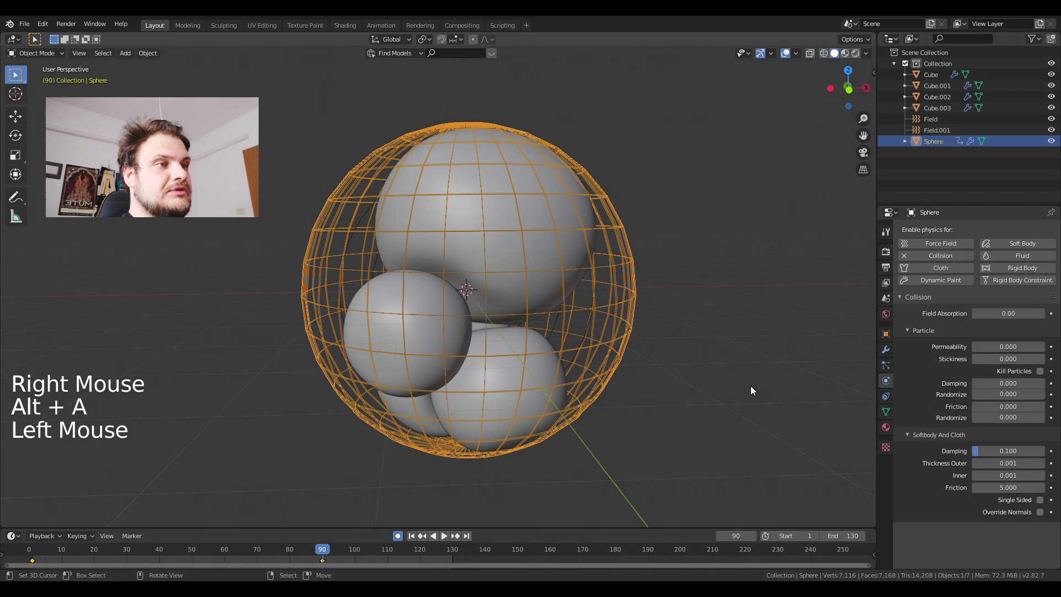
# - Rotate the collision sphere to a trial angle at frame 90 and play the simulation to check it
pyautogui.press('r')
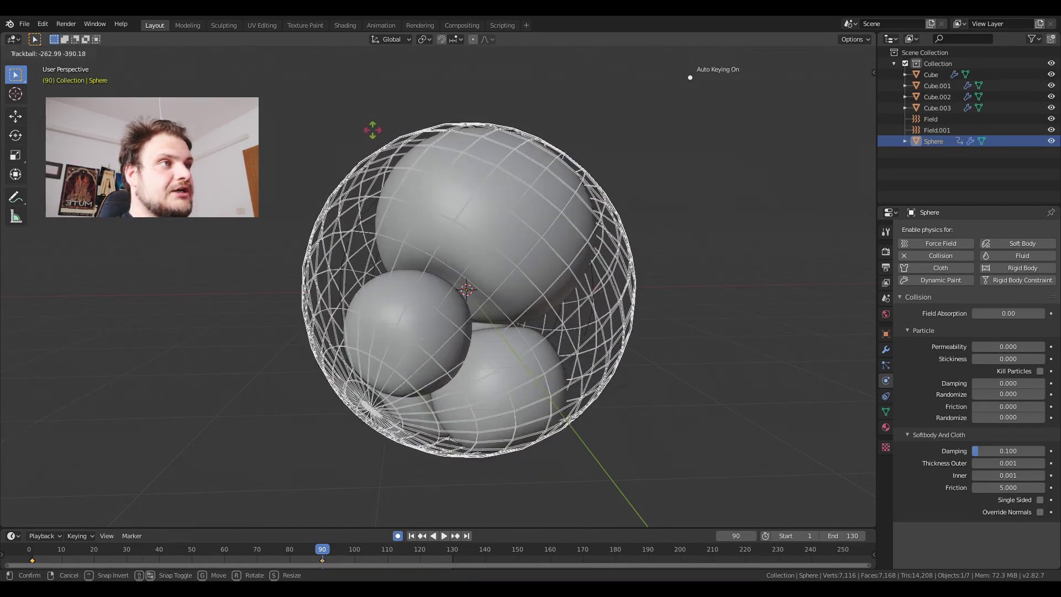
pyautogui.click(412, 544)
pyautogui.press('alt+a')
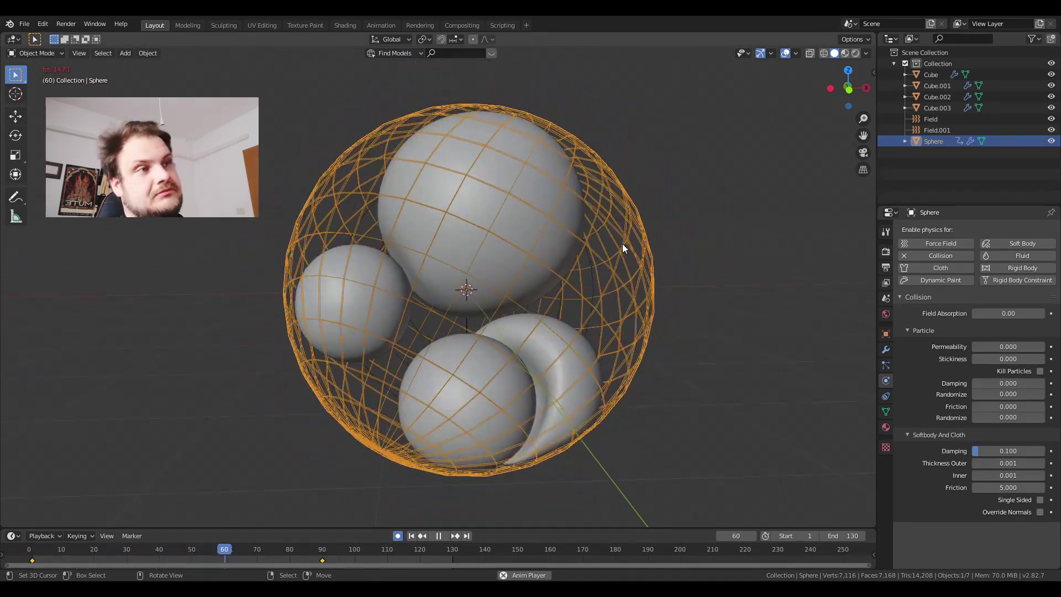
pyautogui.middleClick(525, 348)
pyautogui.middleClick(582, 337)
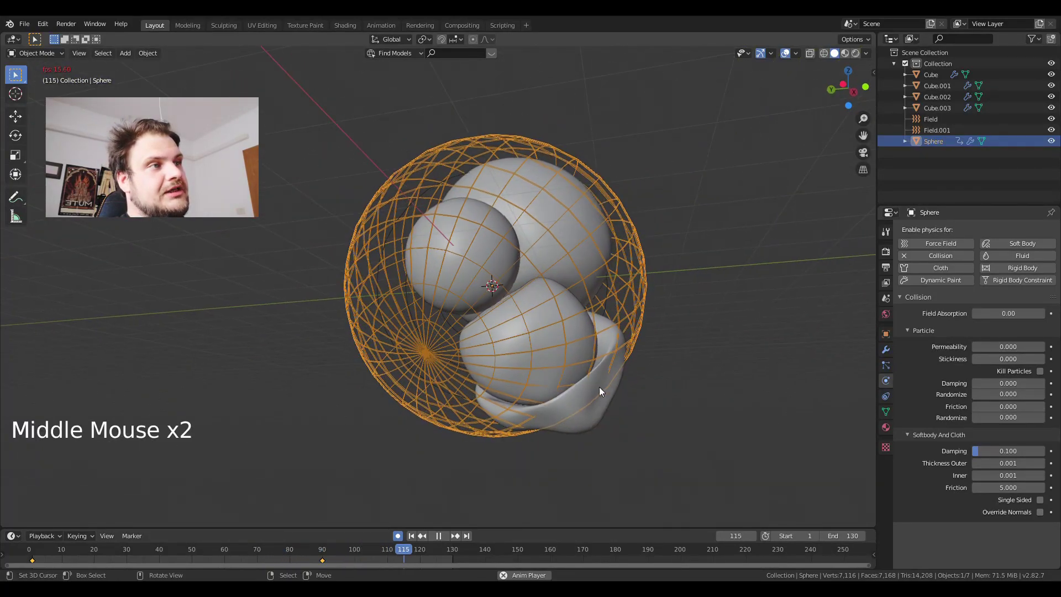
pyautogui.middleClick(549, 427)
pyautogui.middleClick(570, 393)
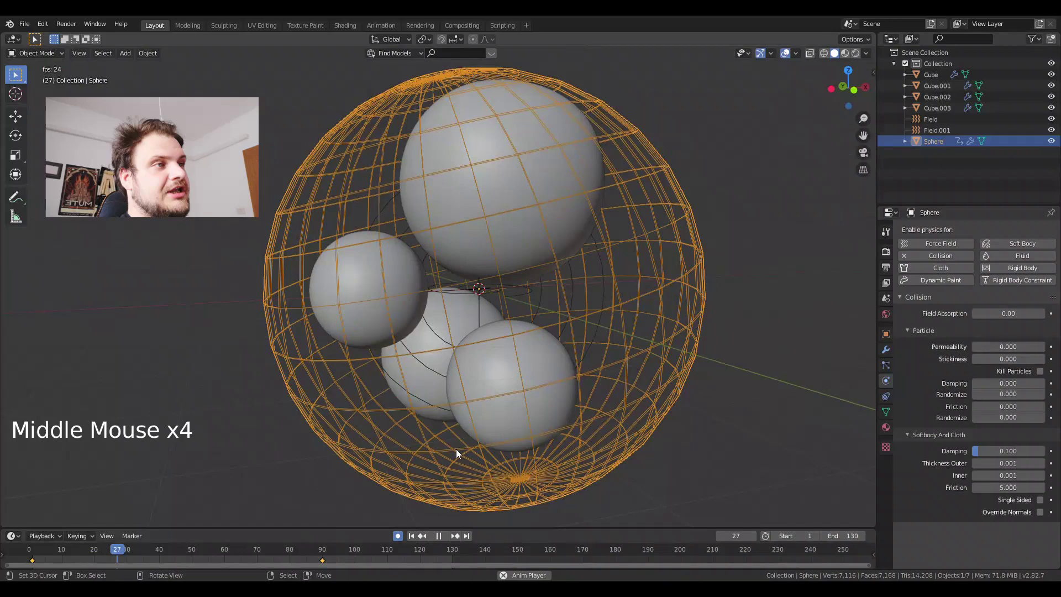
pyautogui.press('alt+a')
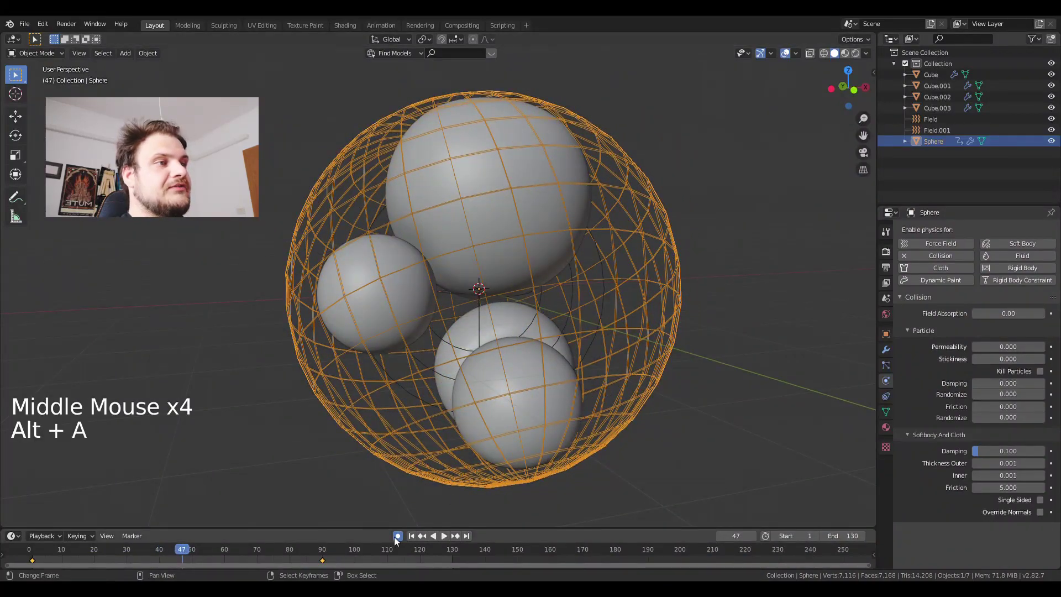
# - Undo that, key a 55° X rotation on the collision sphere instead, and replay the simulation
pyautogui.press('ctrl+z')
pyautogui.press('ctrl+z')
pyautogui.press('r')
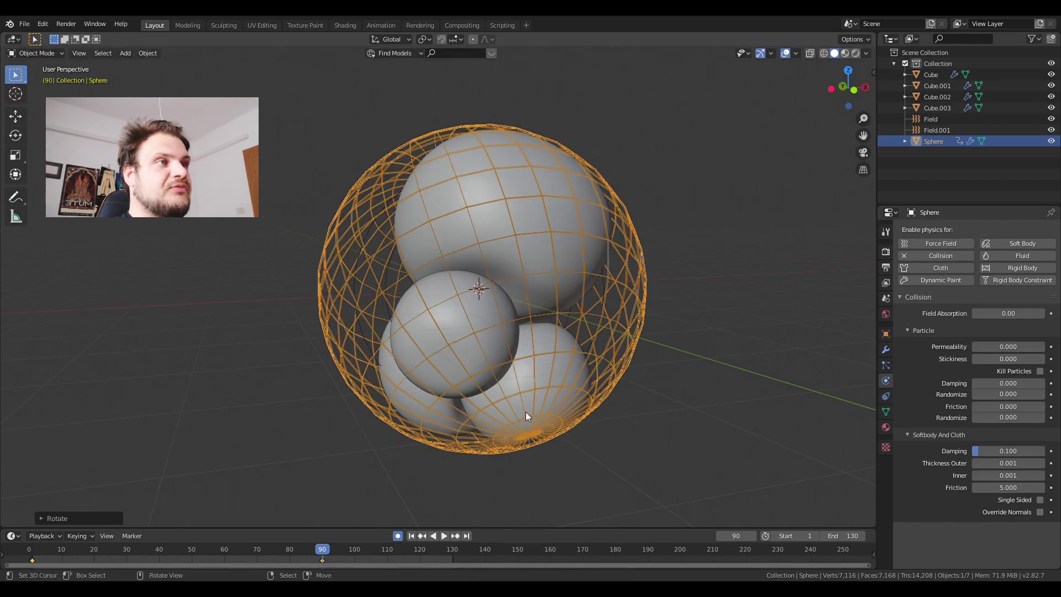
pyautogui.click(417, 531)
pyautogui.press('alt+a')
pyautogui.middleClick(668, 335)
pyautogui.middleClick(574, 348)
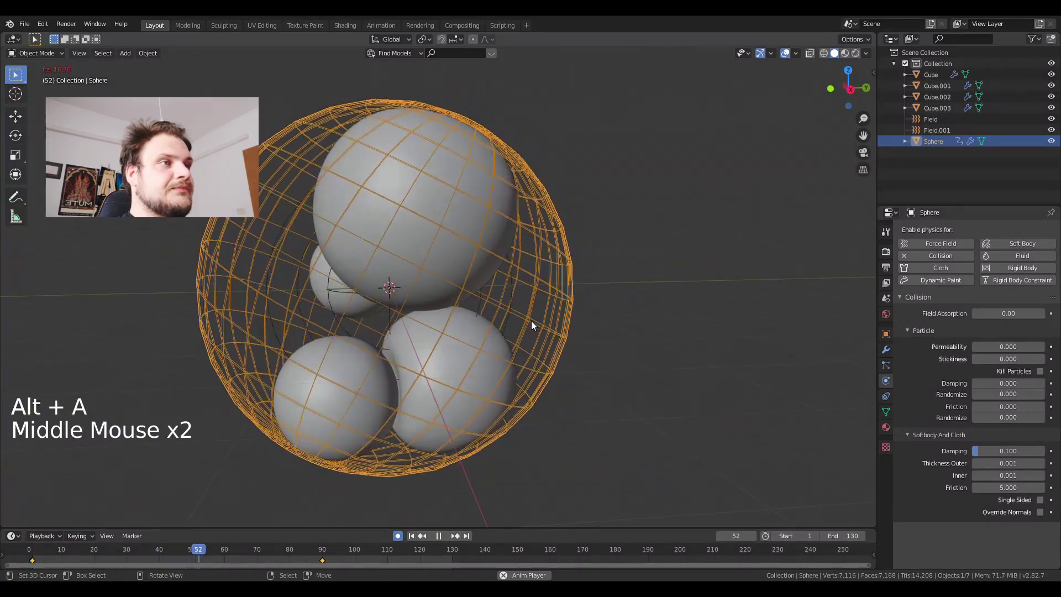
pyautogui.middleClick(469, 332)
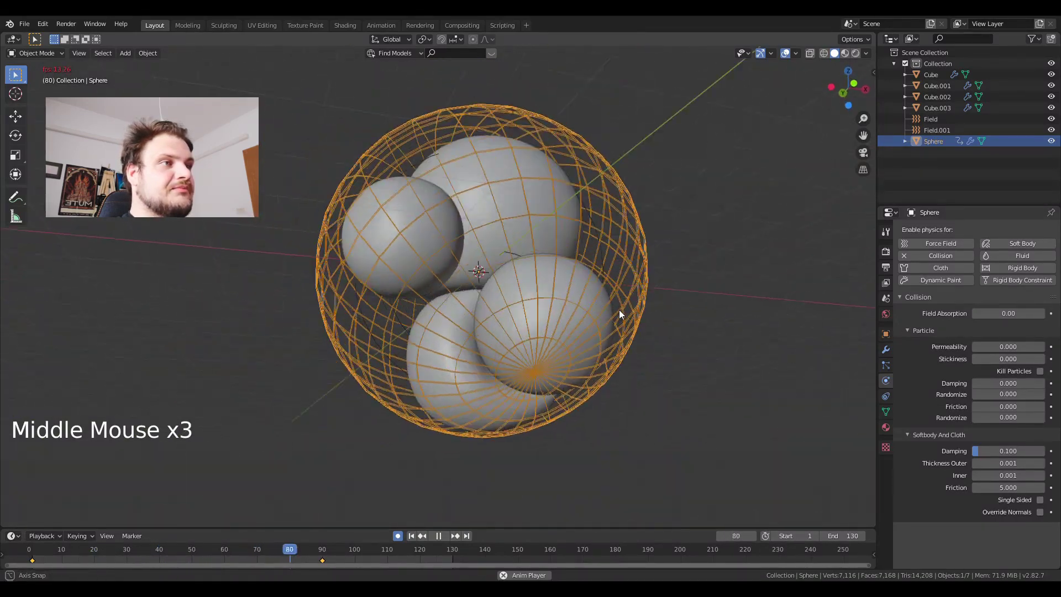
pyautogui.press('alt+a')
# - Hide the wireframe collision sphere, leaving the clustered cloth balls visible
pyautogui.click(1054, 142)
pyautogui.middleClick(543, 336)
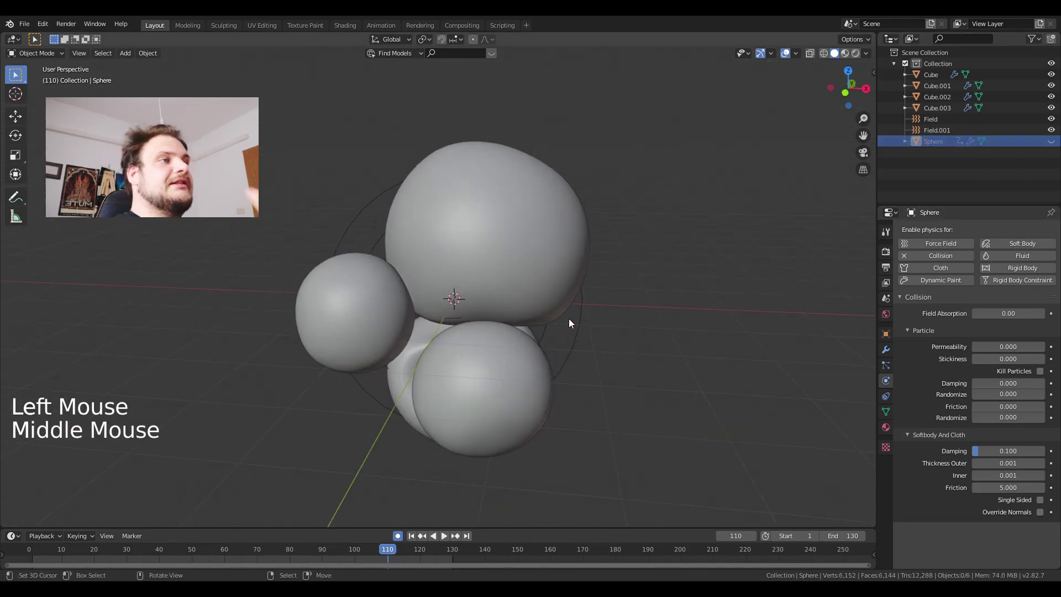